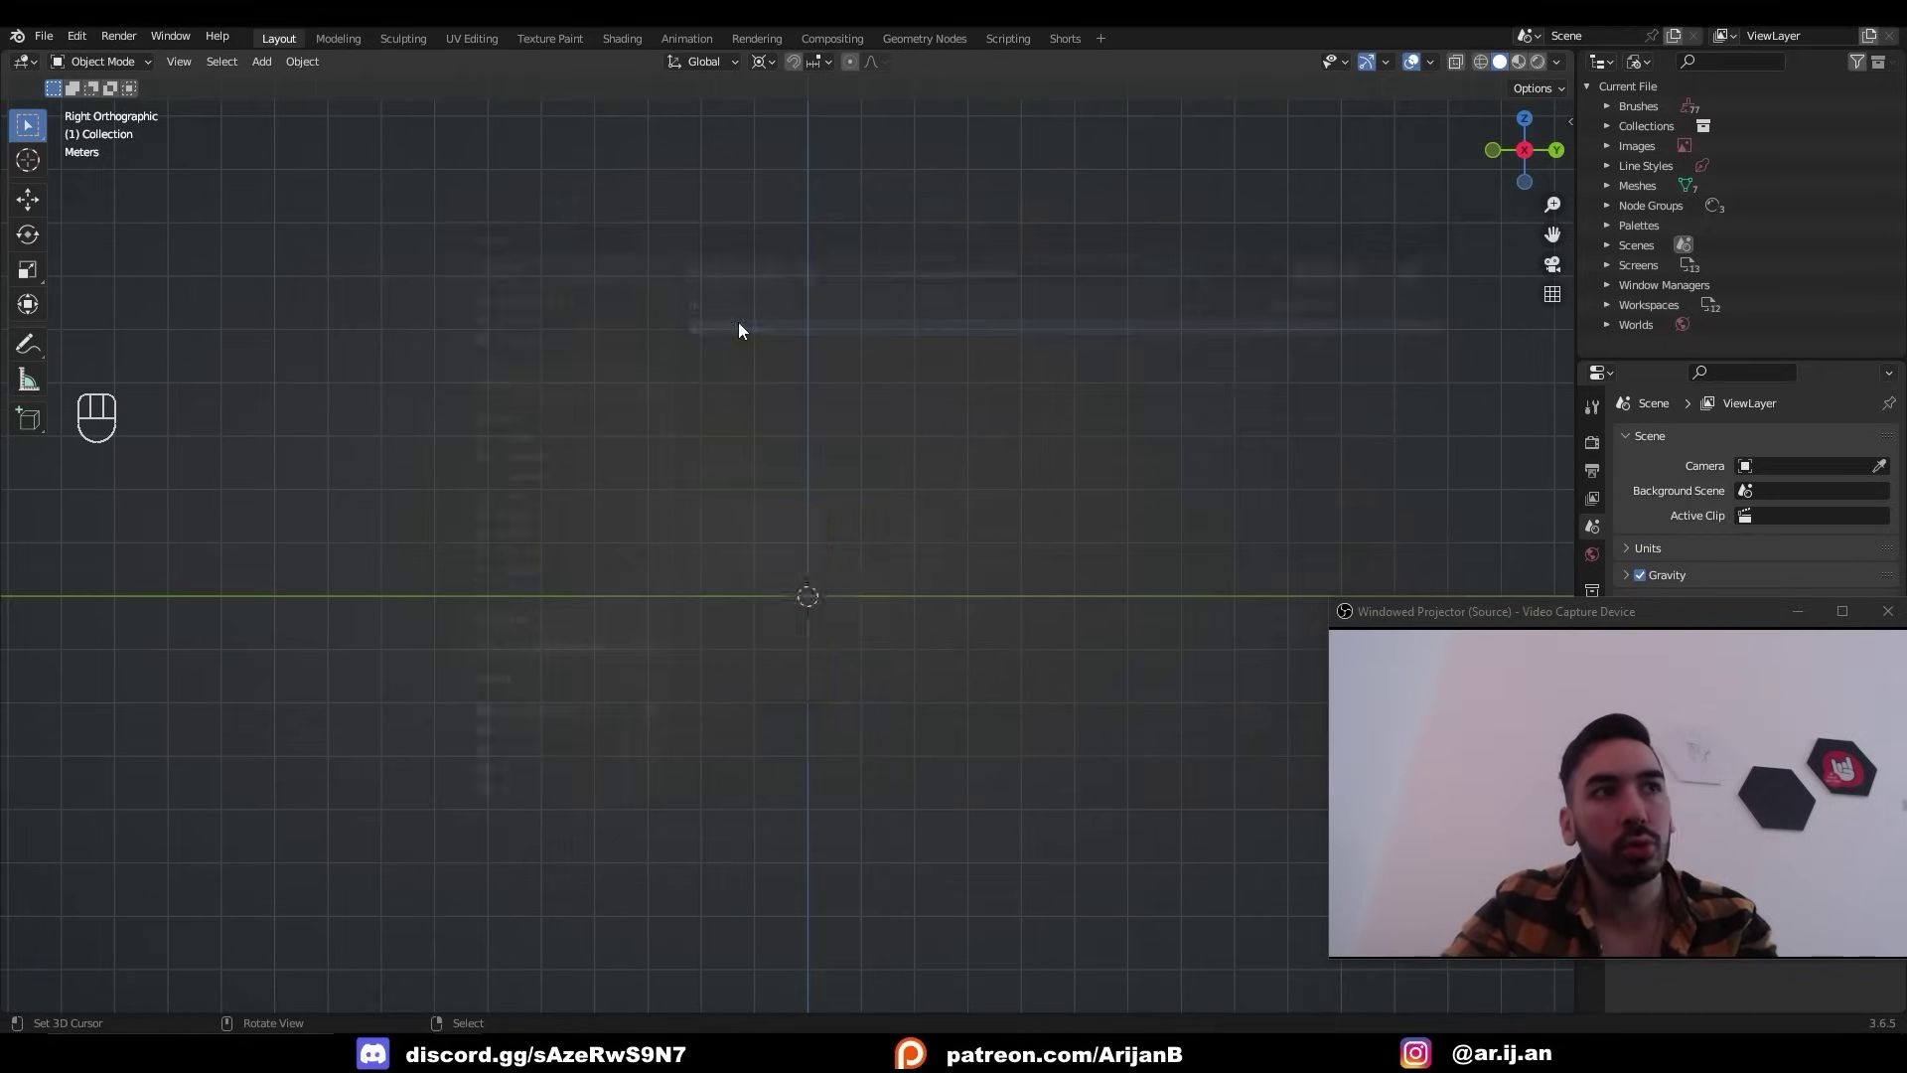
Load the bottle photo as a reference image at the origin.
left_click_drag(798, 677, 900, 712)
key("g")
left_click(1740, 668)
left_click(1742, 678)
left_click(1819, 681)
Raise the reference photo 2.2 m on Z and add a 12-vertex circle at the world centre.
middle_click(911, 635)
key("KP_3")
key("g")
key("ctrl+z")
key("g")
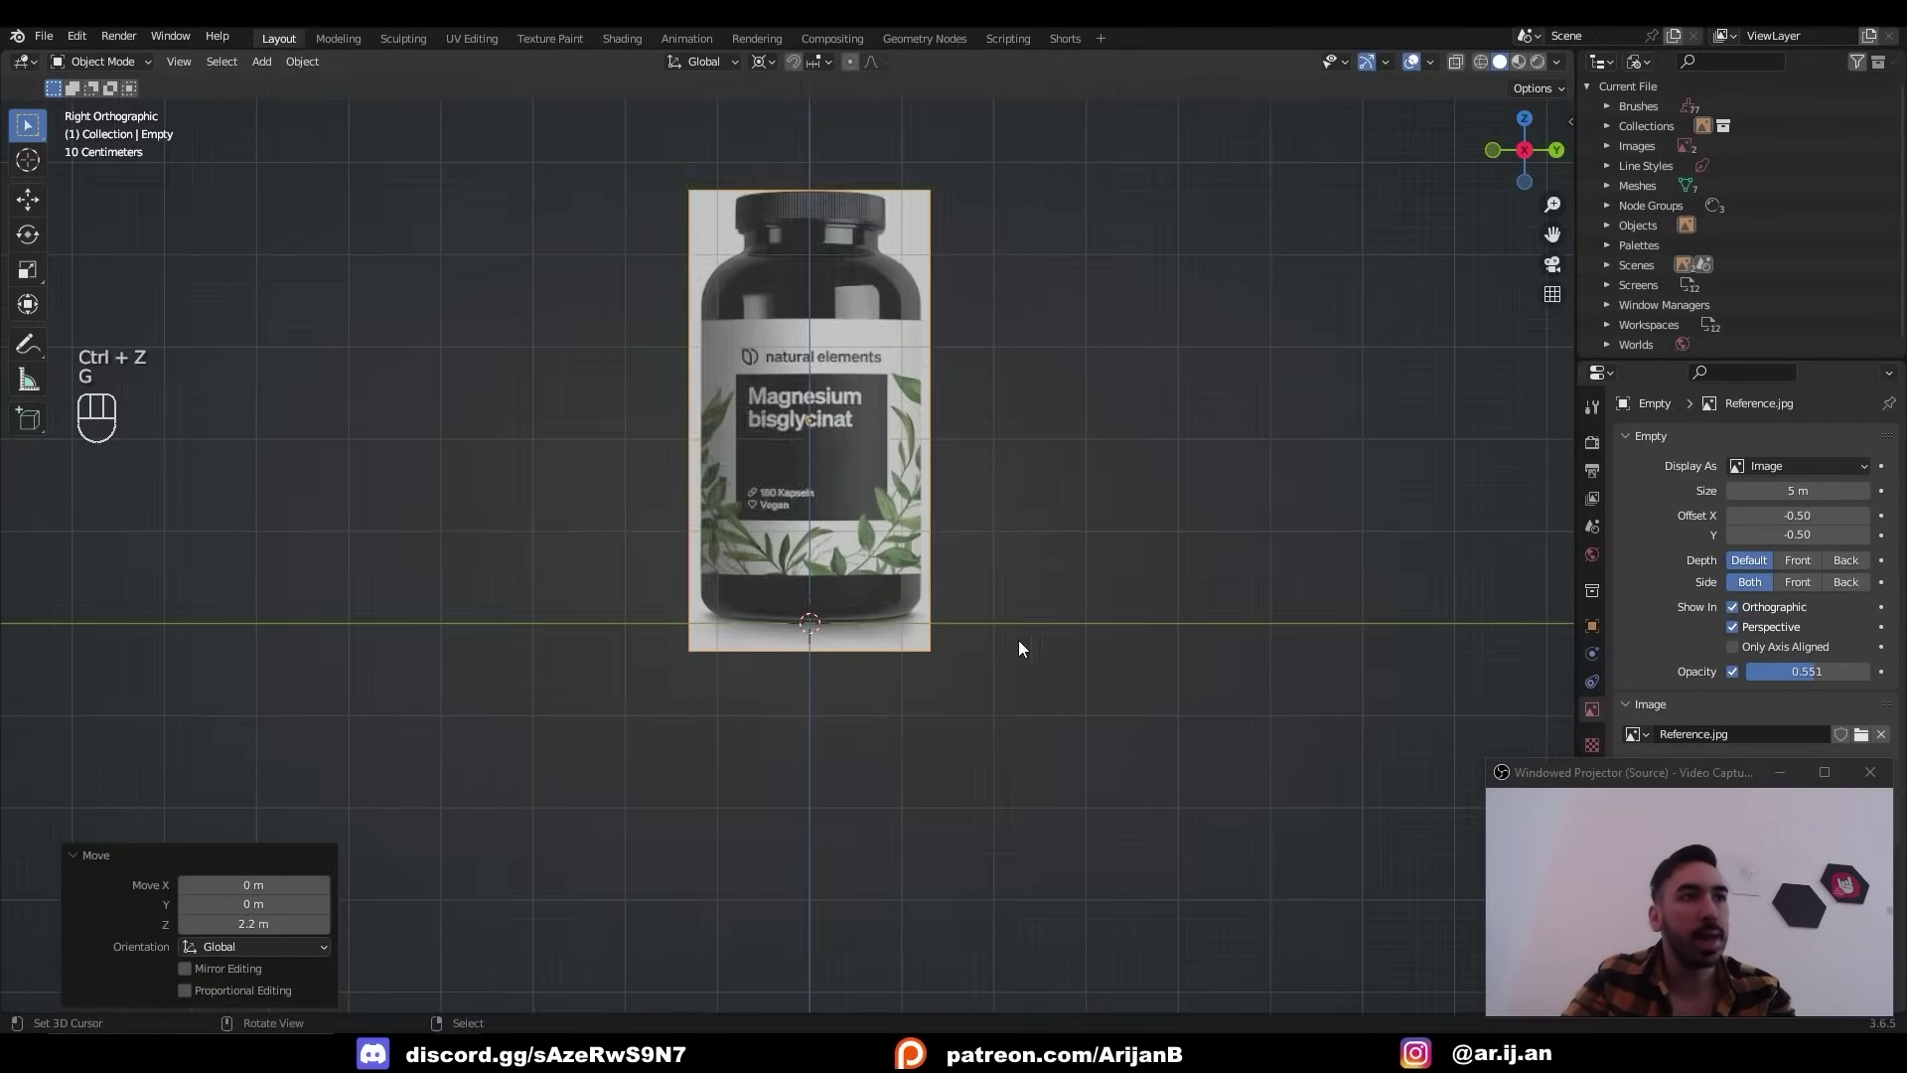
key("shift+a")
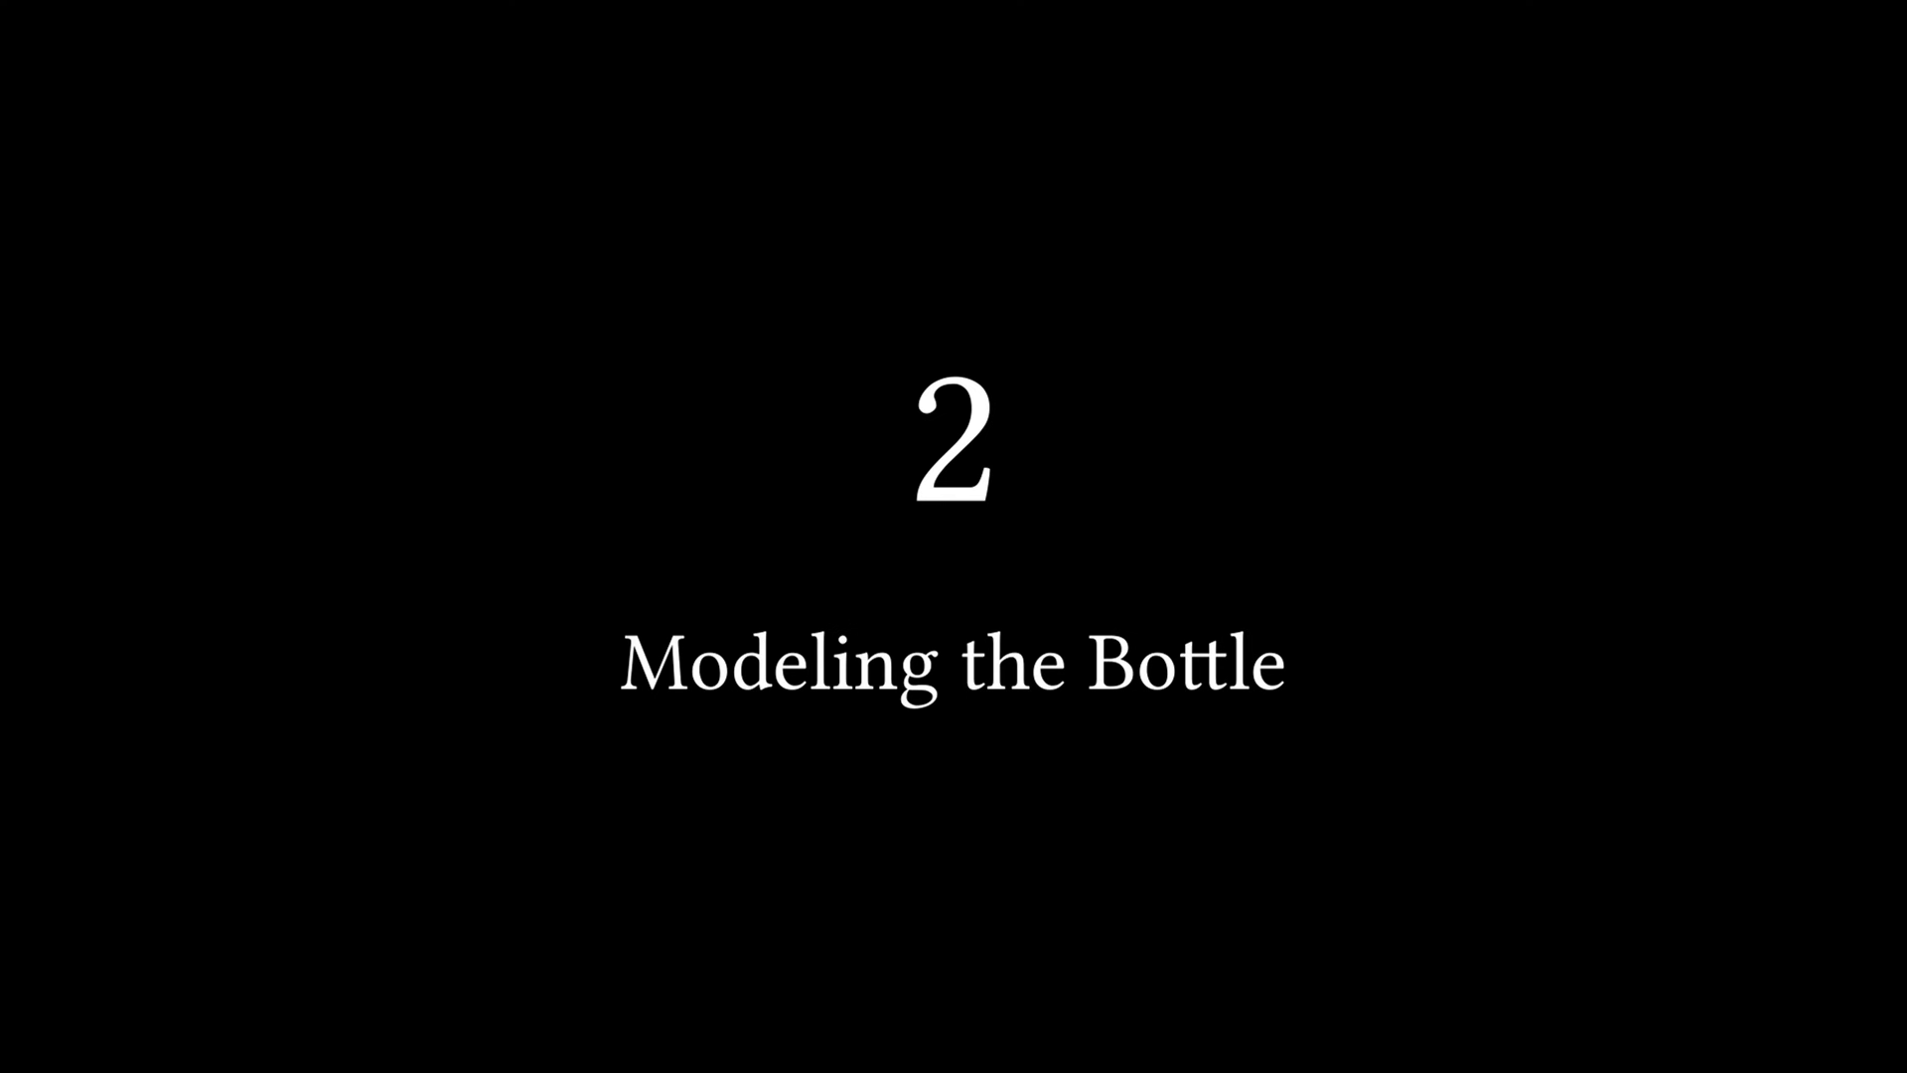
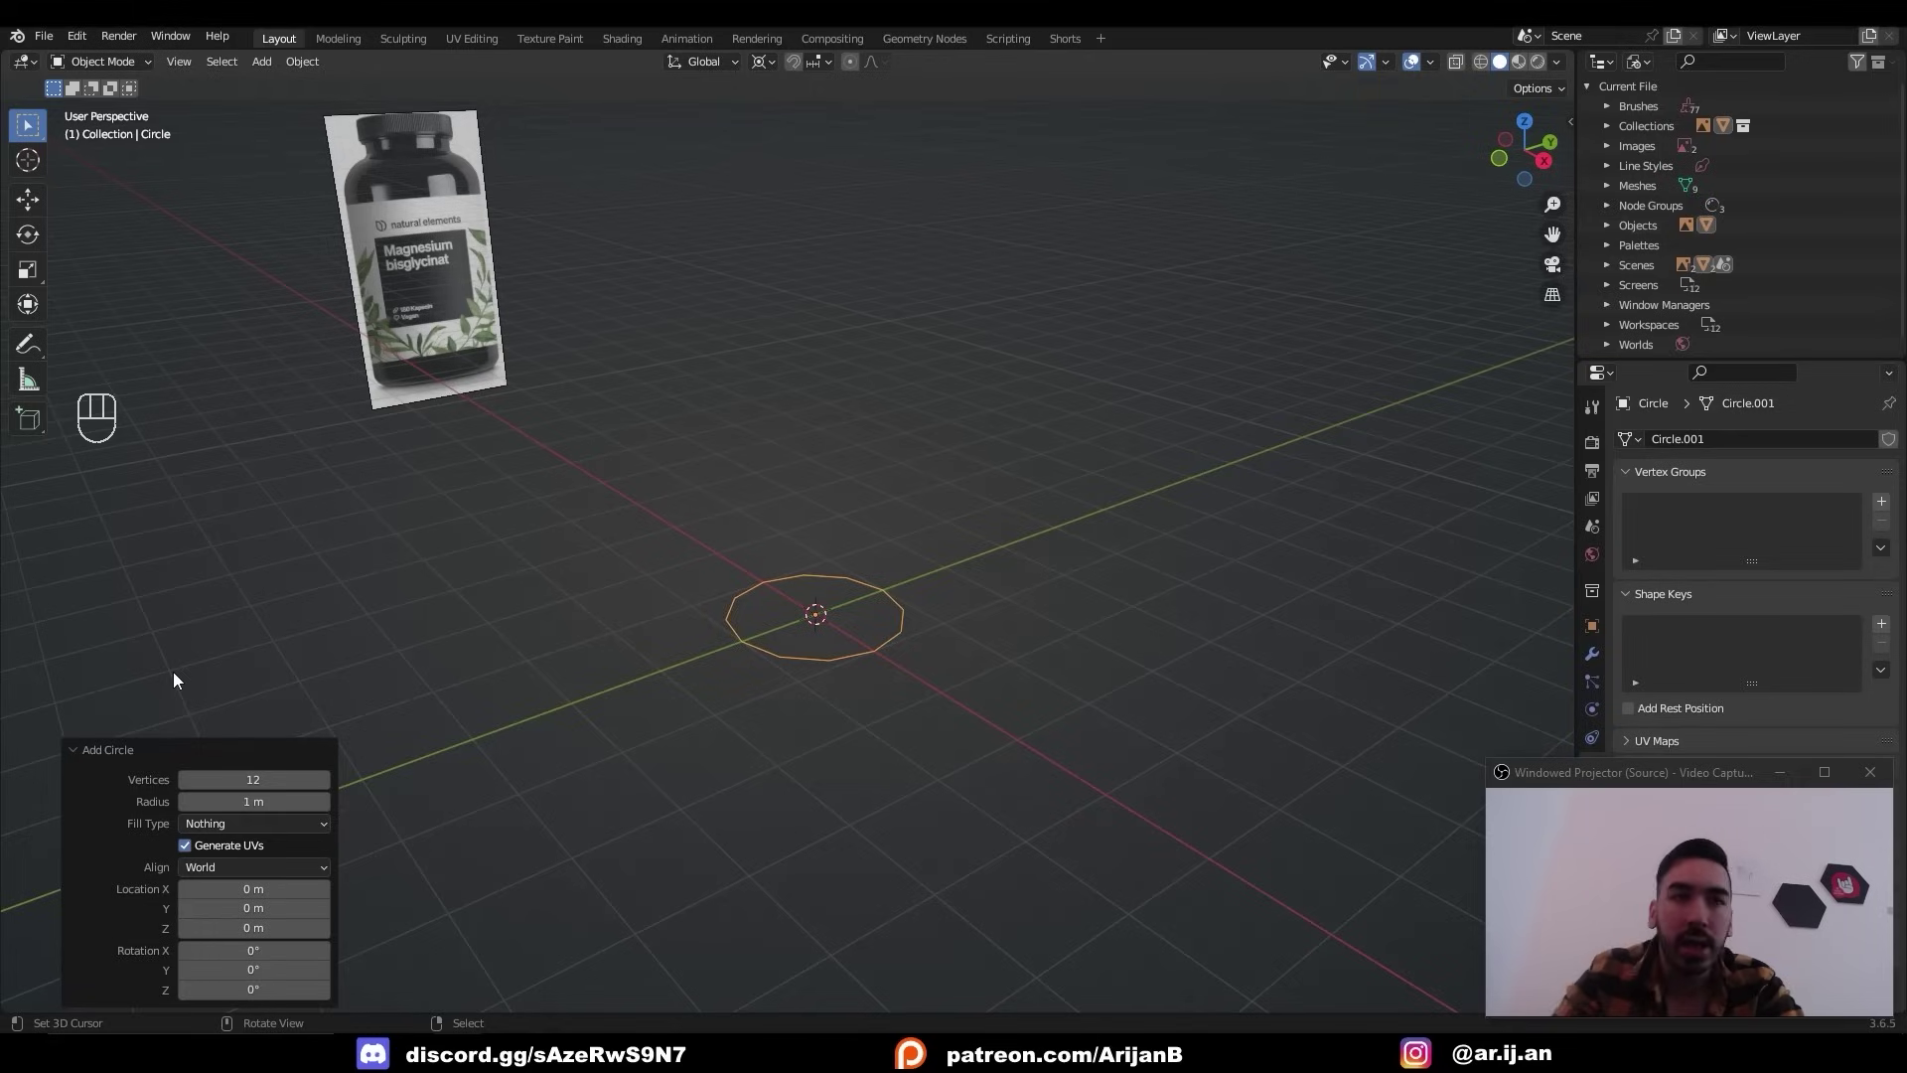
In front view, edit the circle and scale it to the bottle's base width.
key("KP_3")
key("KP_2")
key("Tab")
key("KP_3")
key("1")
key("s")
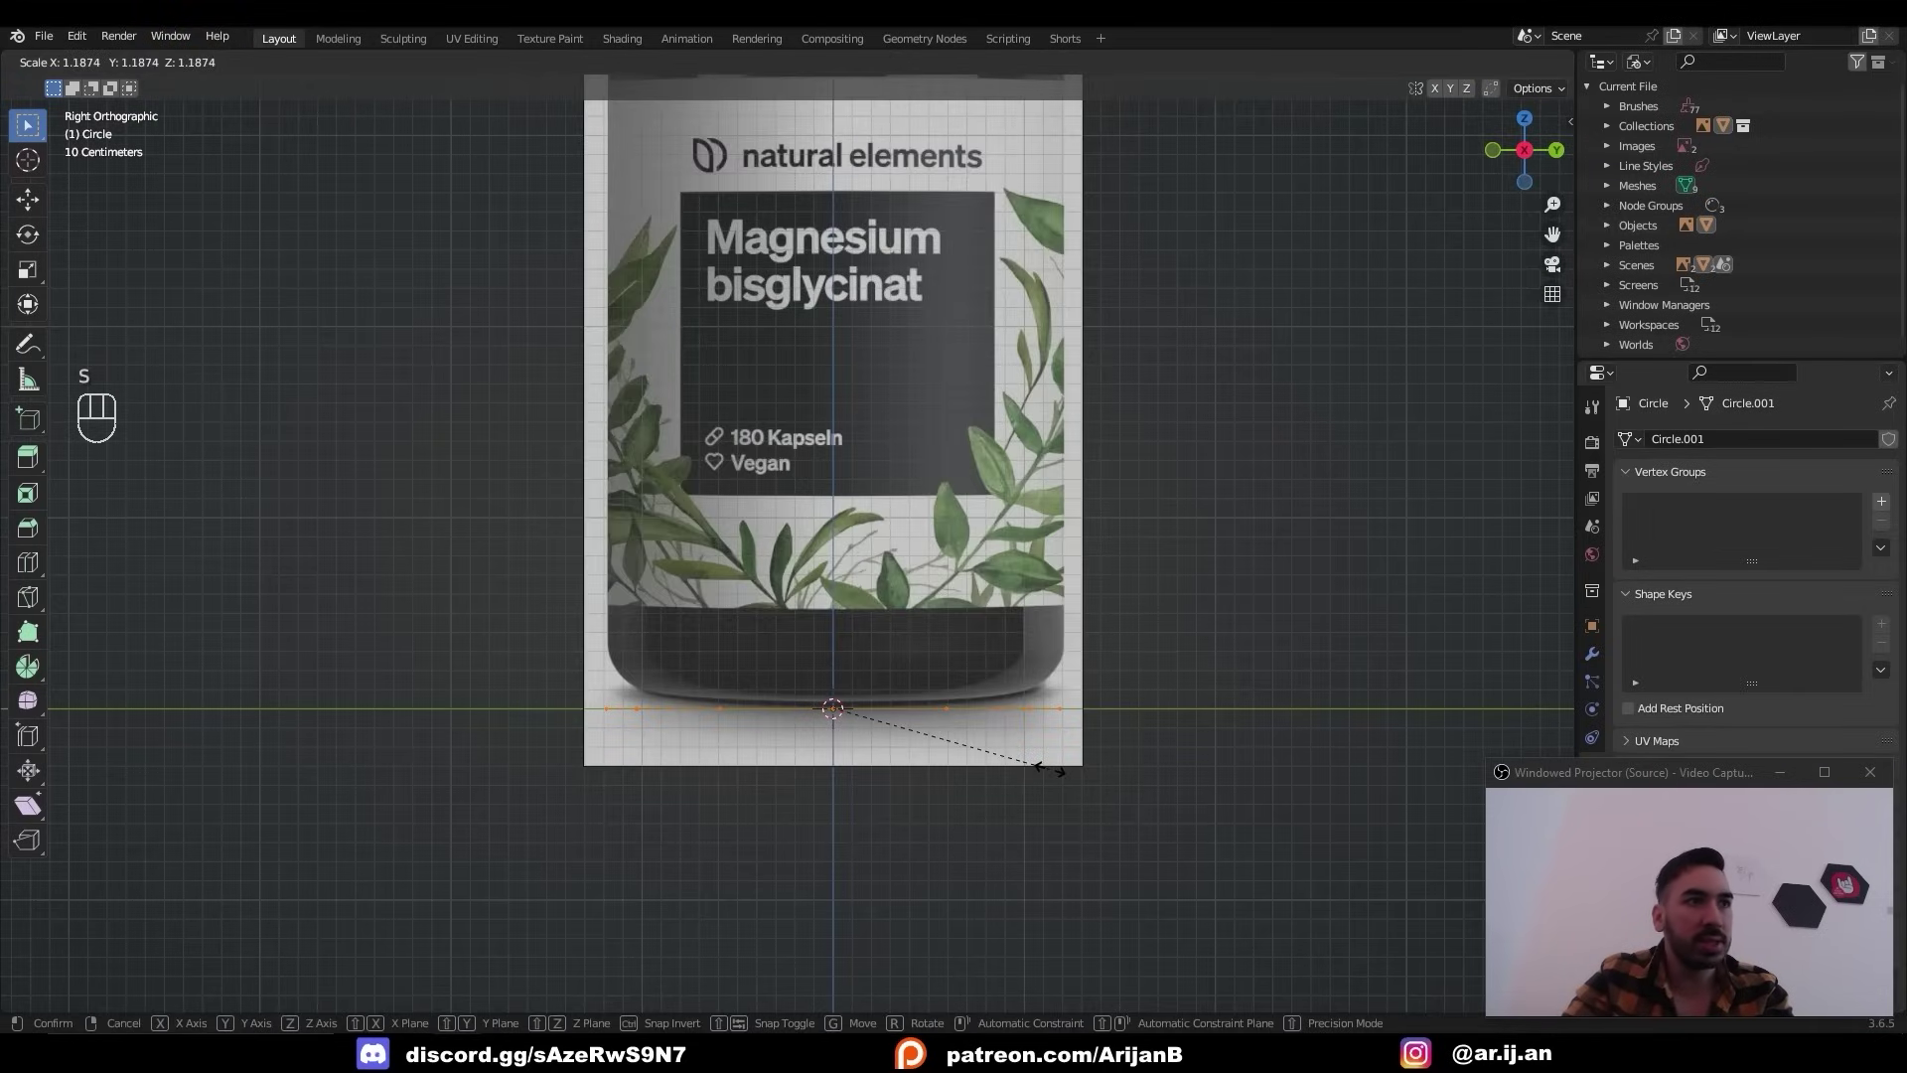
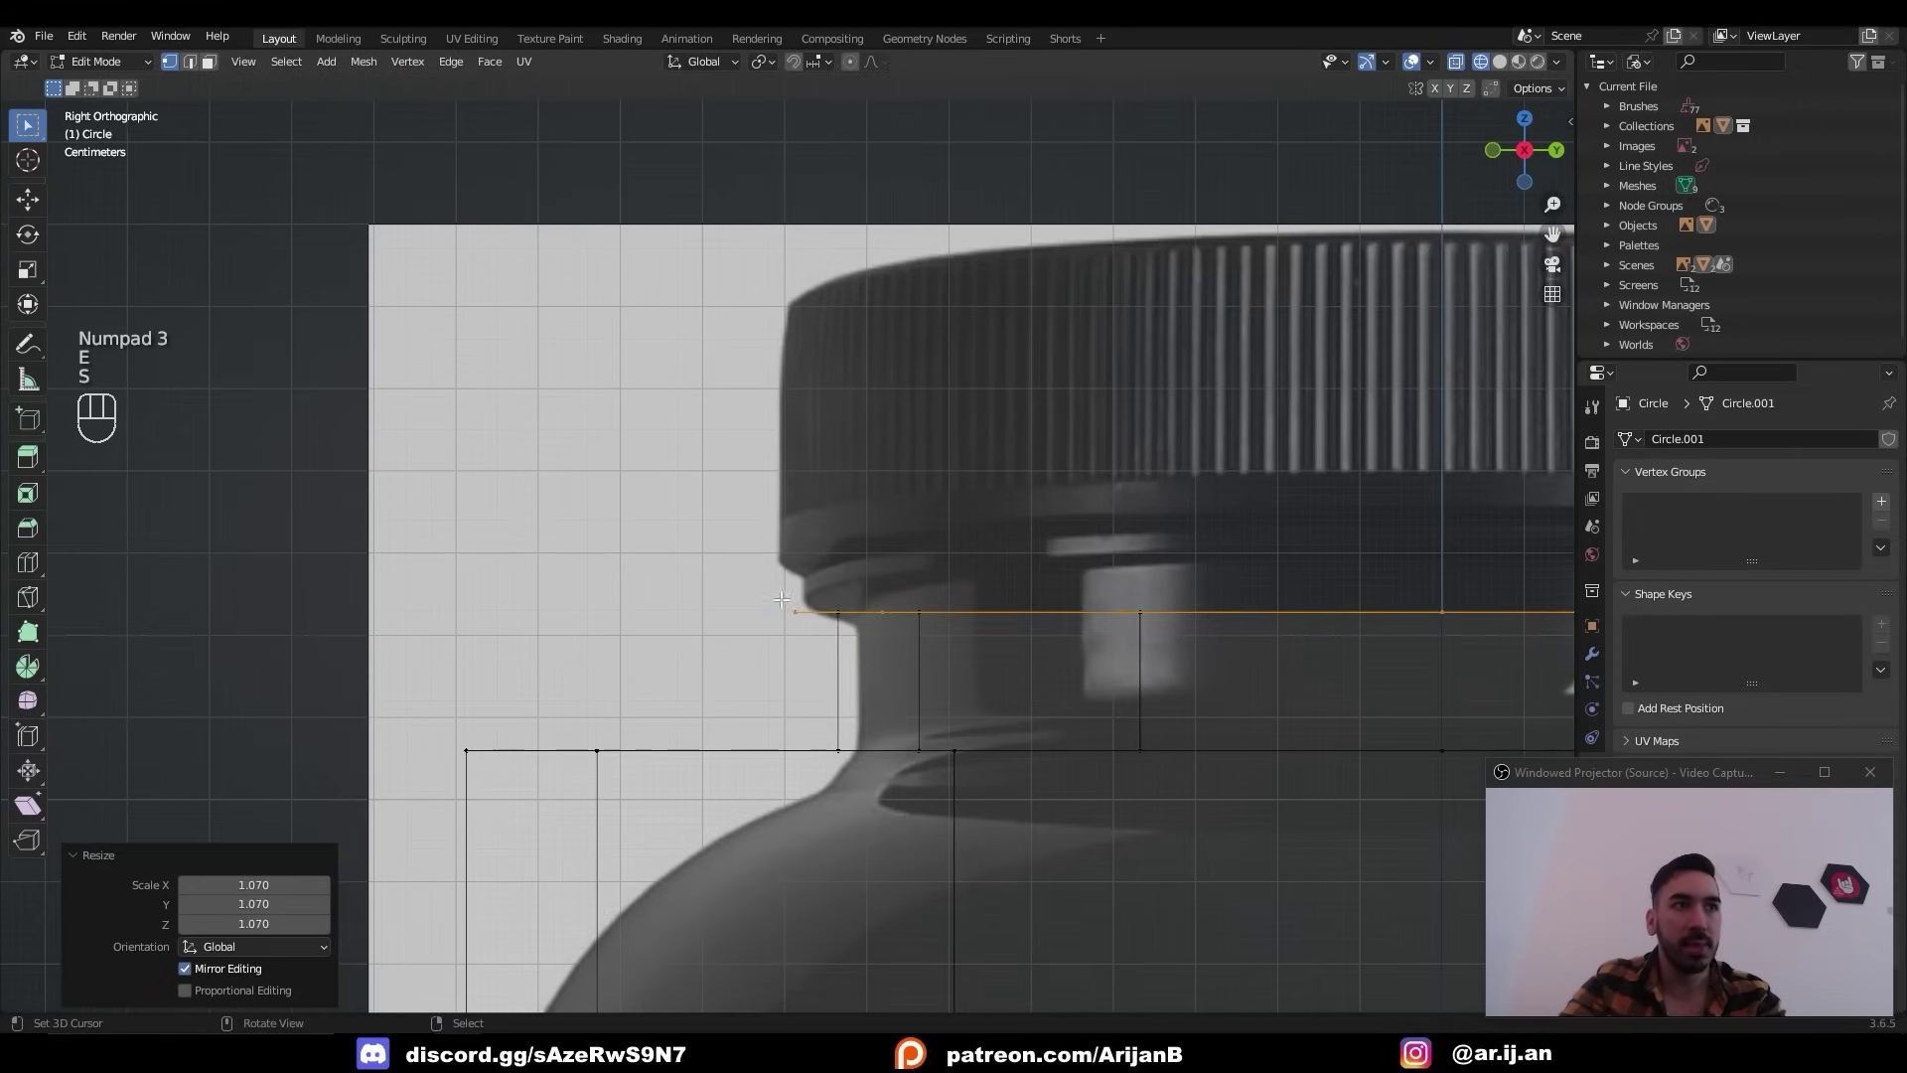
Extrude and scale rings up the body, shoulder and neck to the top of the cap.
key("s")
key("e")
key("g")
key("e")
key("s")
key("g")
key("g")
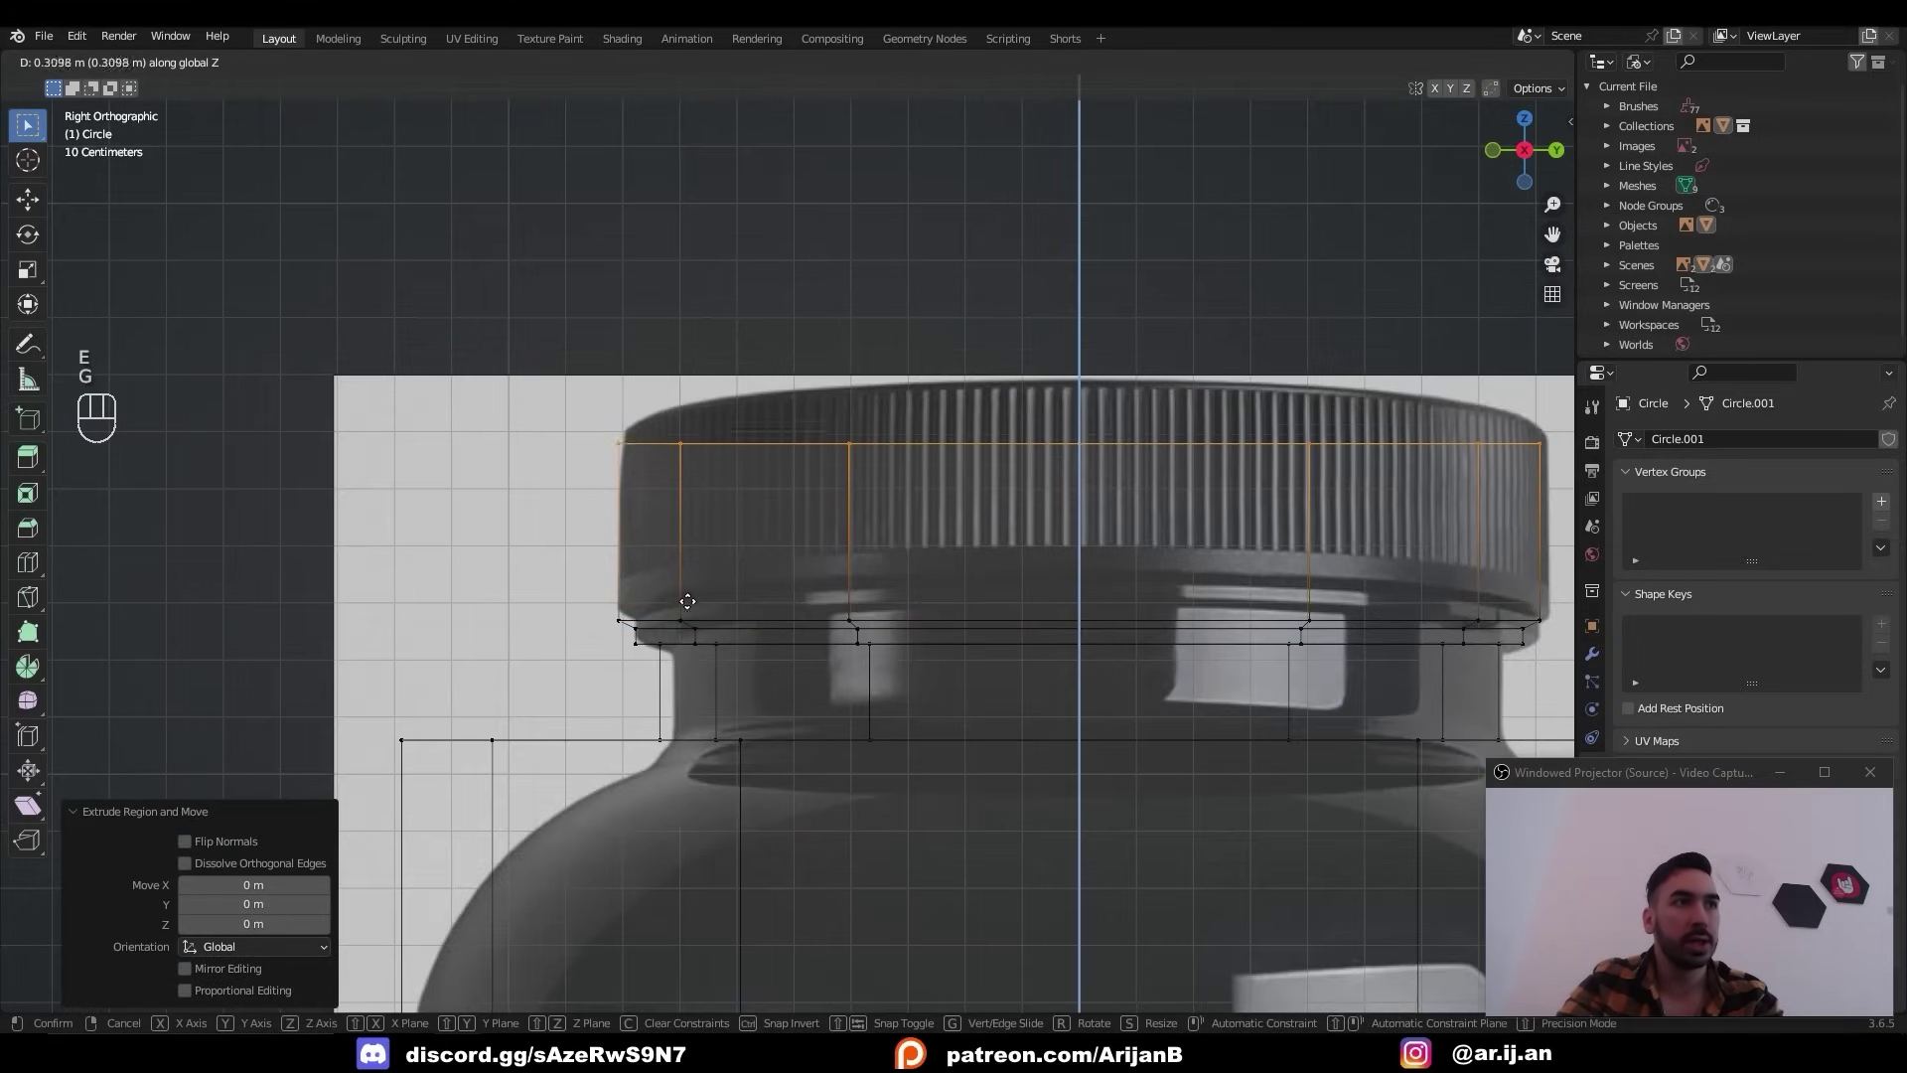
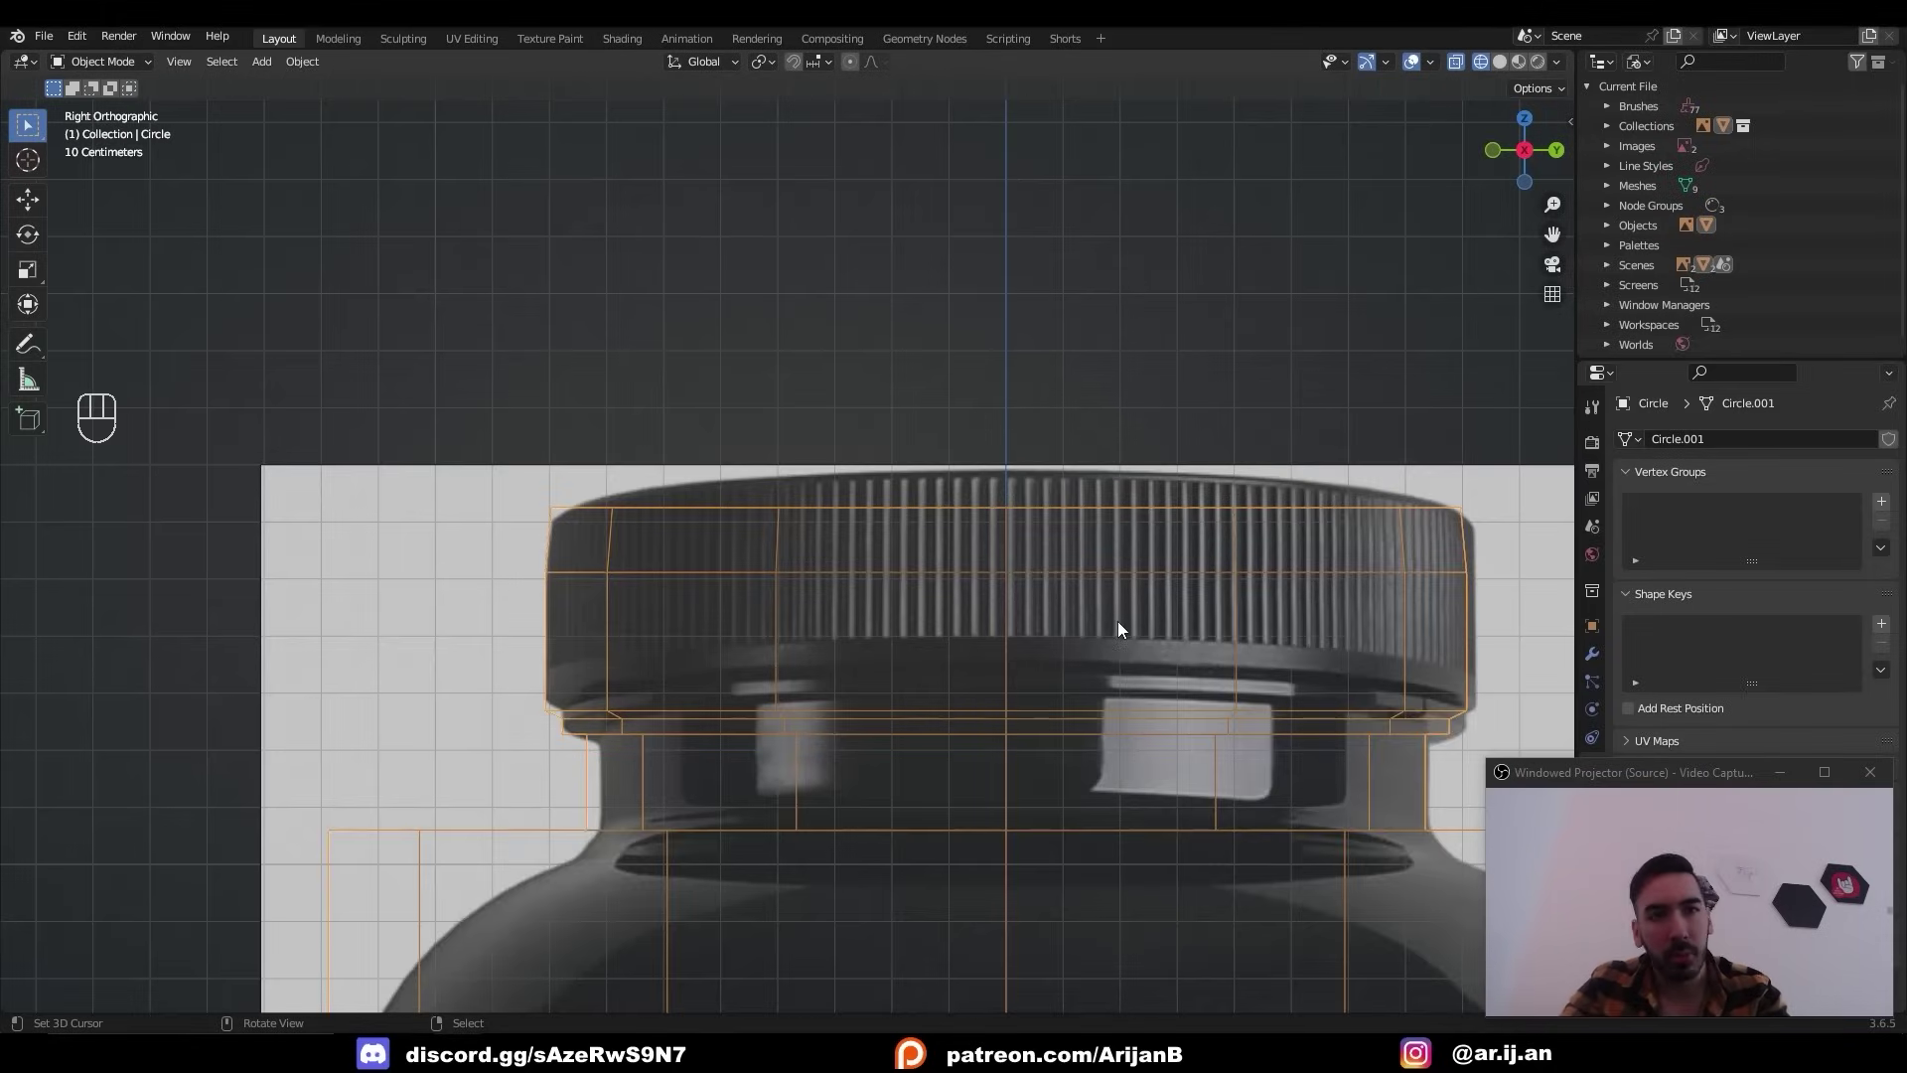
Bevel the shoulder edge loop with extra segments for a rounded shoulder.
key("z")
key("ctrl+b")
key("z")
left_click(833, 502)
key("ctrl+b")
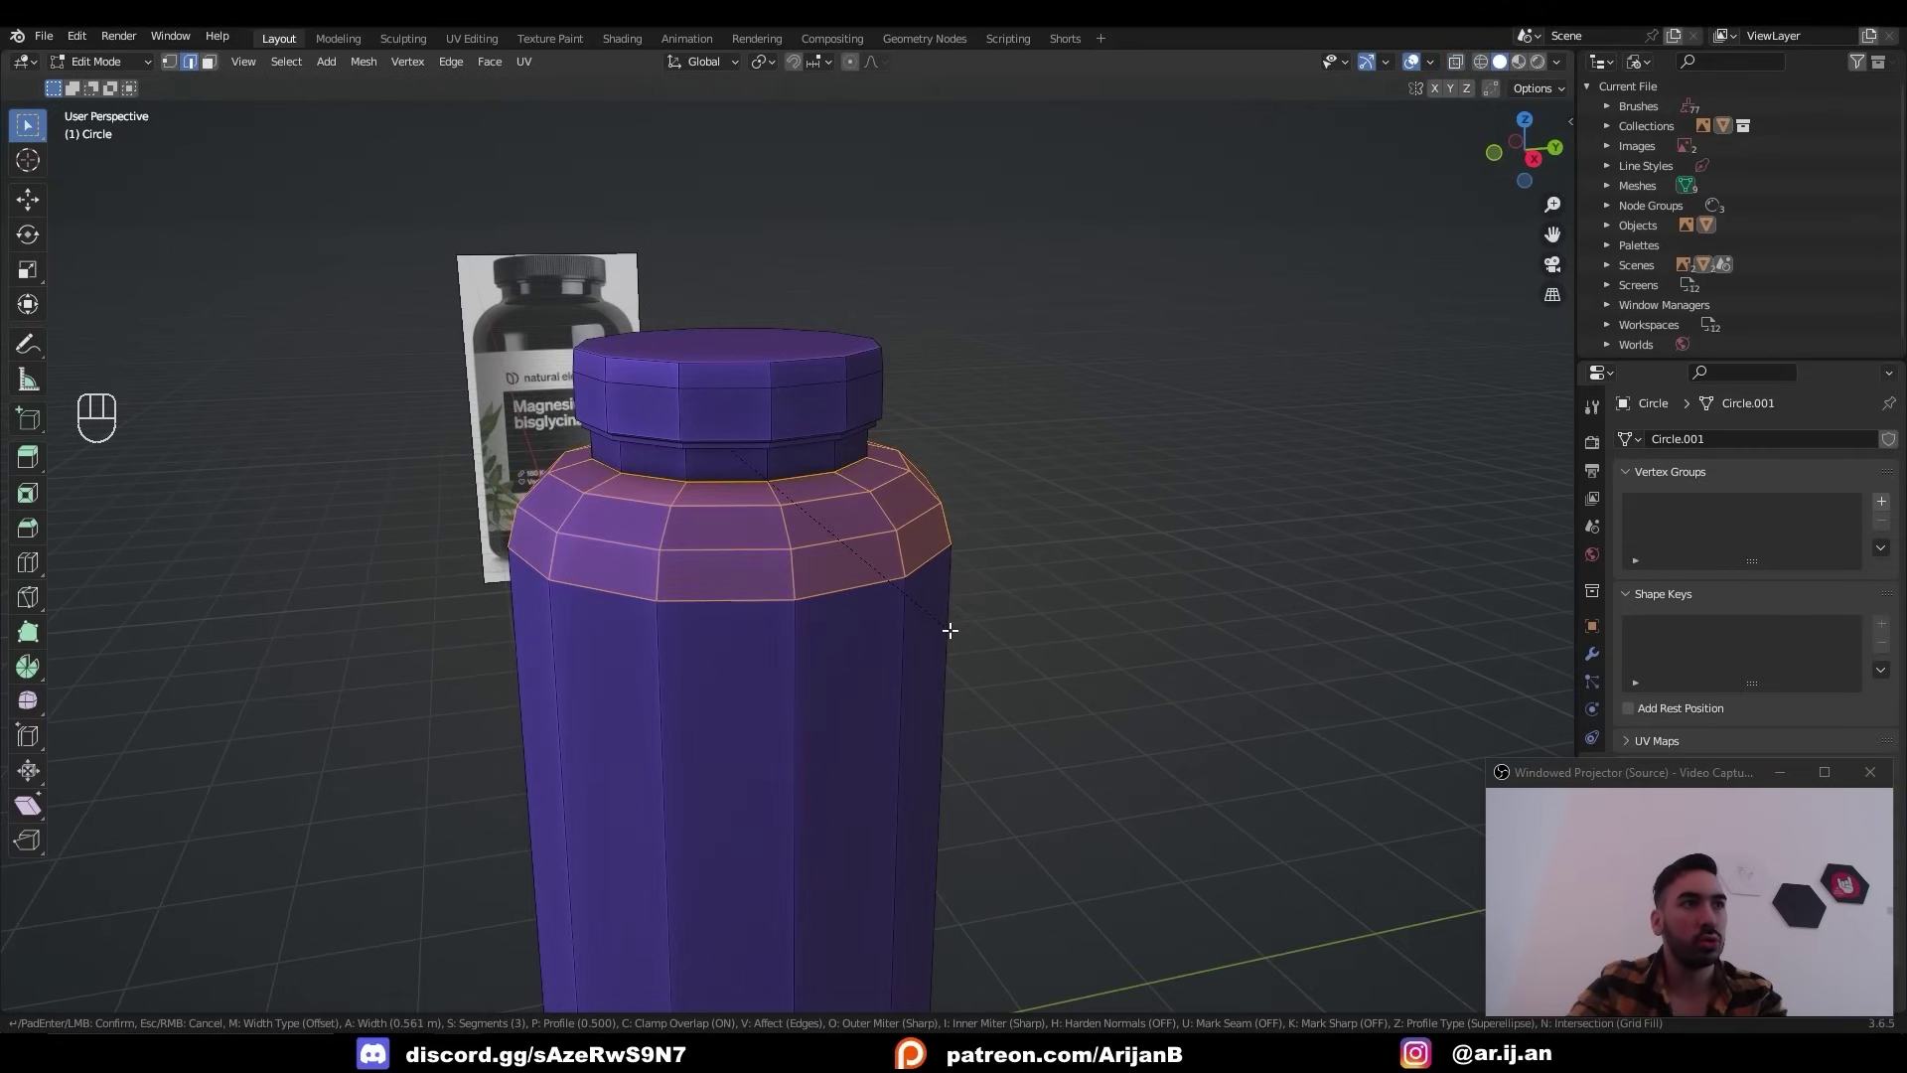
key("KP_3")
Bevel the edge loop at the neck joint with 2 segments.
key("z")
key("Tab")
key("ctrl+b")
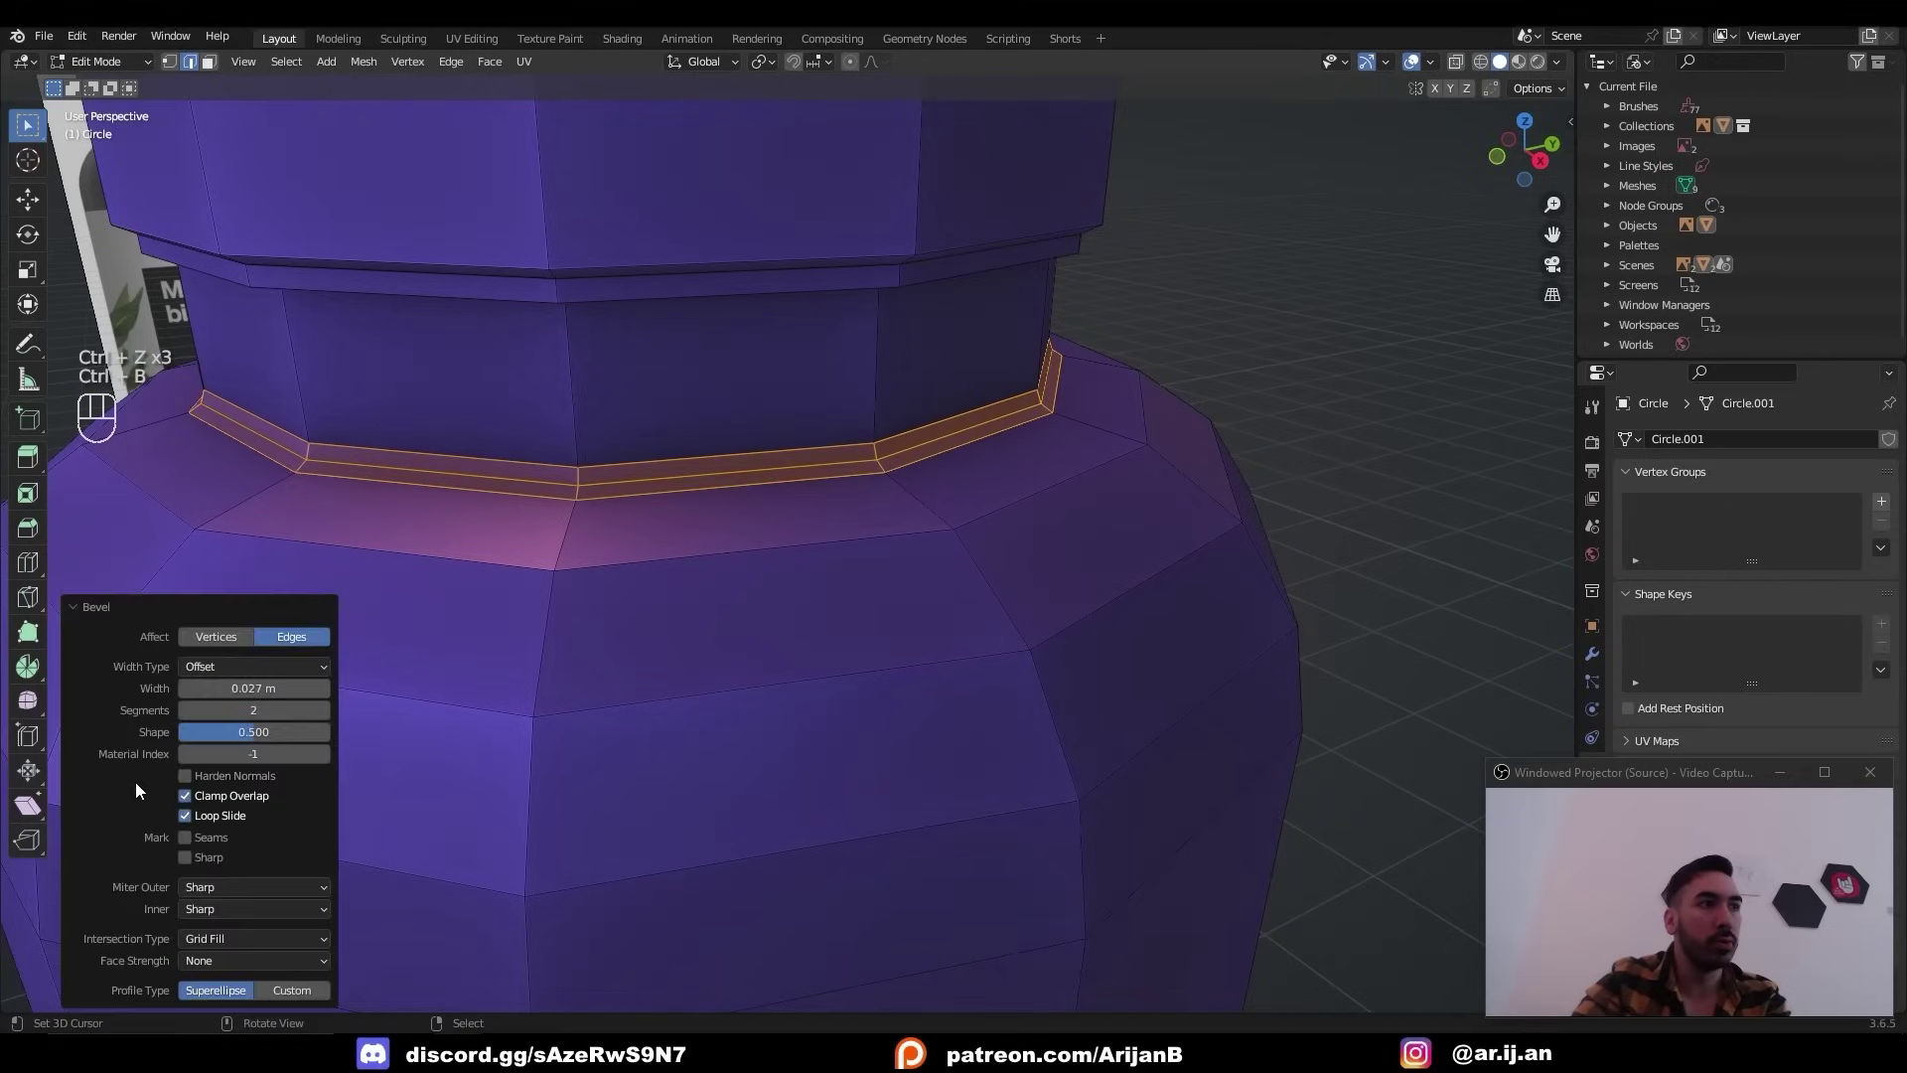
right_click(844, 490)
key("2")
middle_click(1018, 404)
middle_click(919, 467)
Inspect the bottle, then bevel the edges around its base rim.
key("1")
key("2")
key("Tab")
middle_click(661, 465)
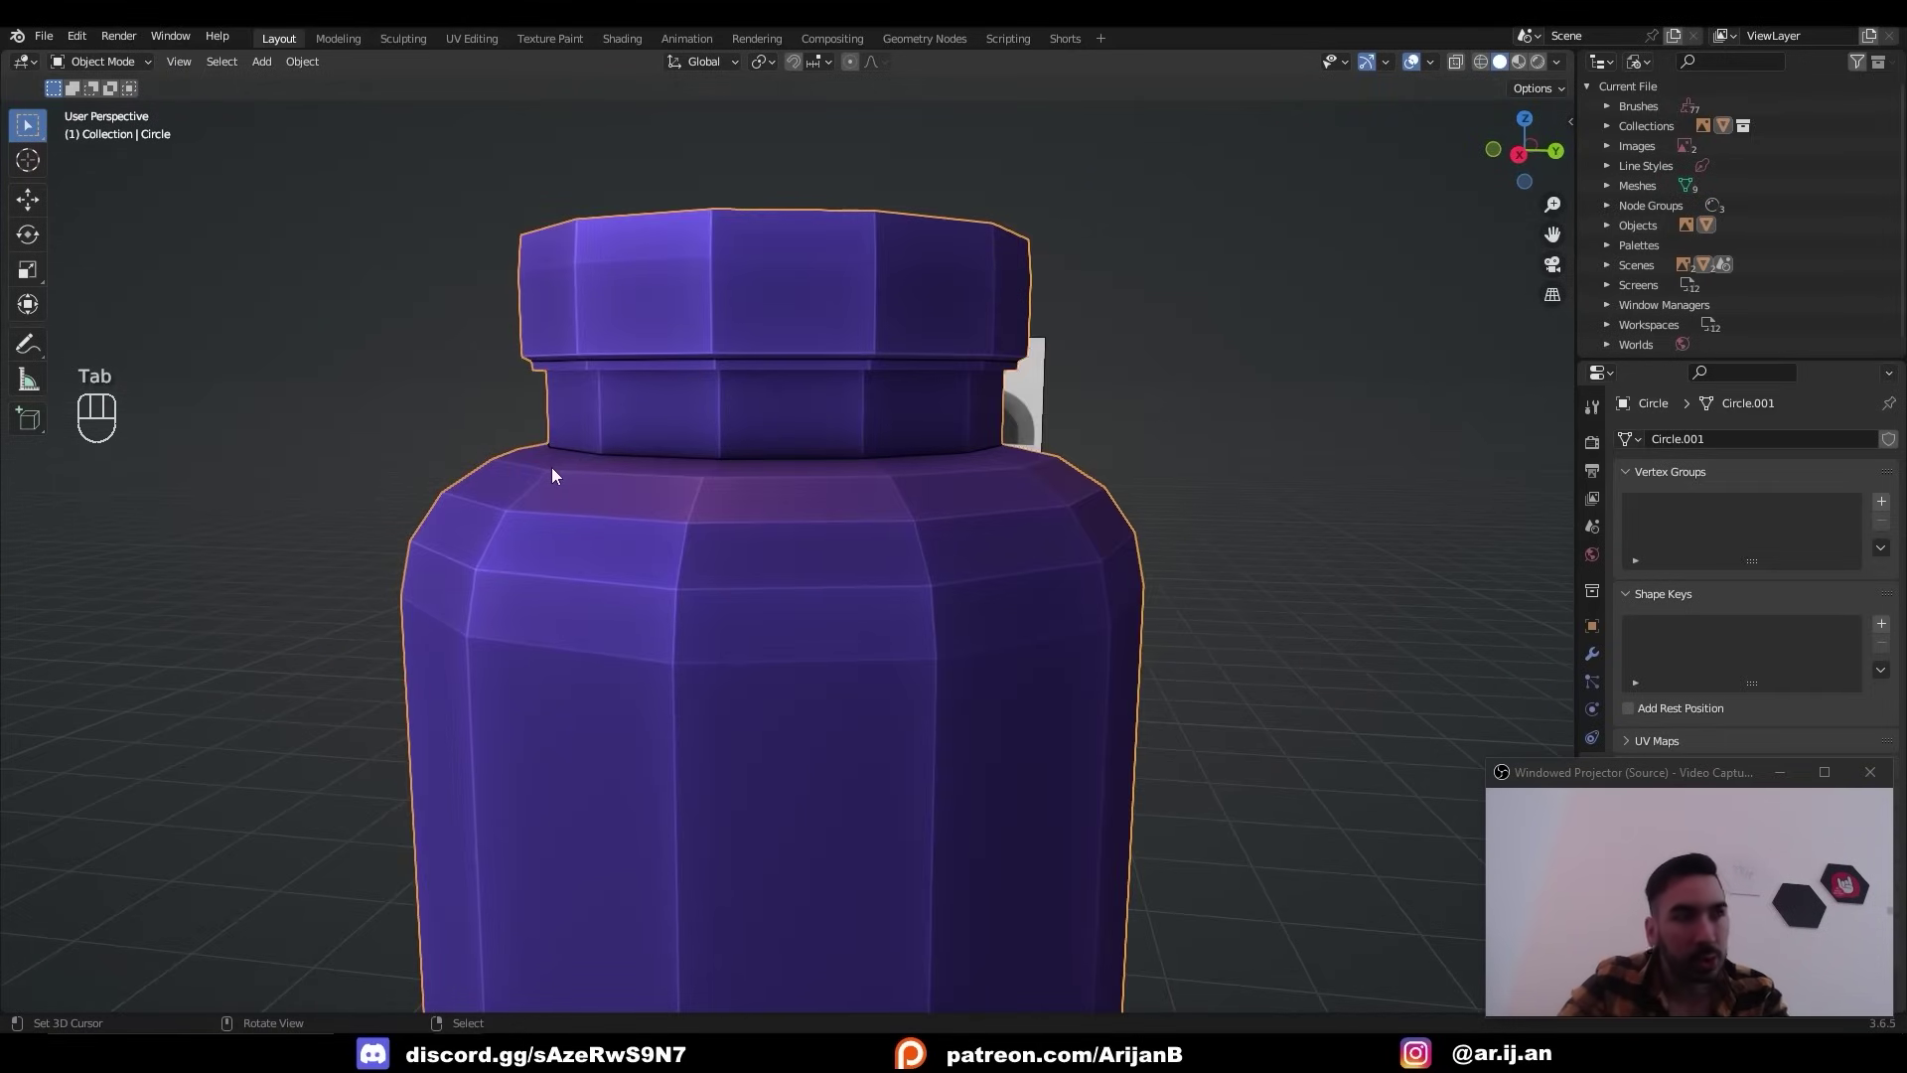
key("ctrl+b")
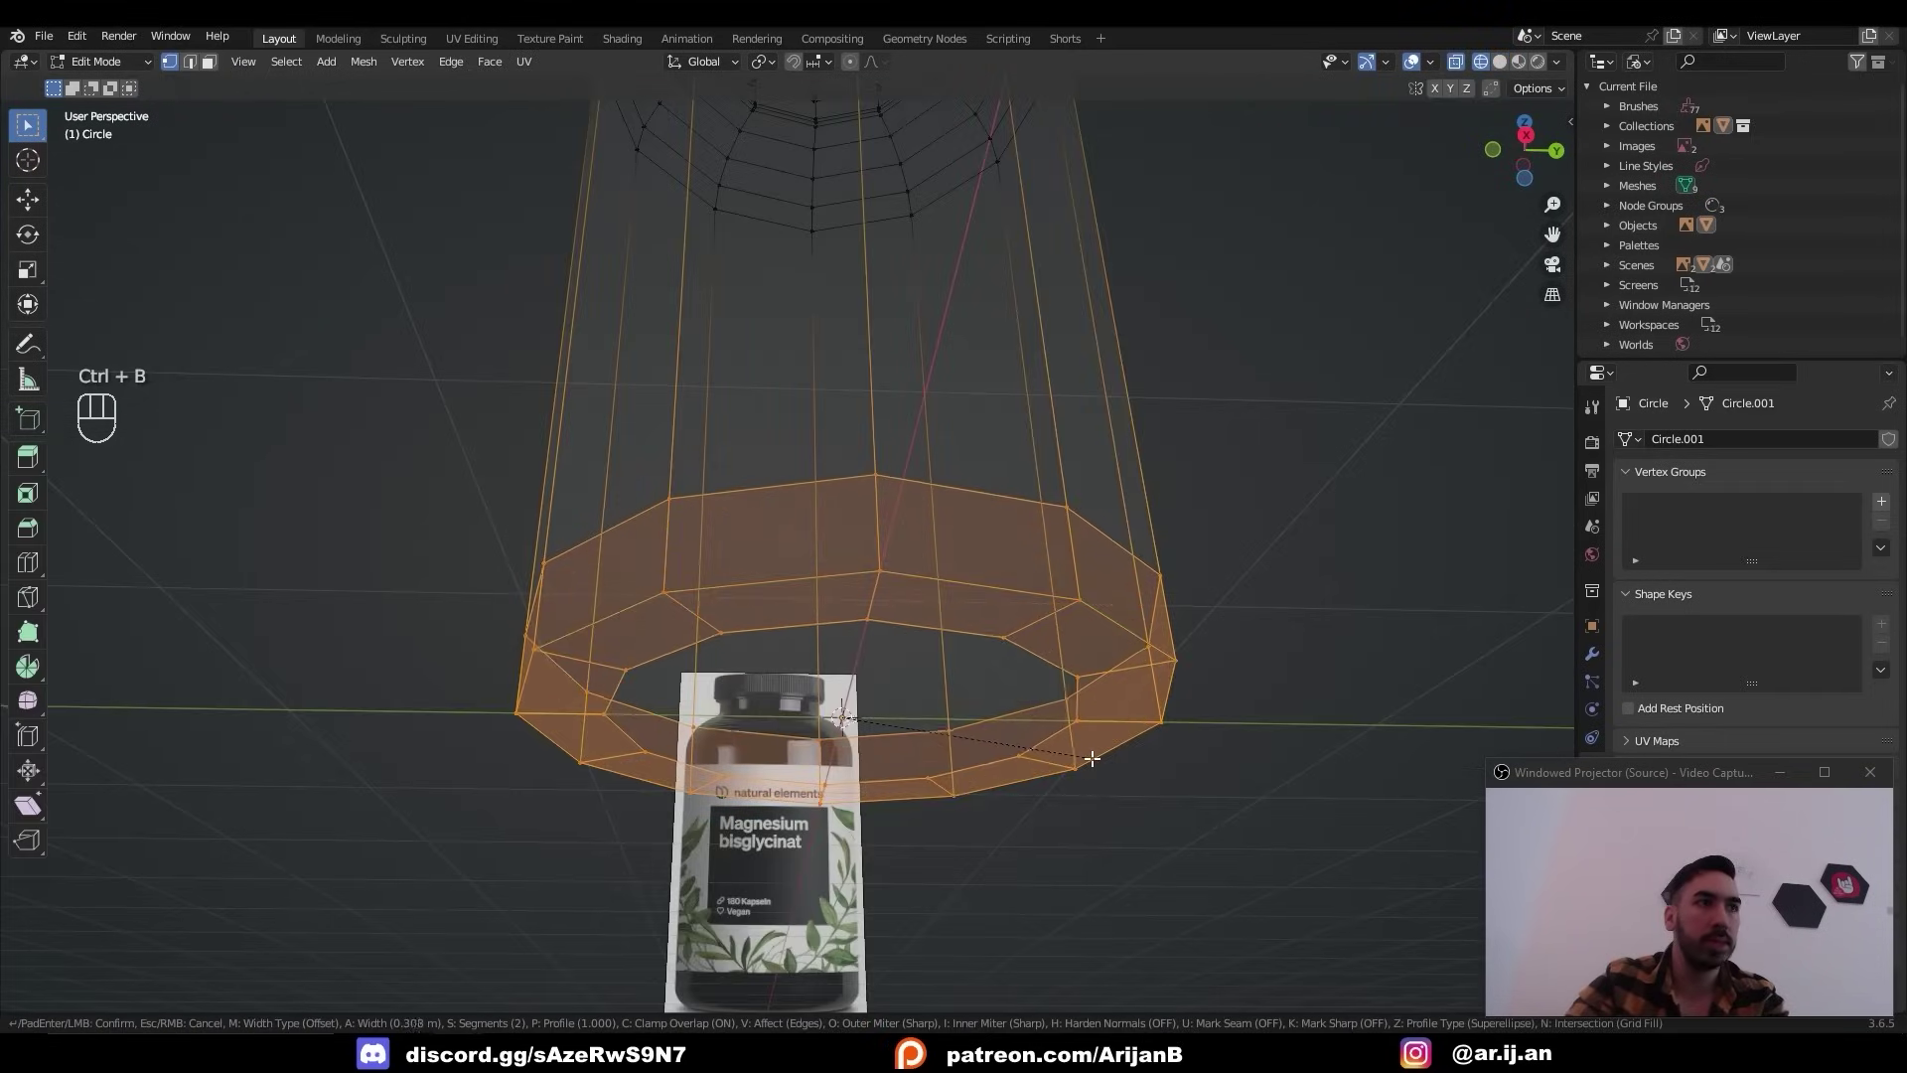
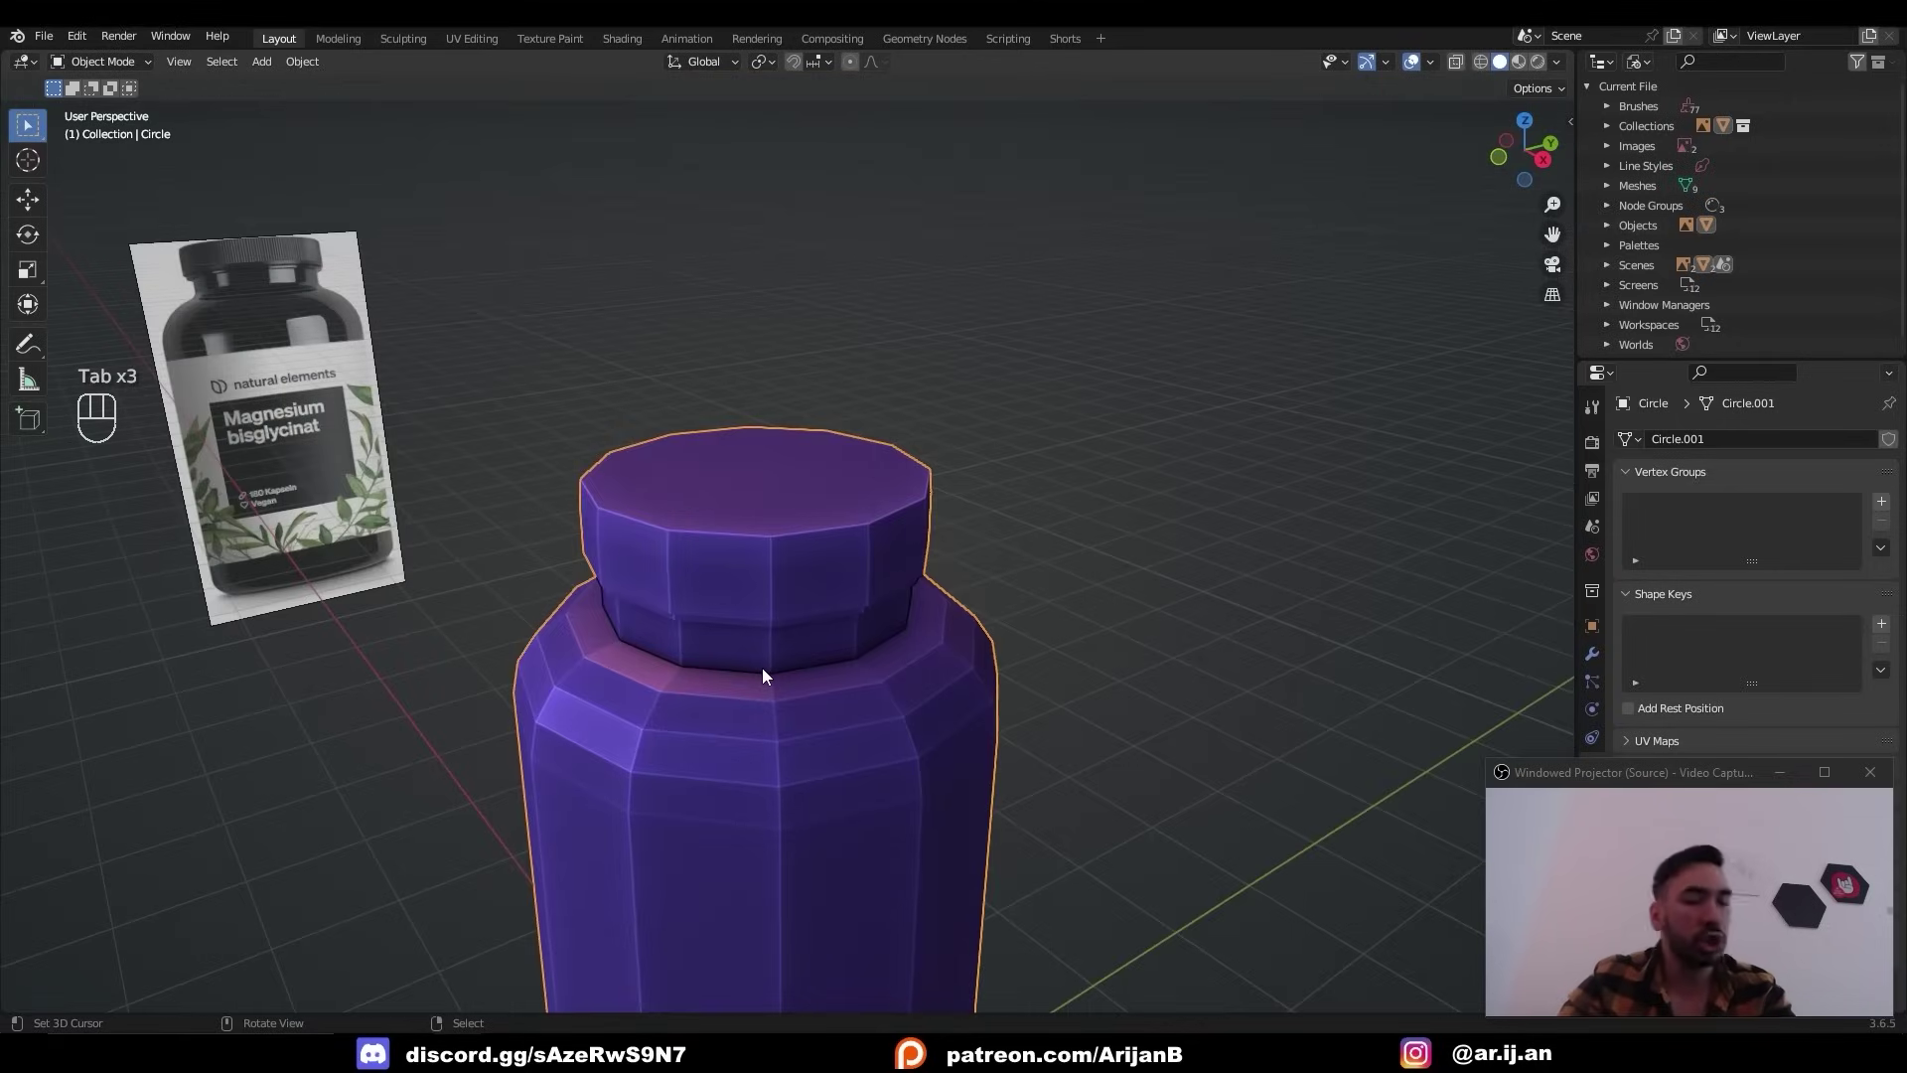
Subdivide the bottle at level 2 and add loop cuts near the body's top and bottom.
key("ctrl+2")
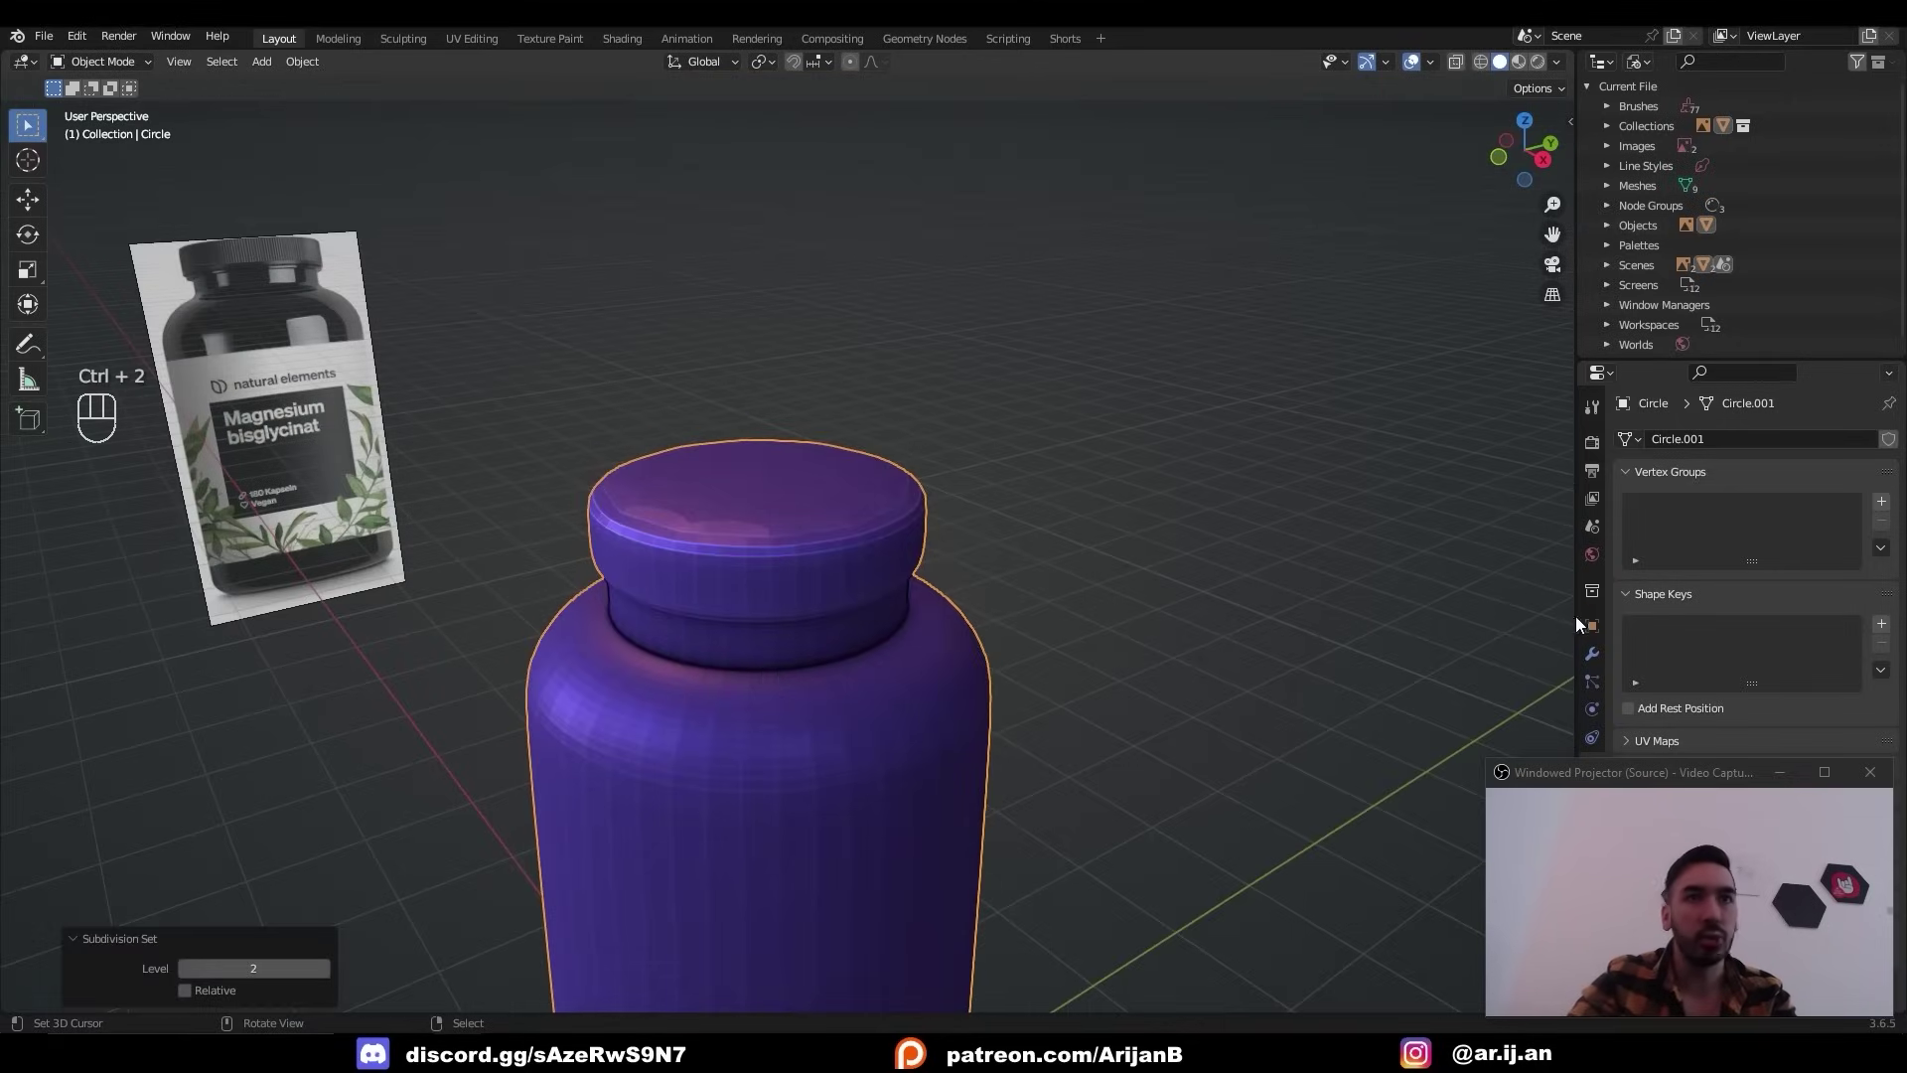
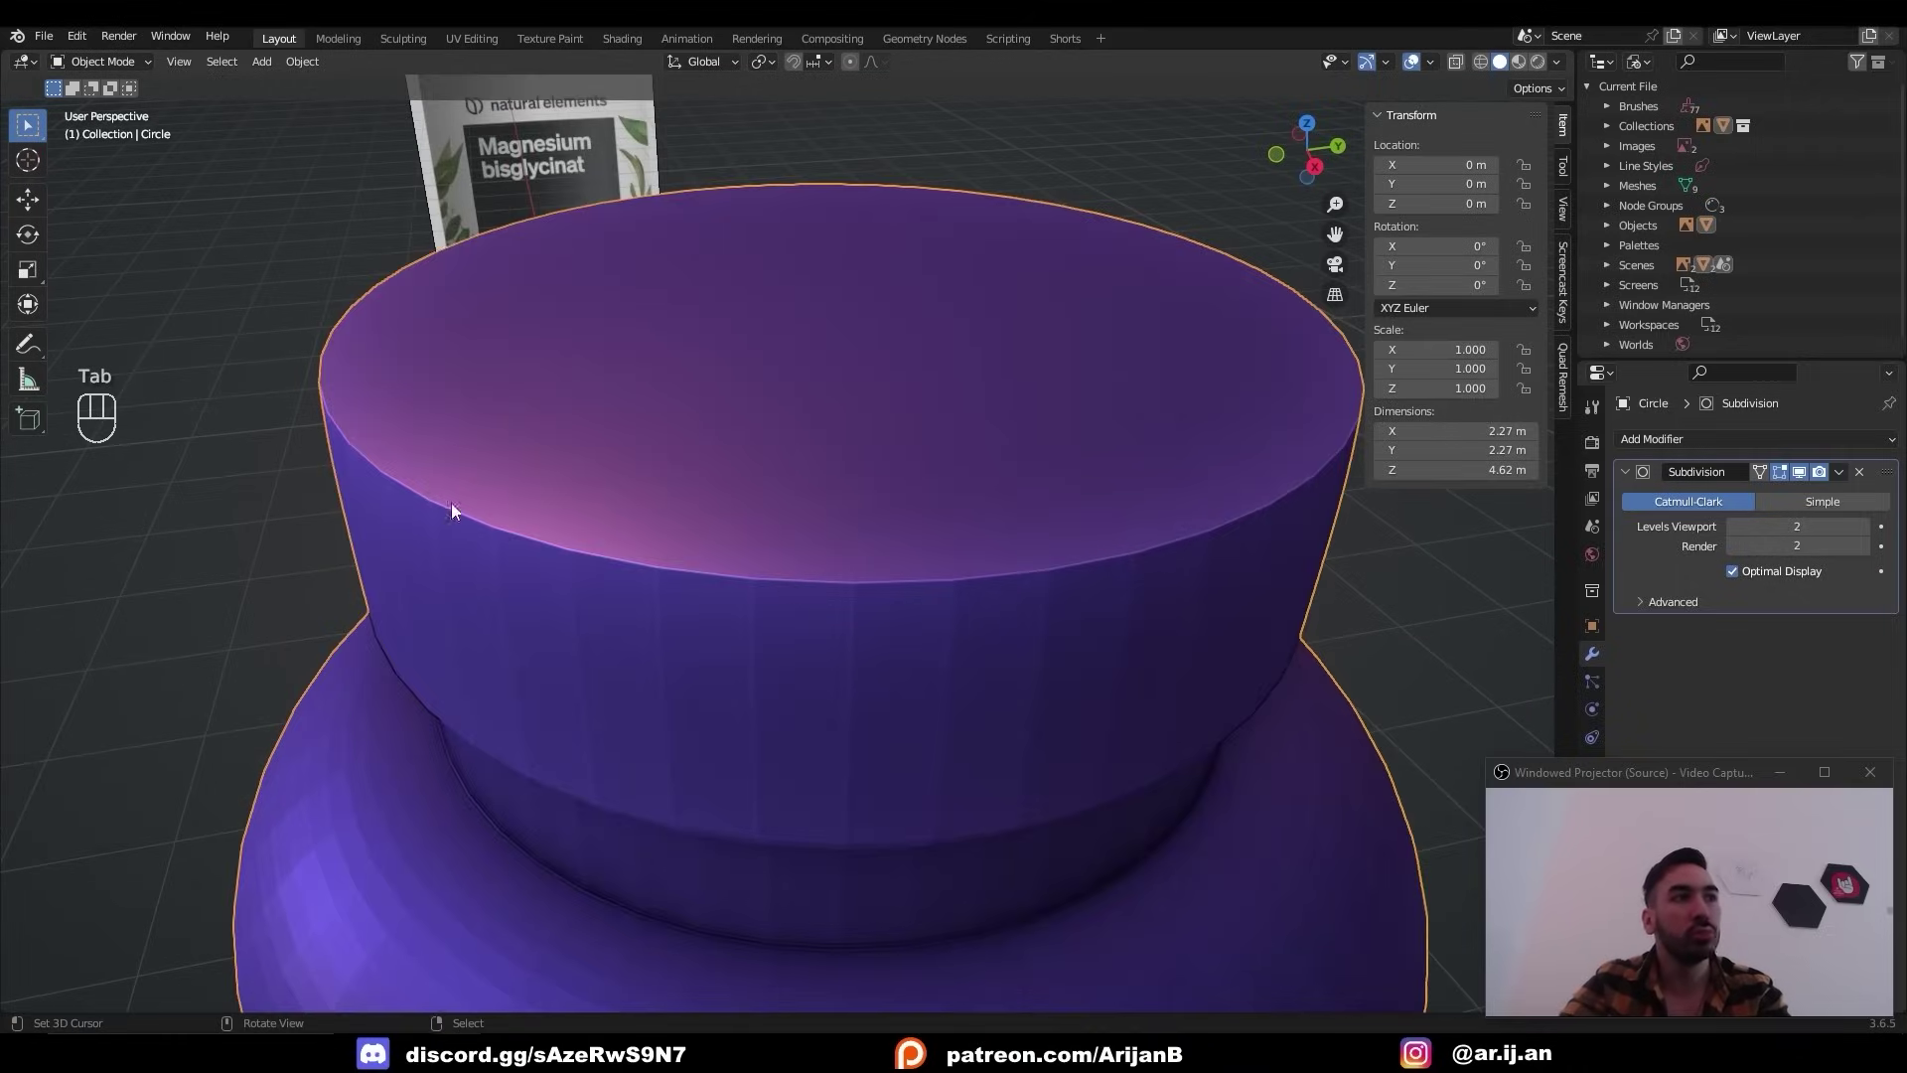
left_click_drag(896, 558, 848, 621)
key("Tab")
key("ctrl+r")
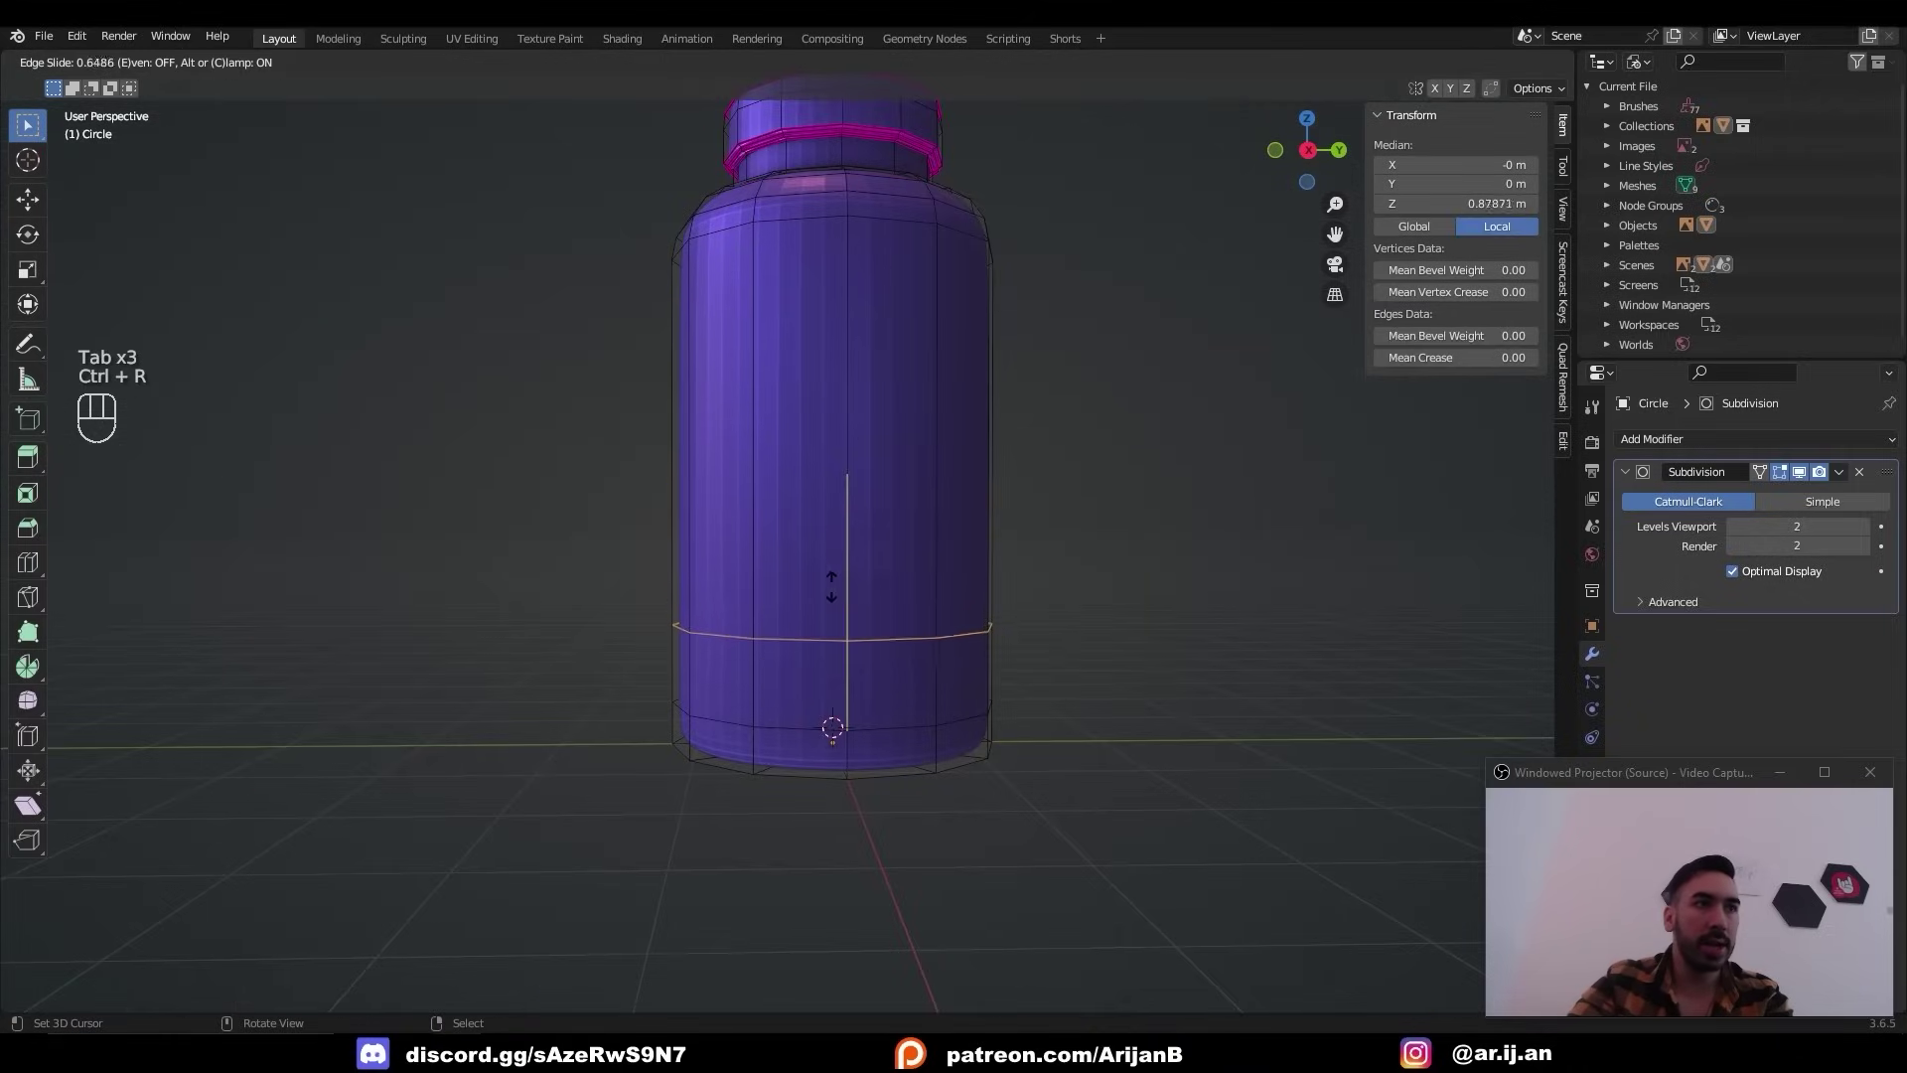
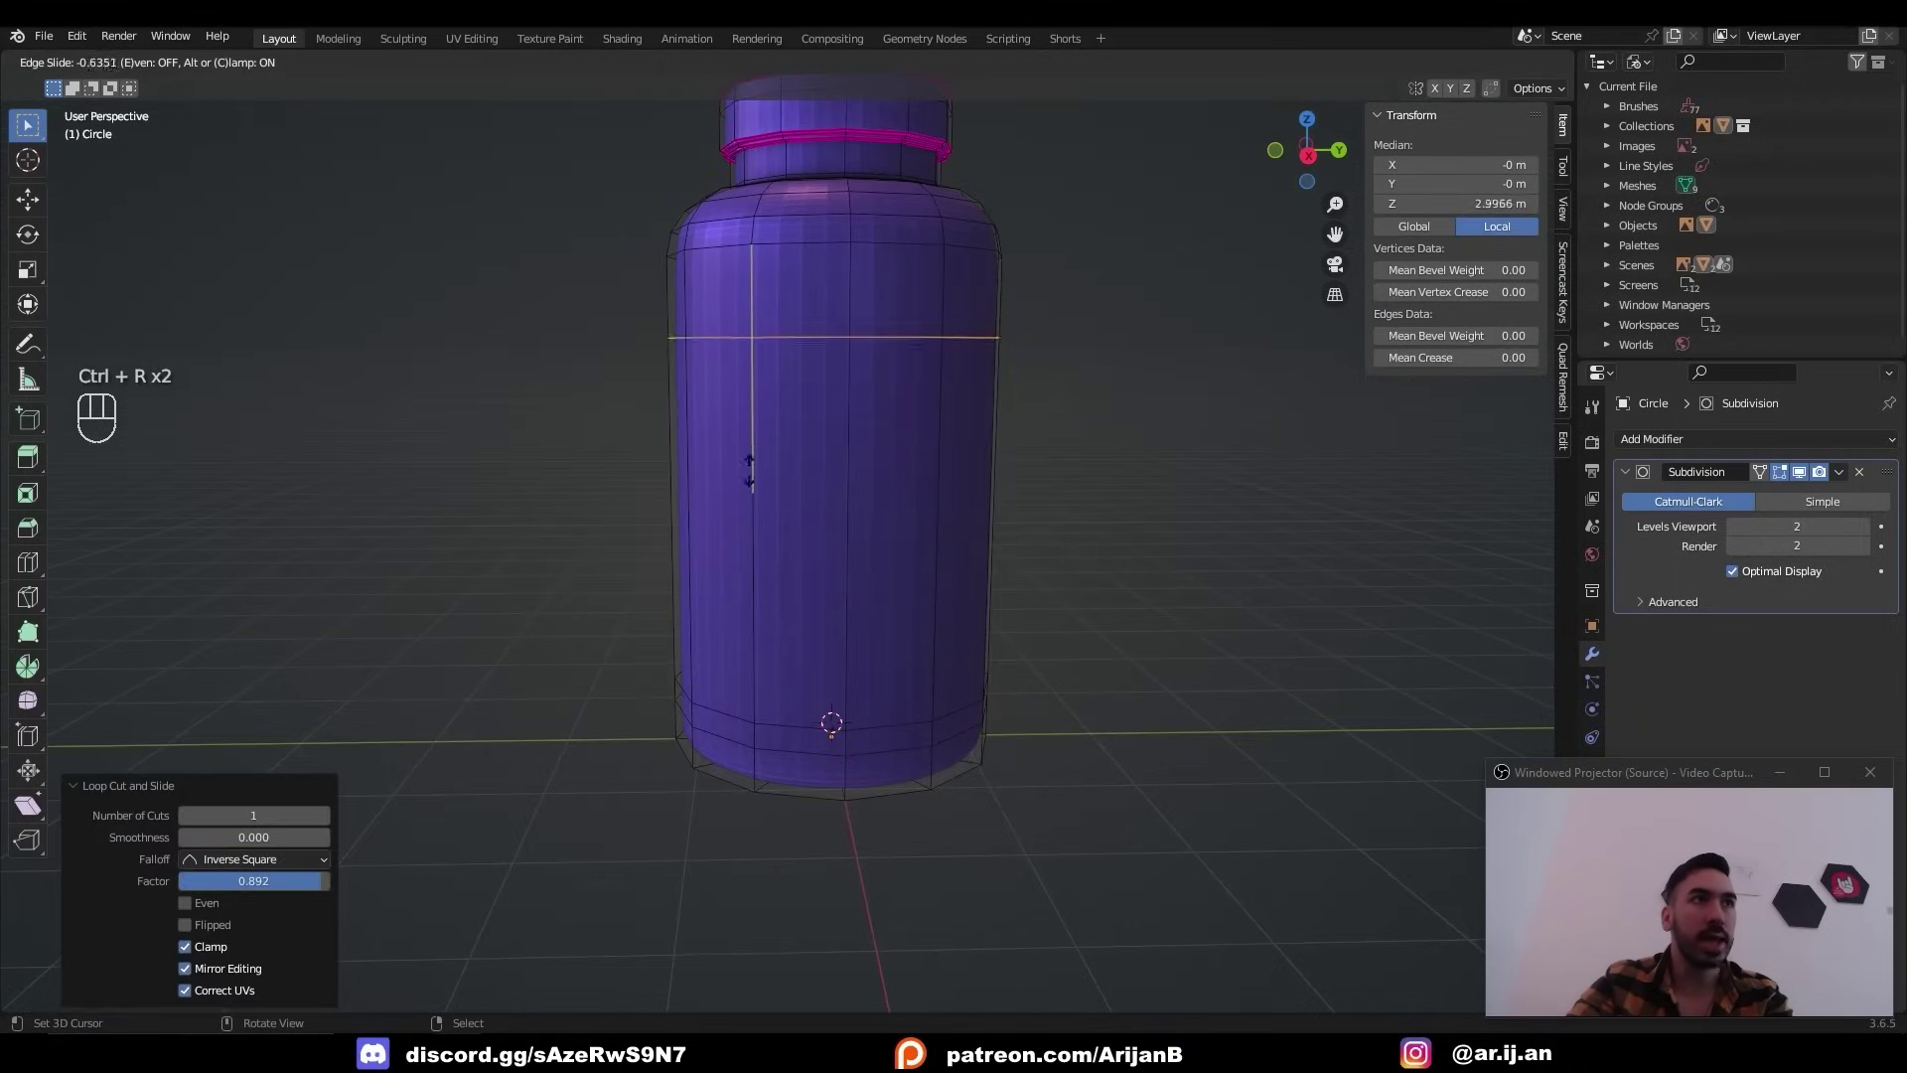
left_click_drag(748, 386, 740, 540)
key("Tab")
left_click_drag(838, 494, 897, 540)
left_click_drag(897, 574, 908, 642)
Apply the Subdivision modifier so the bottle becomes real, denser geometry.
key("Tab")
left_click(1646, 539)
key("ctrl+a")
key("Tab")
middle_click(876, 448)
left_click_drag(883, 477, 884, 518)
key("2")
middle_click(880, 408)
middle_click(865, 431)
Delete the cap's top faces and rebuild the top as a single filled face.
key("1")
key("ctrl+KP_Add")
key("a")
key("3")
key("b")
key("ctrl+KP_Add")
key("x")
key("f")
key("ctrl+z")
middle_click(853, 442)
key("f")
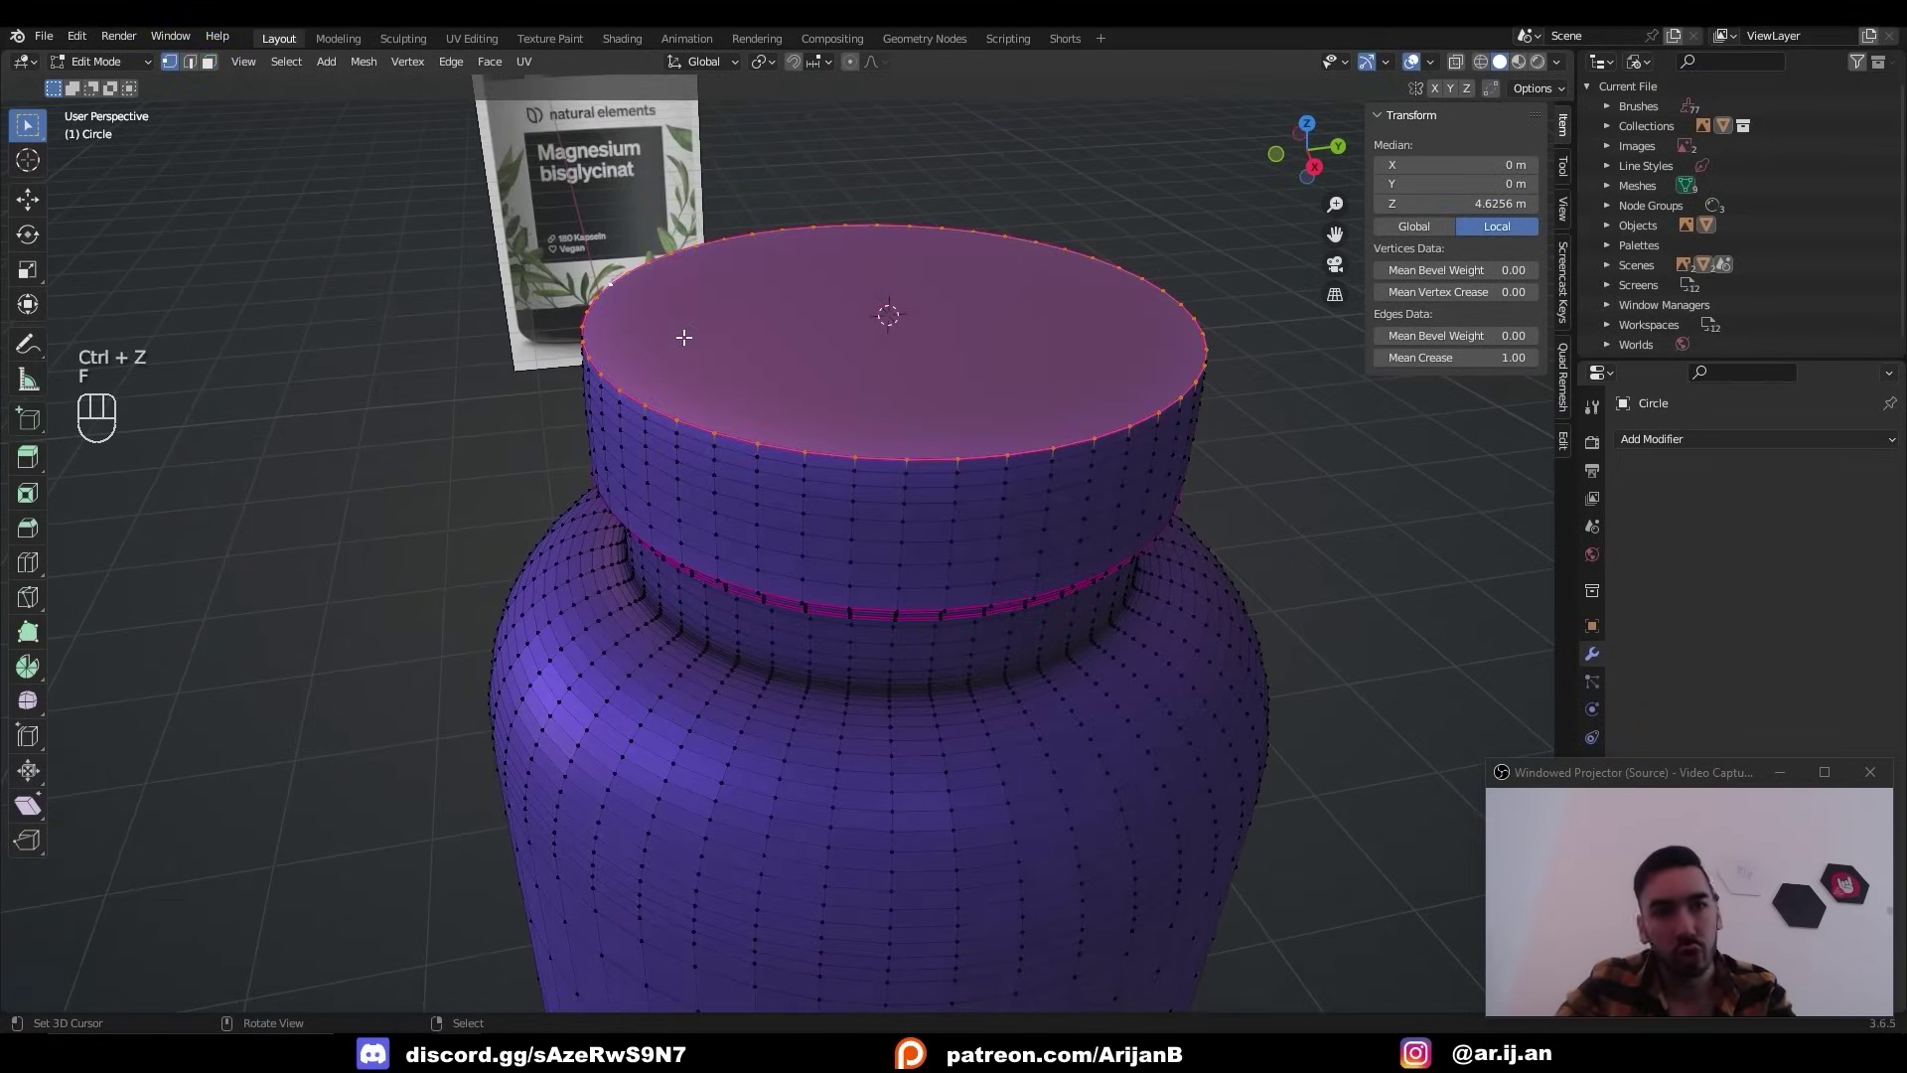
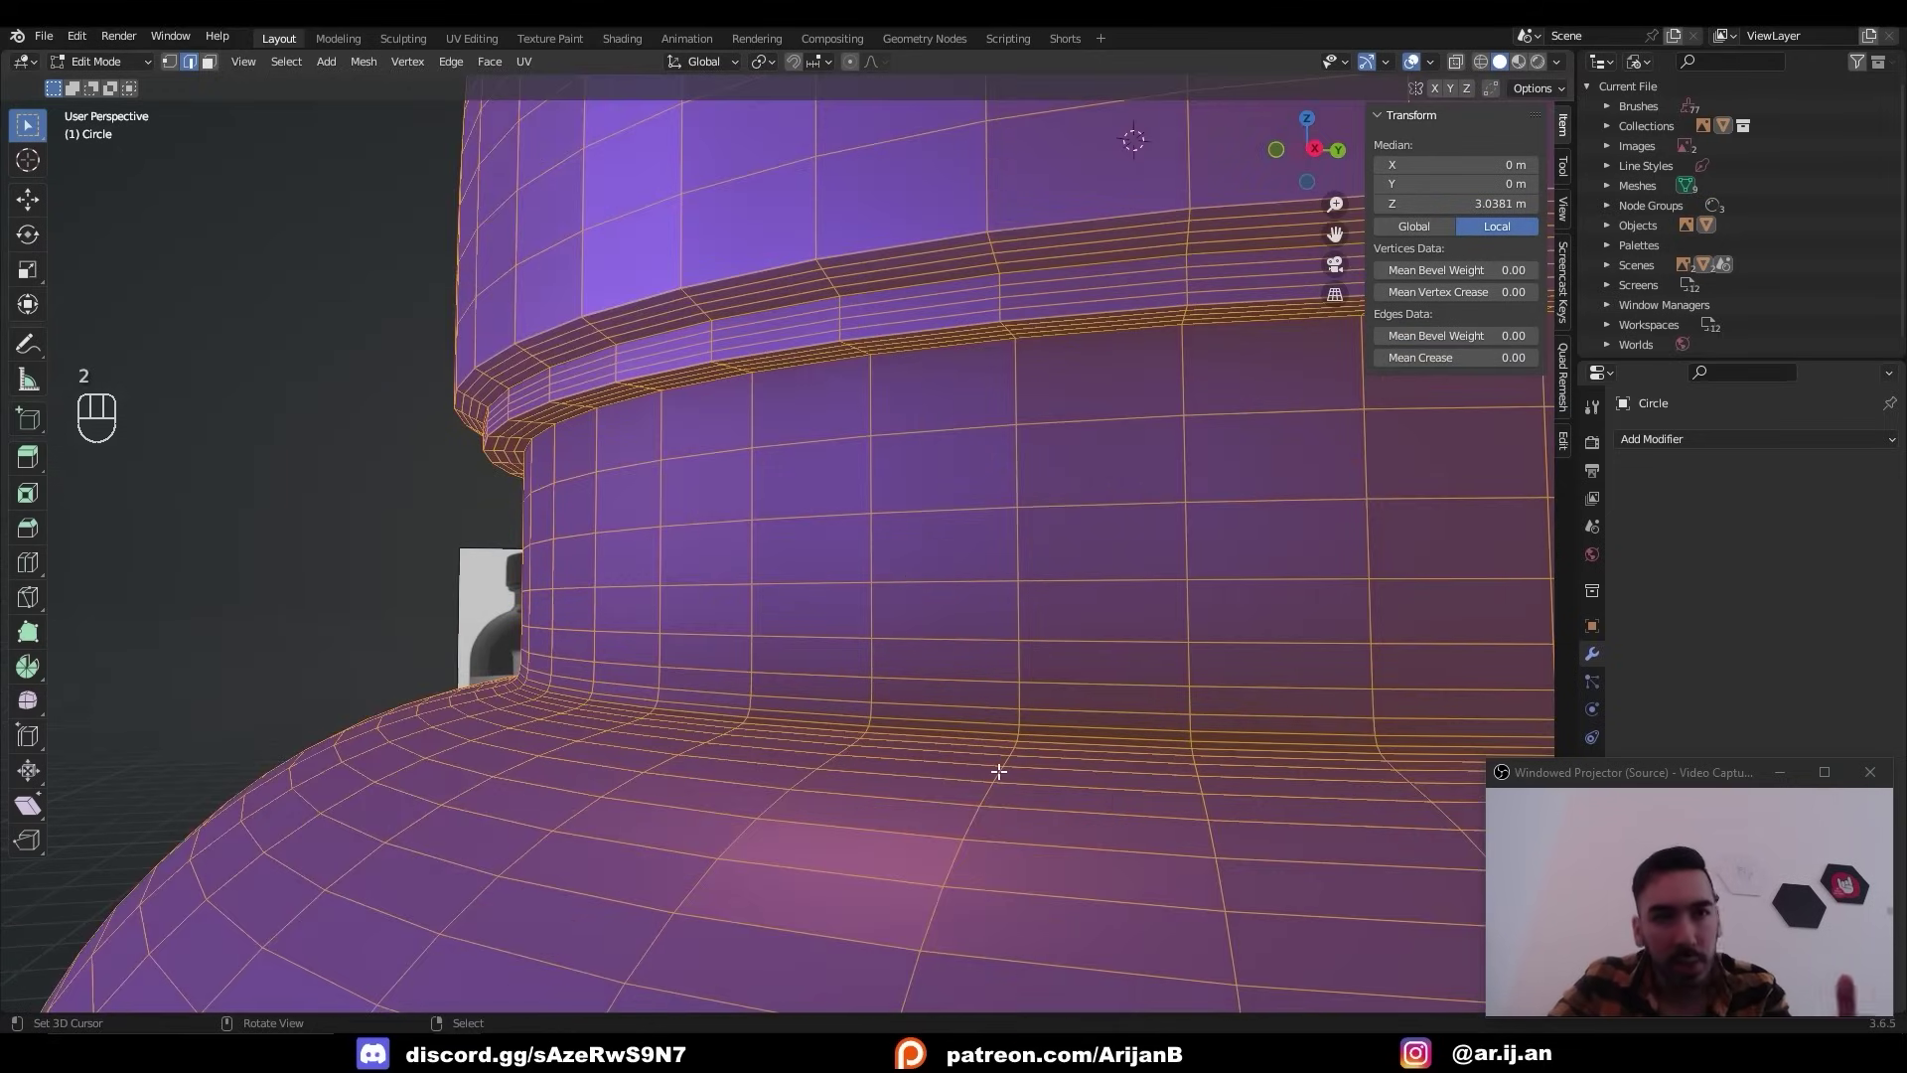
Select the redundant edge loops around the neck and cap and dissolve them.
left_click(929, 621)
key("x")
key("ctrl+z")
double_click(823, 561)
left_click_drag(832, 526, 818, 495)
left_click(806, 484)
double_click(793, 492)
left_click(819, 429)
left_click(768, 569)
left_click(777, 475)
left_click_drag(1042, 621, 951, 541)
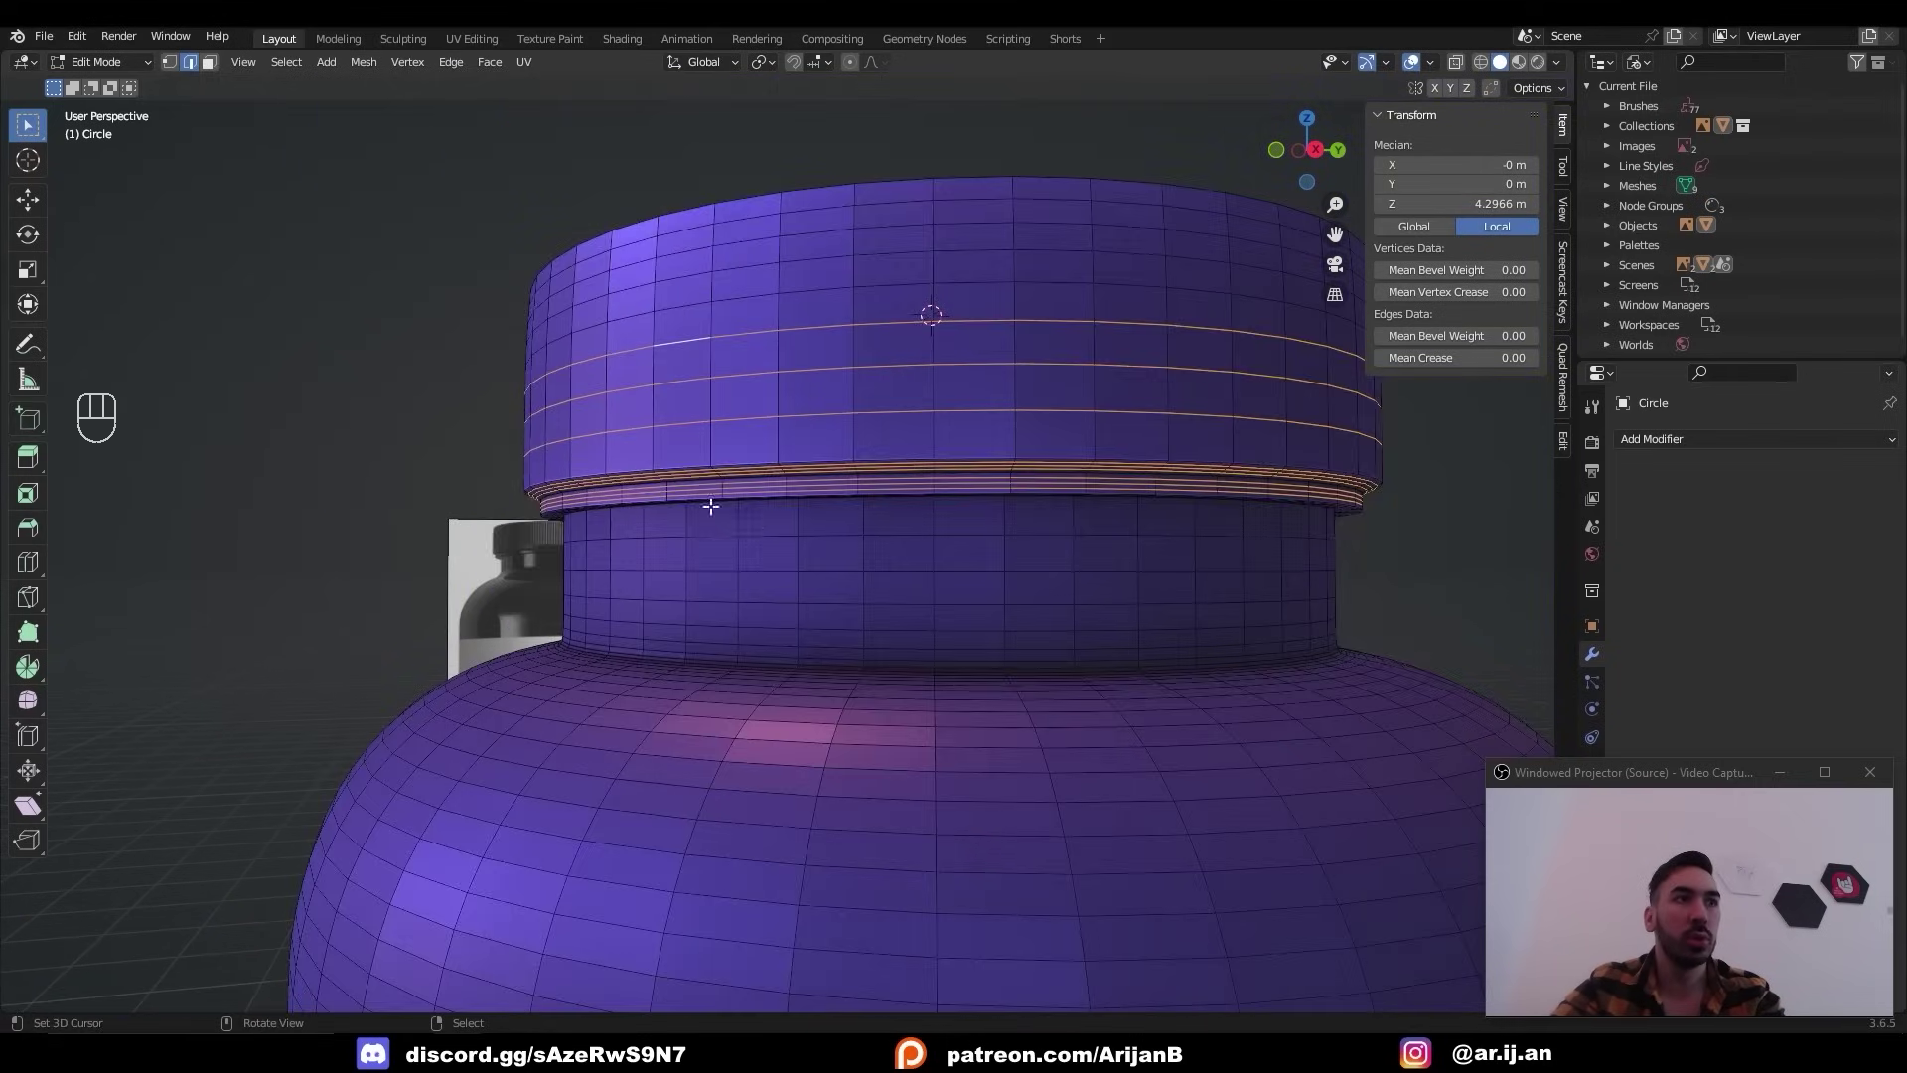
left_click(762, 570)
key("x")
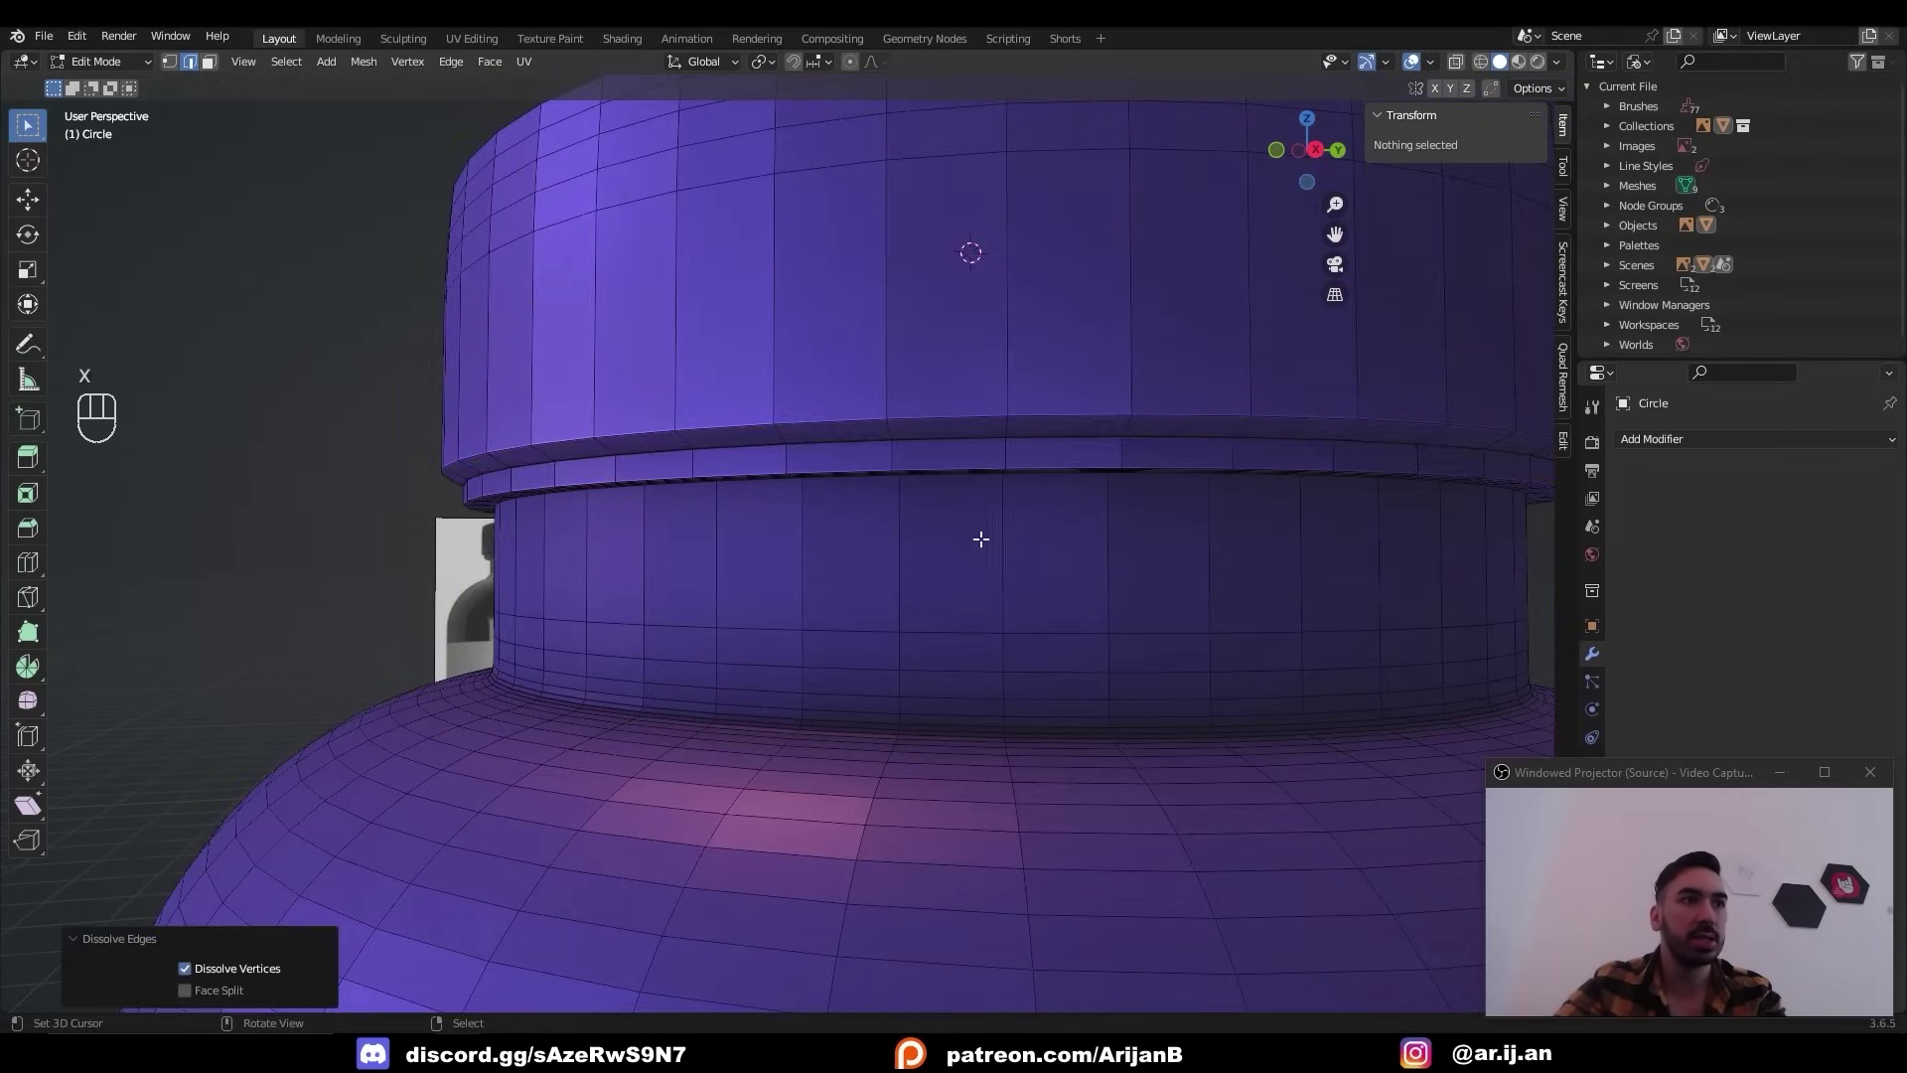
Dissolve the remaining extra loops on the body, including the one below the shoulder.
left_click_drag(832, 564, 783, 552)
key("2")
left_click(783, 552)
left_click(786, 583)
middle_click(801, 631)
key("x")
left_click_drag(987, 729, 999, 536)
key("2")
left_click_drag(873, 639, 874, 559)
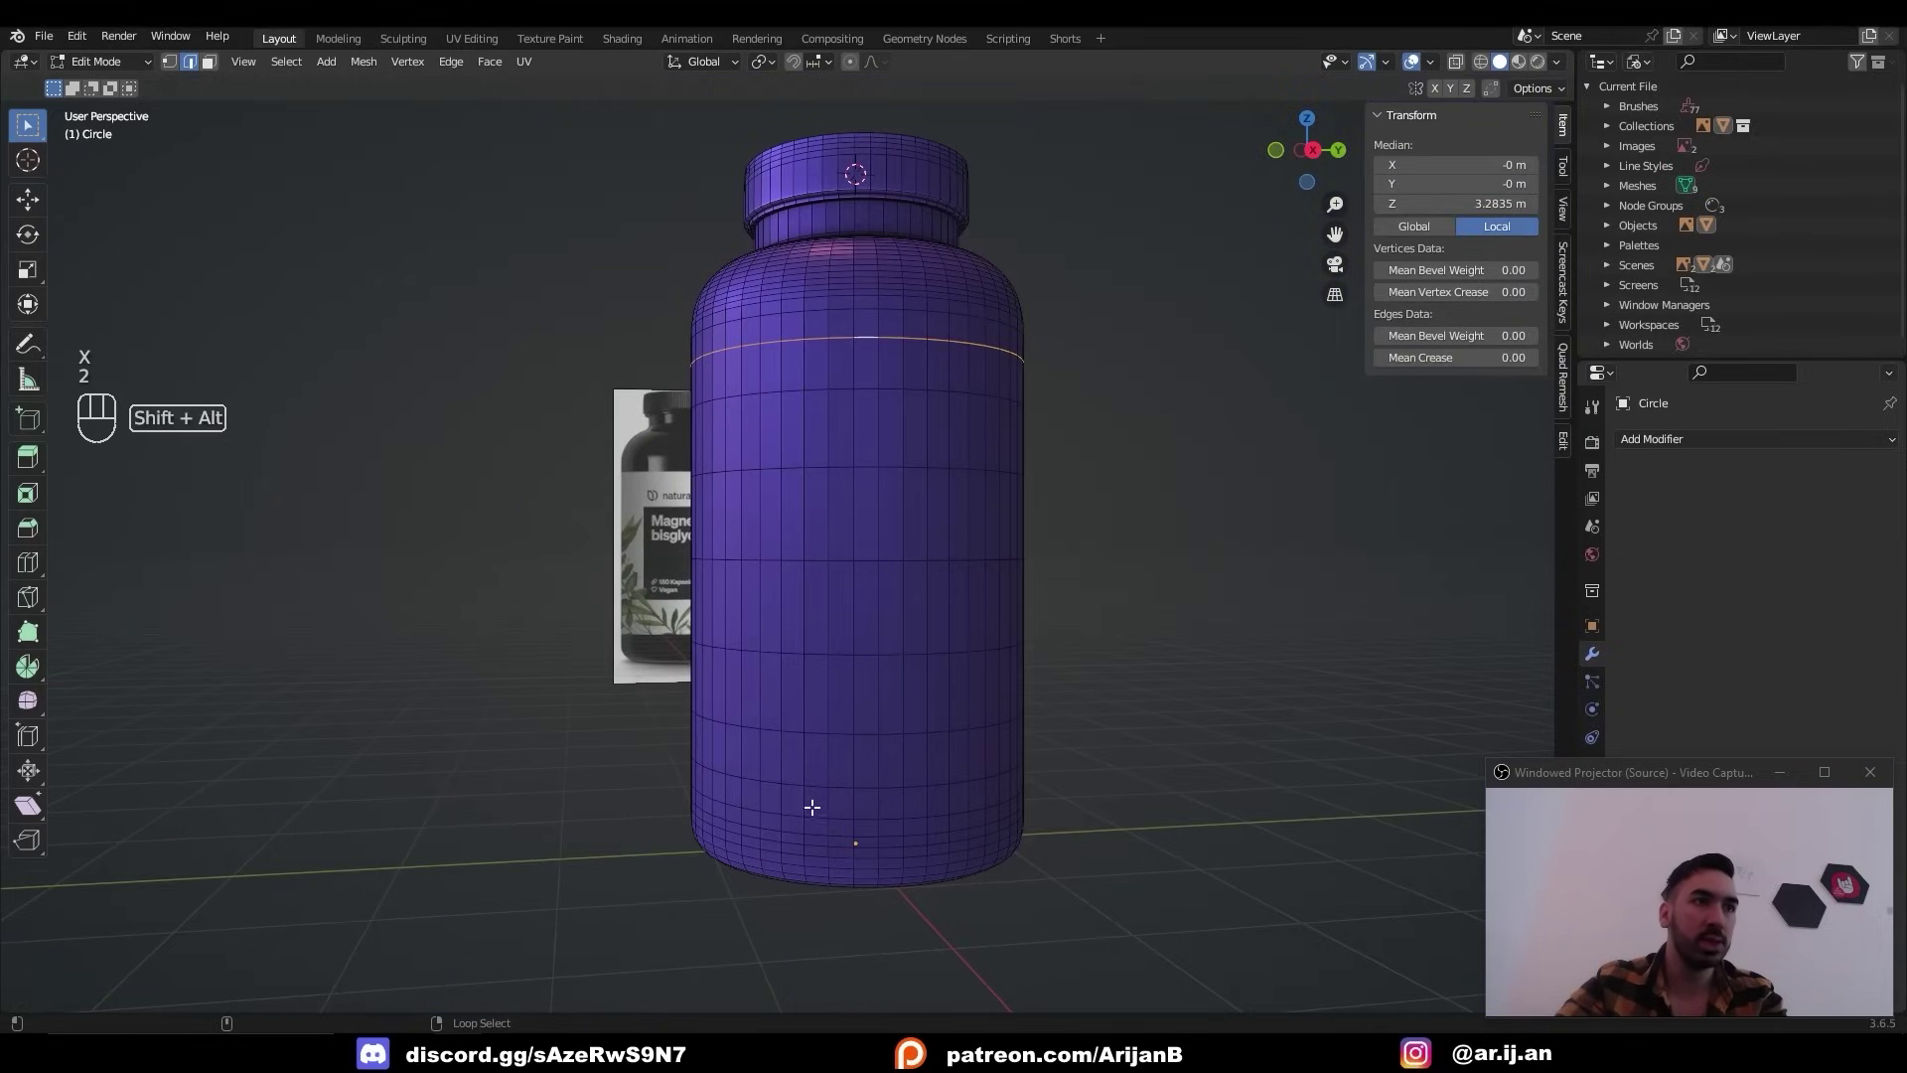
left_click(824, 815)
key("x")
Return to Object Mode and shade the bottle's surface smooth.
left_click_drag(974, 642, 687, 618)
key("2")
left_click_drag(736, 528, 909, 565)
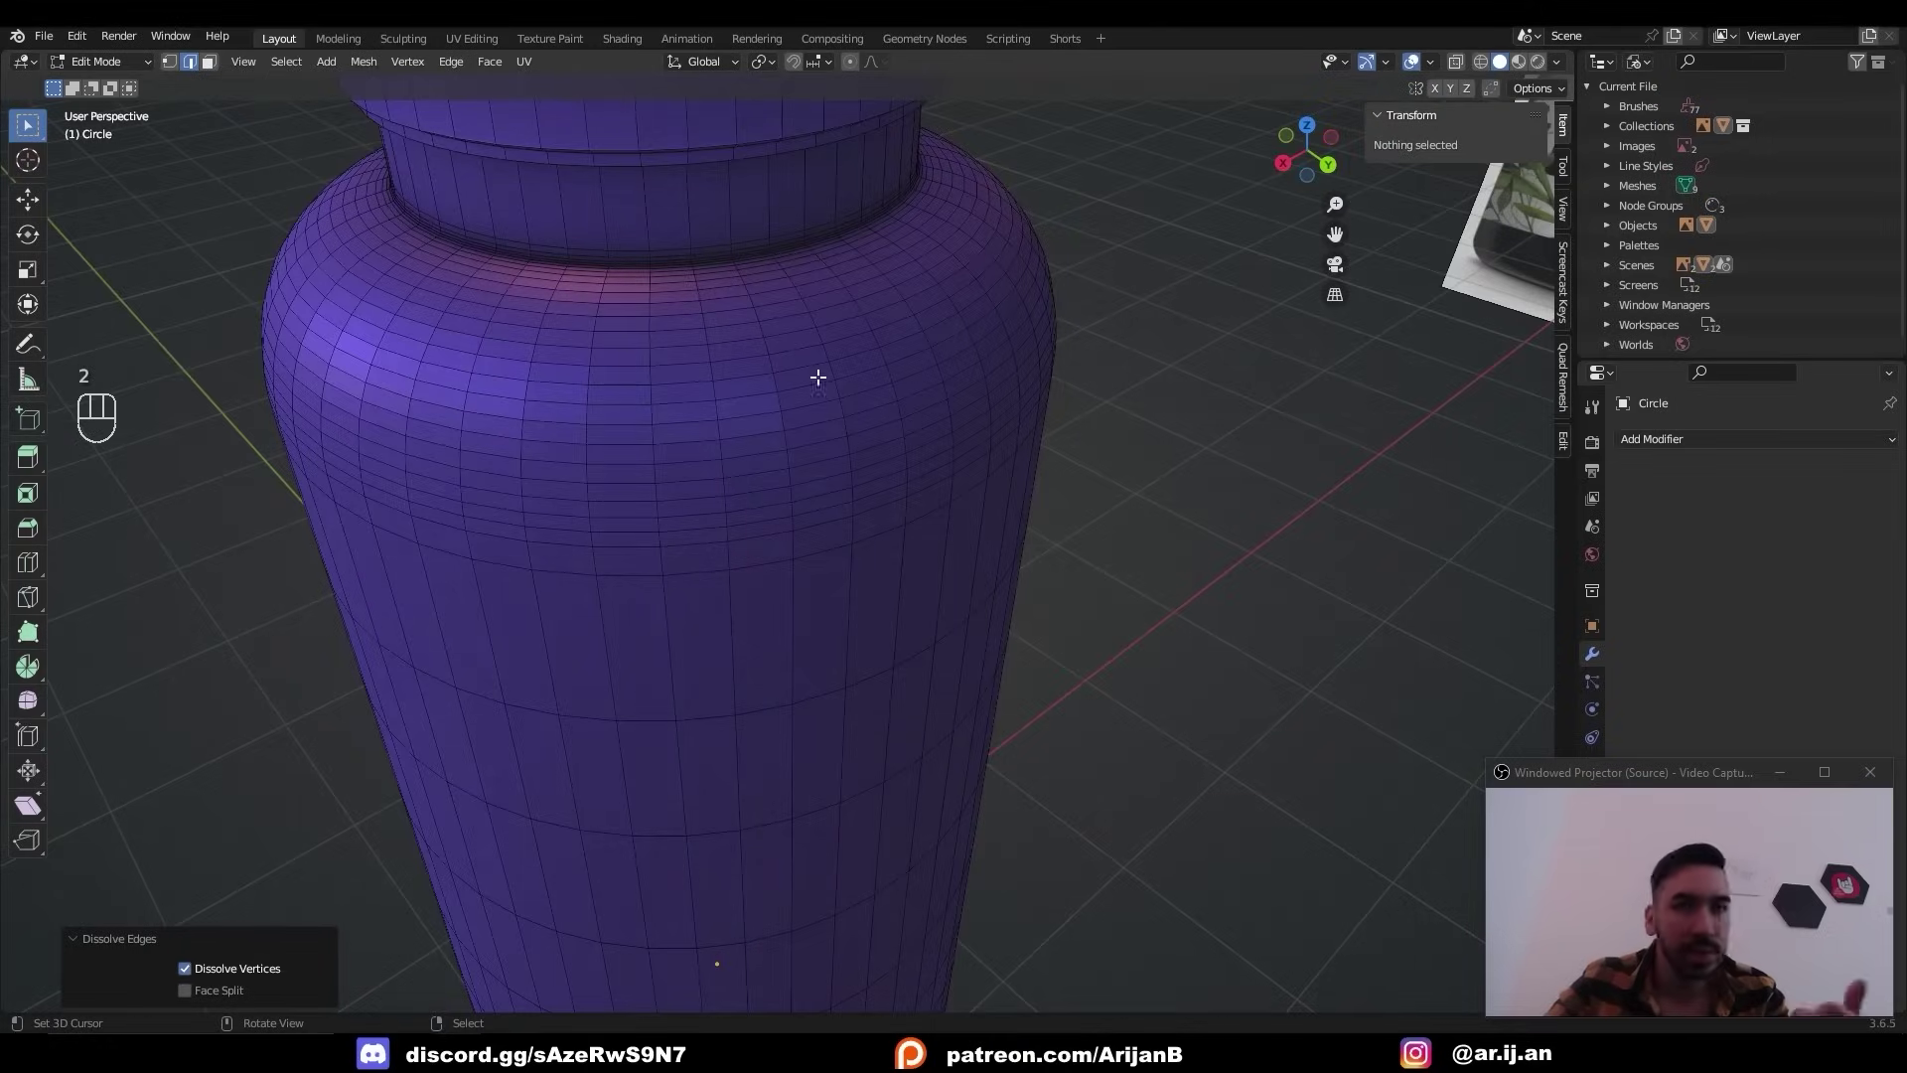
middle_click(866, 563)
key("Tab")
left_click_drag(373, 439, 359, 507)
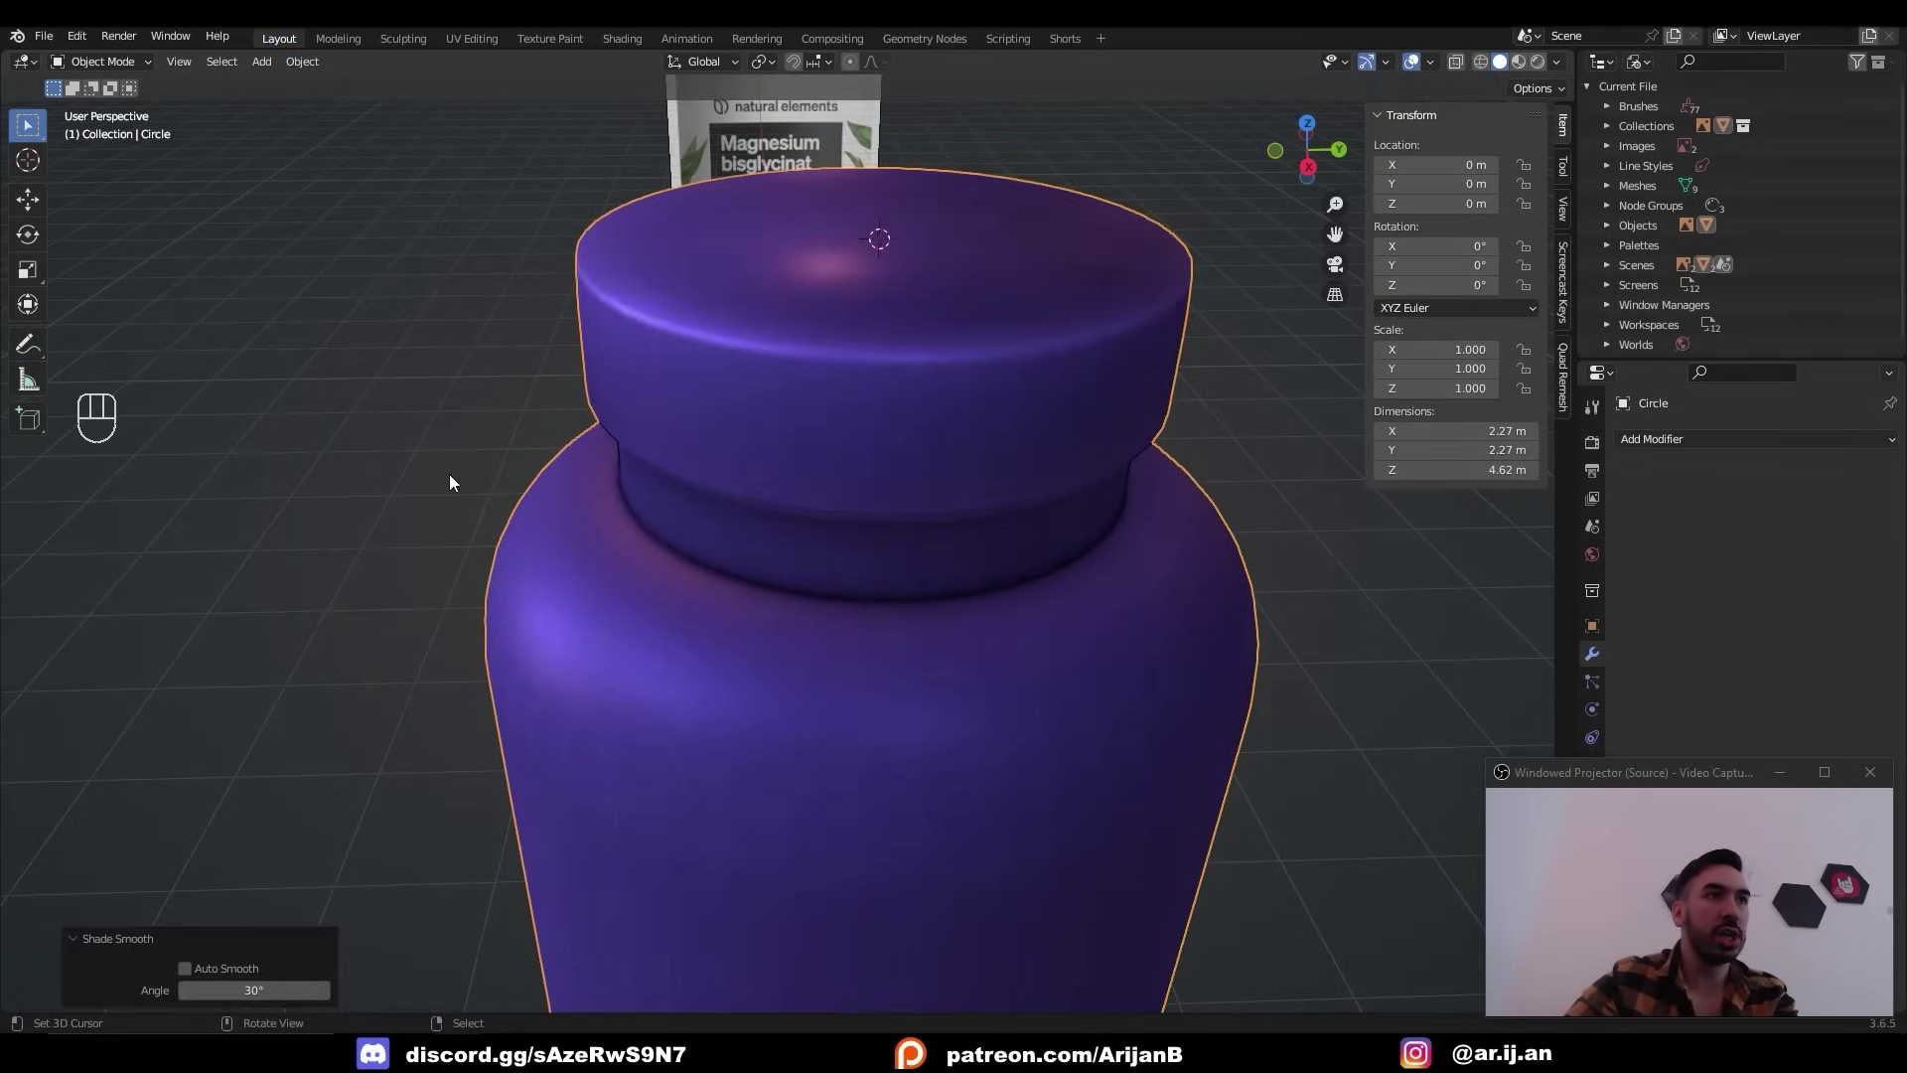
left_click_drag(721, 413, 654, 463)
key("Tab")
left_click(734, 450)
left_click(789, 479)
Bevel the cap's top rim loop with a narrow two-segment bevel.
middle_click(830, 523)
middle_click(816, 499)
left_click_drag(862, 520, 981, 557)
left_click(925, 531)
key("2")
key("ctrl+b")
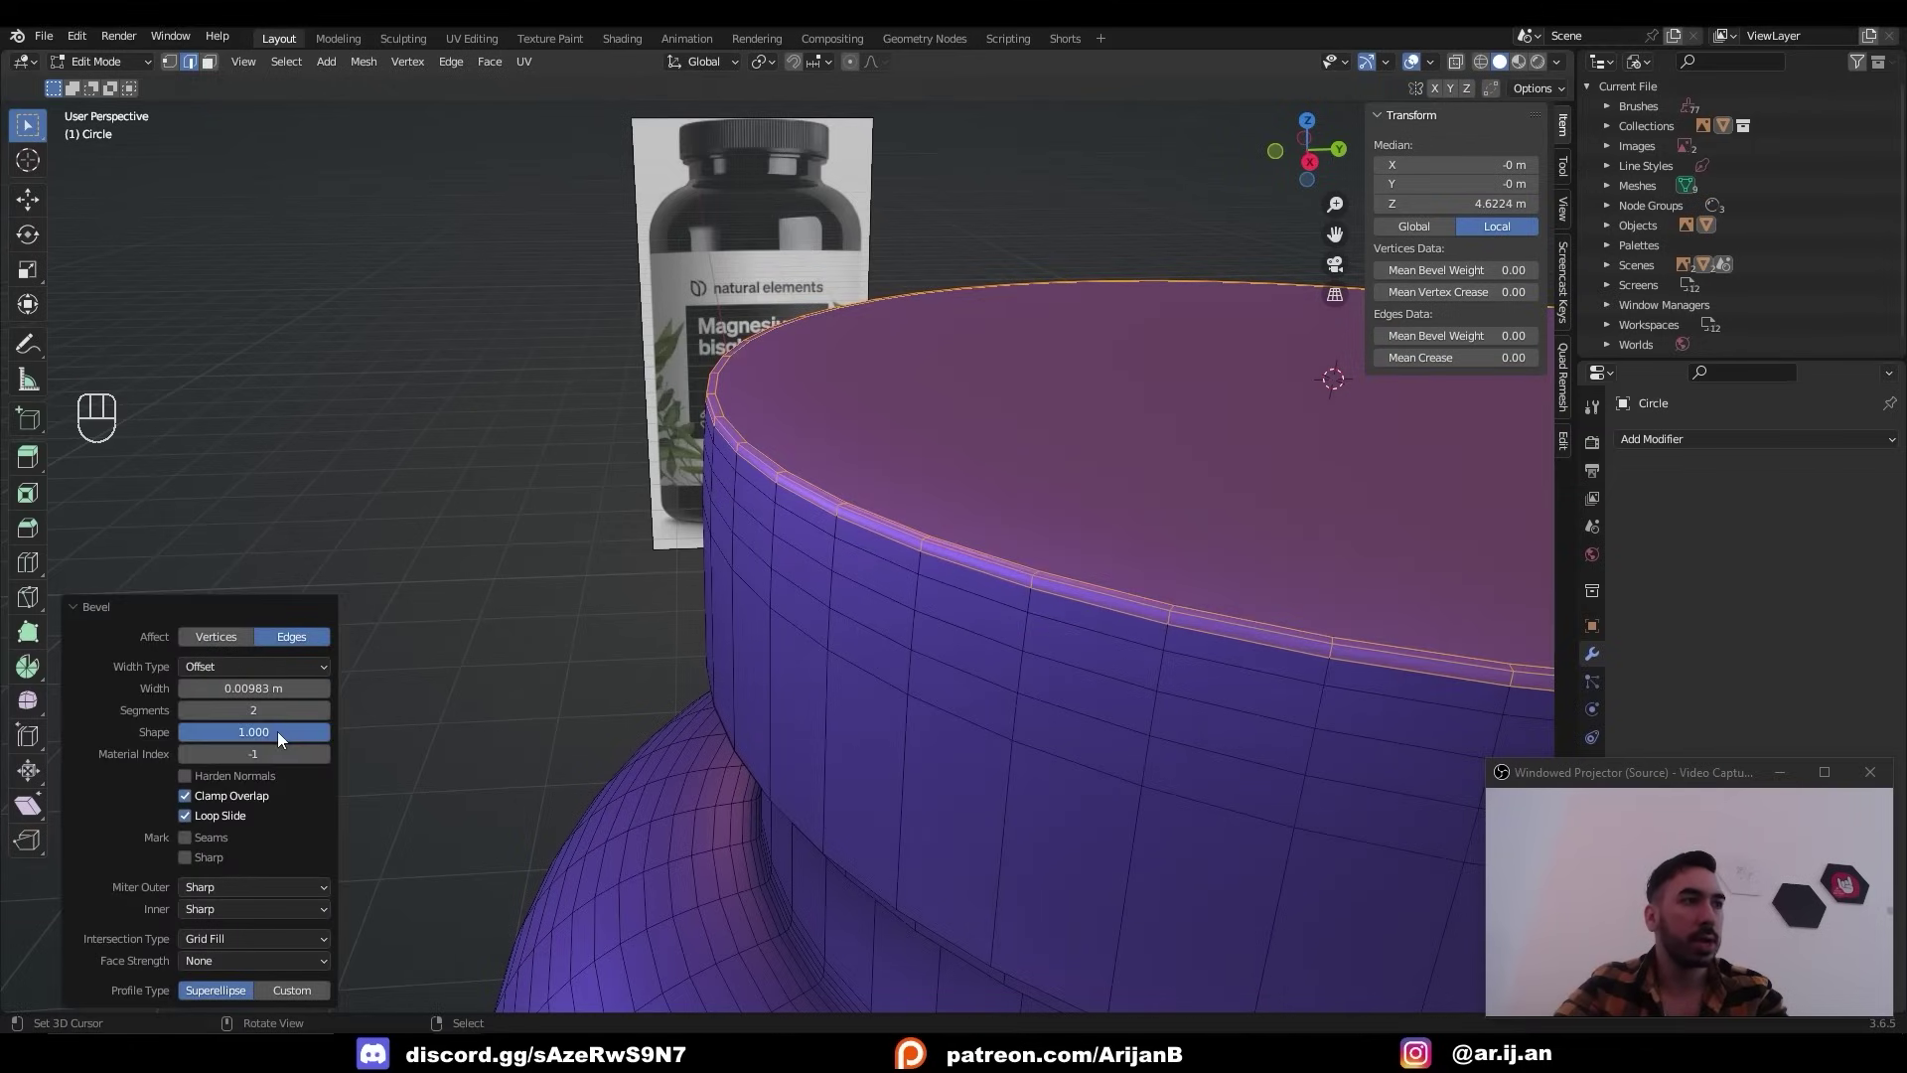
key("Tab")
left_click_drag(966, 661, 721, 497)
key("2")
key("x")
left_click(717, 483)
Bevel the cap's lower edge the same way and return to Object Mode to view the whole bottle.
key("2")
left_click_drag(528, 247, 557, 287)
left_click(593, 359)
left_click(528, 190)
middle_click(595, 259)
left_click(597, 284)
left_click_drag(733, 525, 720, 354)
key("ctrl+b")
key("Tab")
left_click_drag(858, 556, 857, 615)
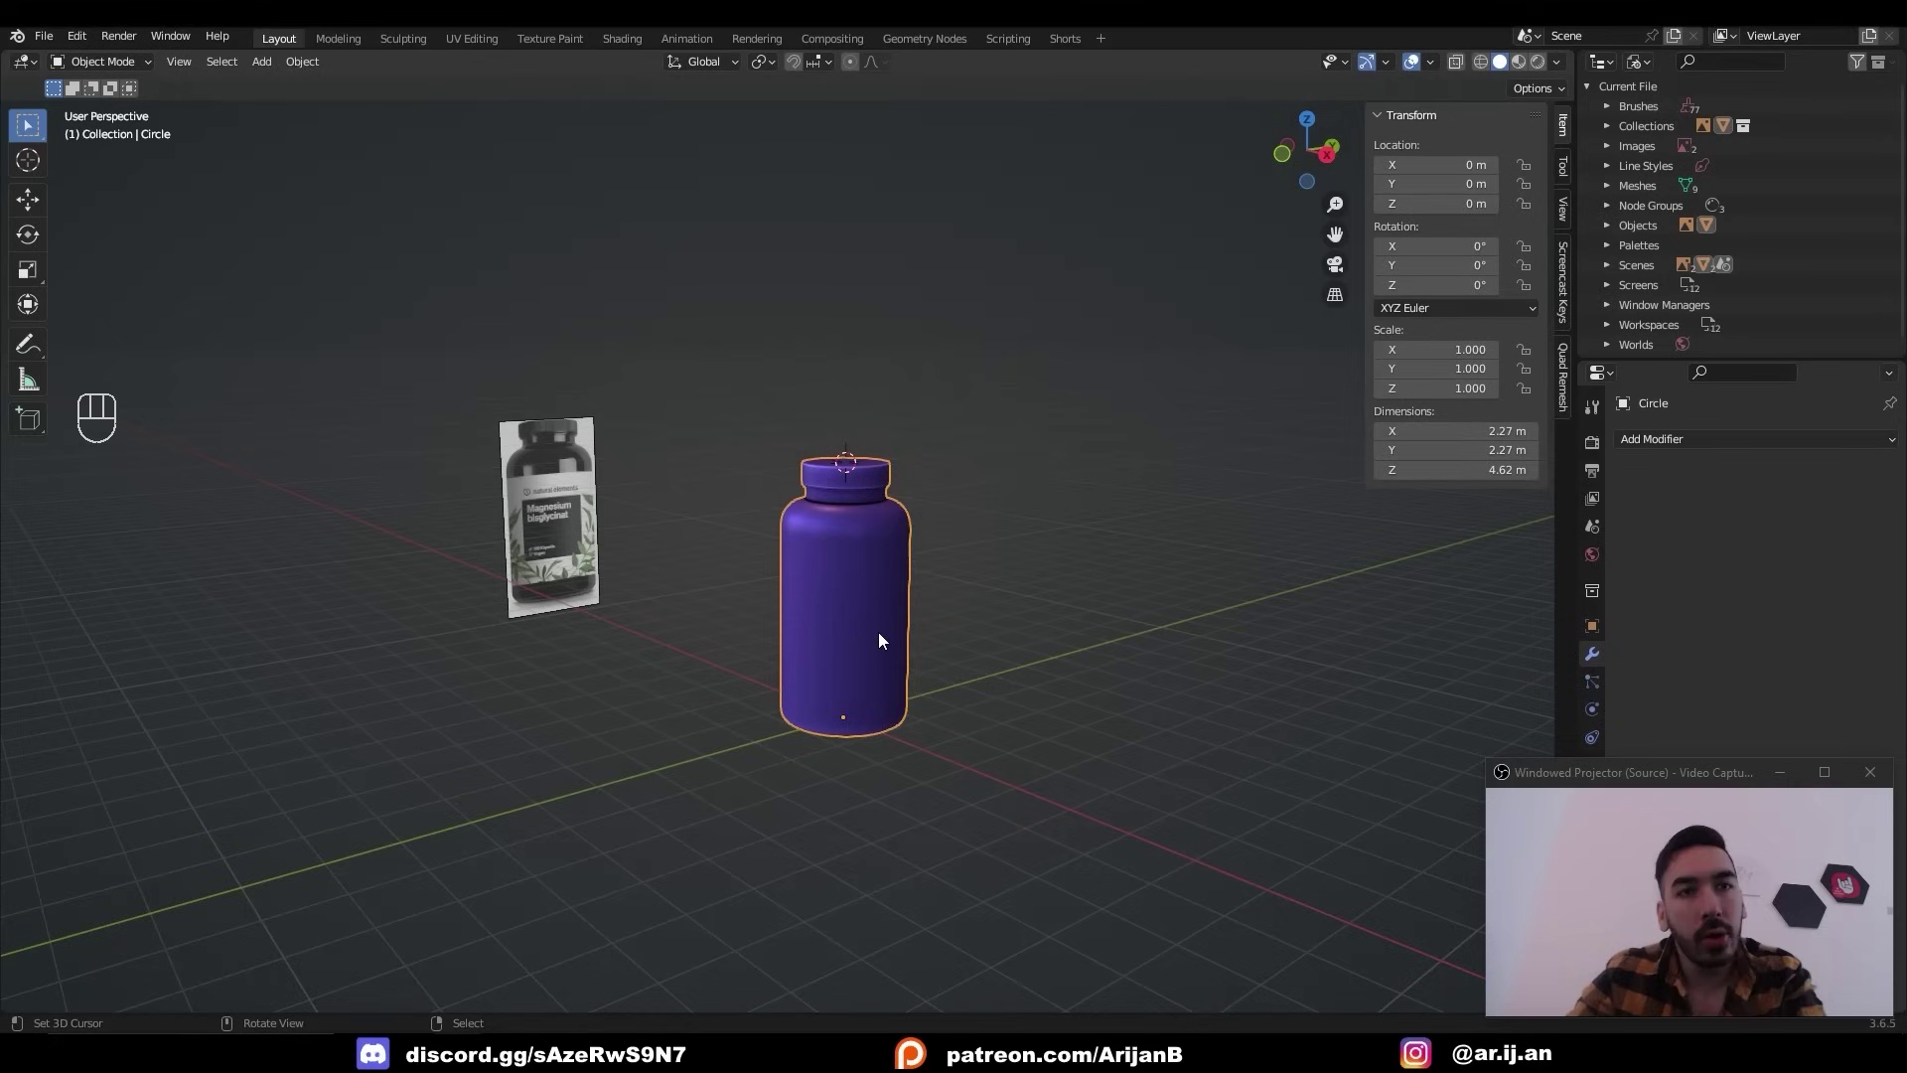
Orbit around the bottle to inspect the horizontal rings on its body.
middle_click(1019, 677)
middle_click(935, 631)
middle_click(946, 621)
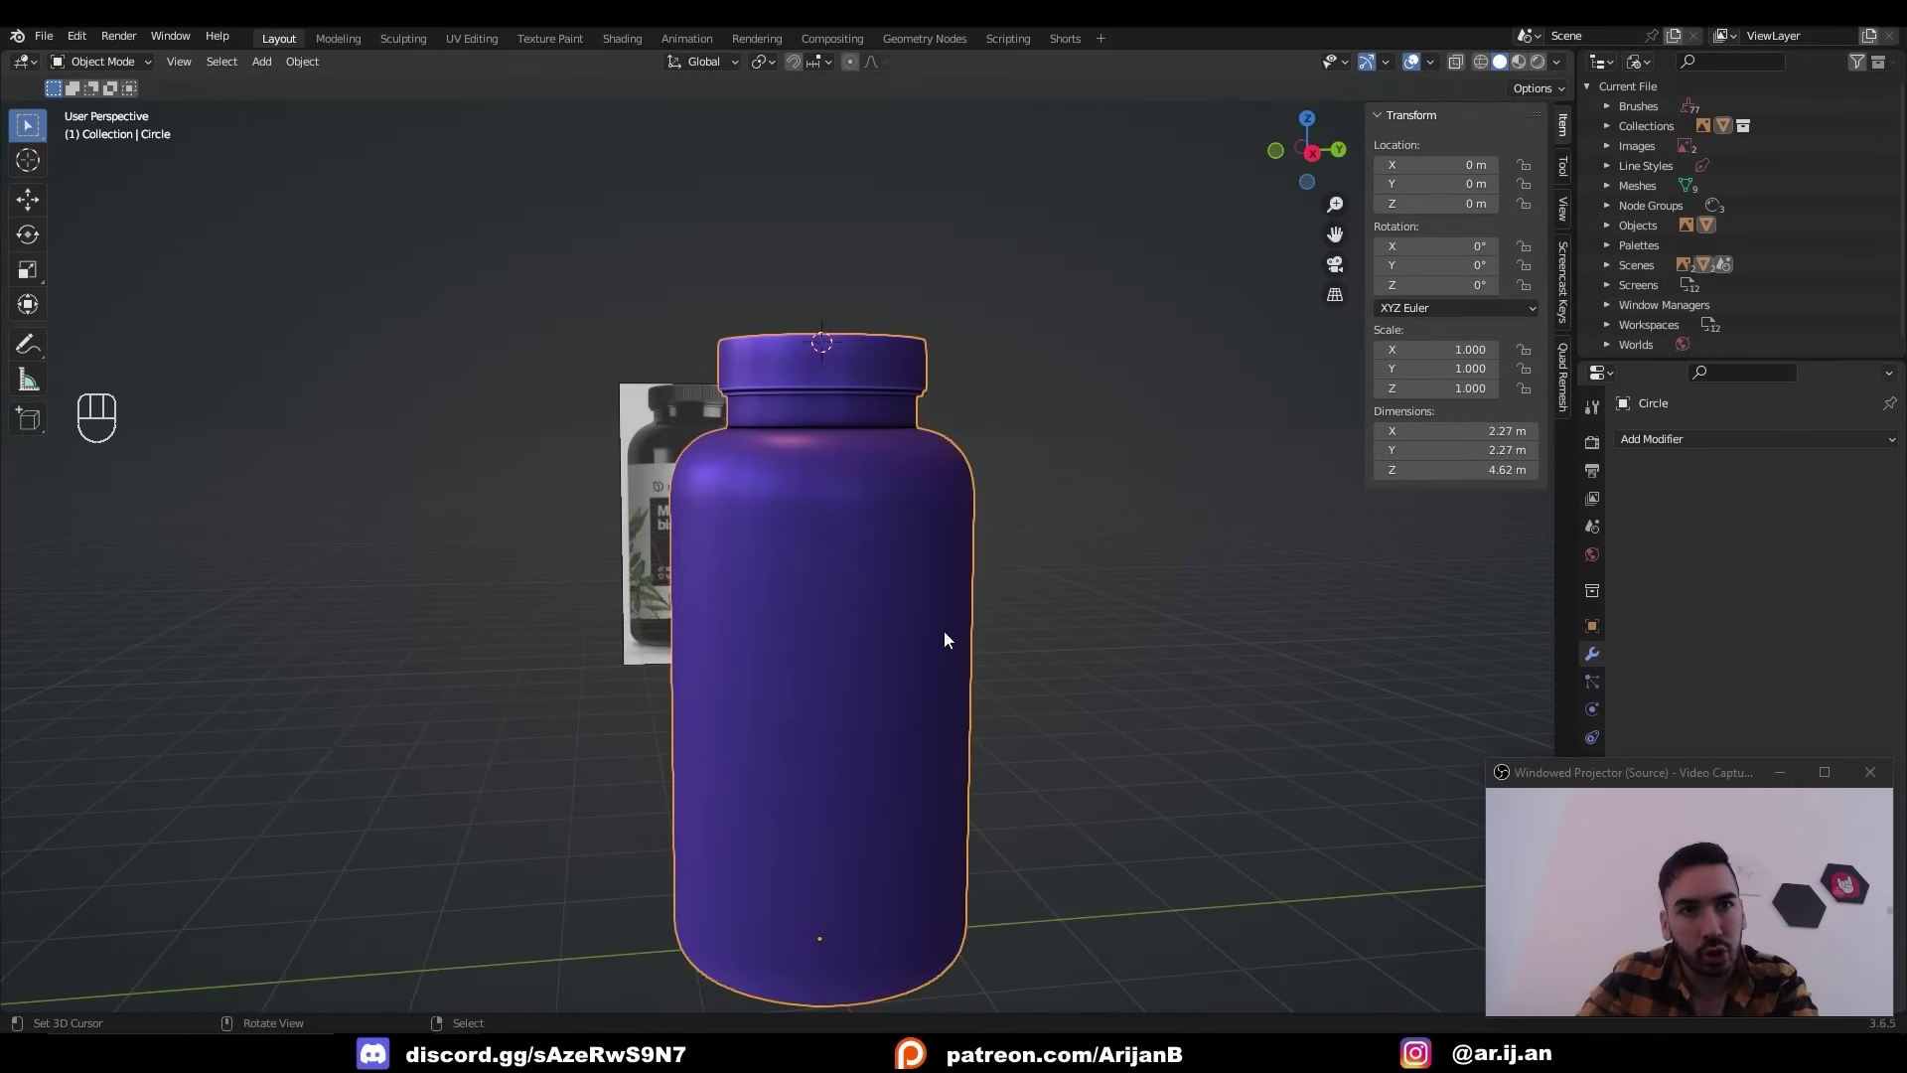
middle_click(951, 506)
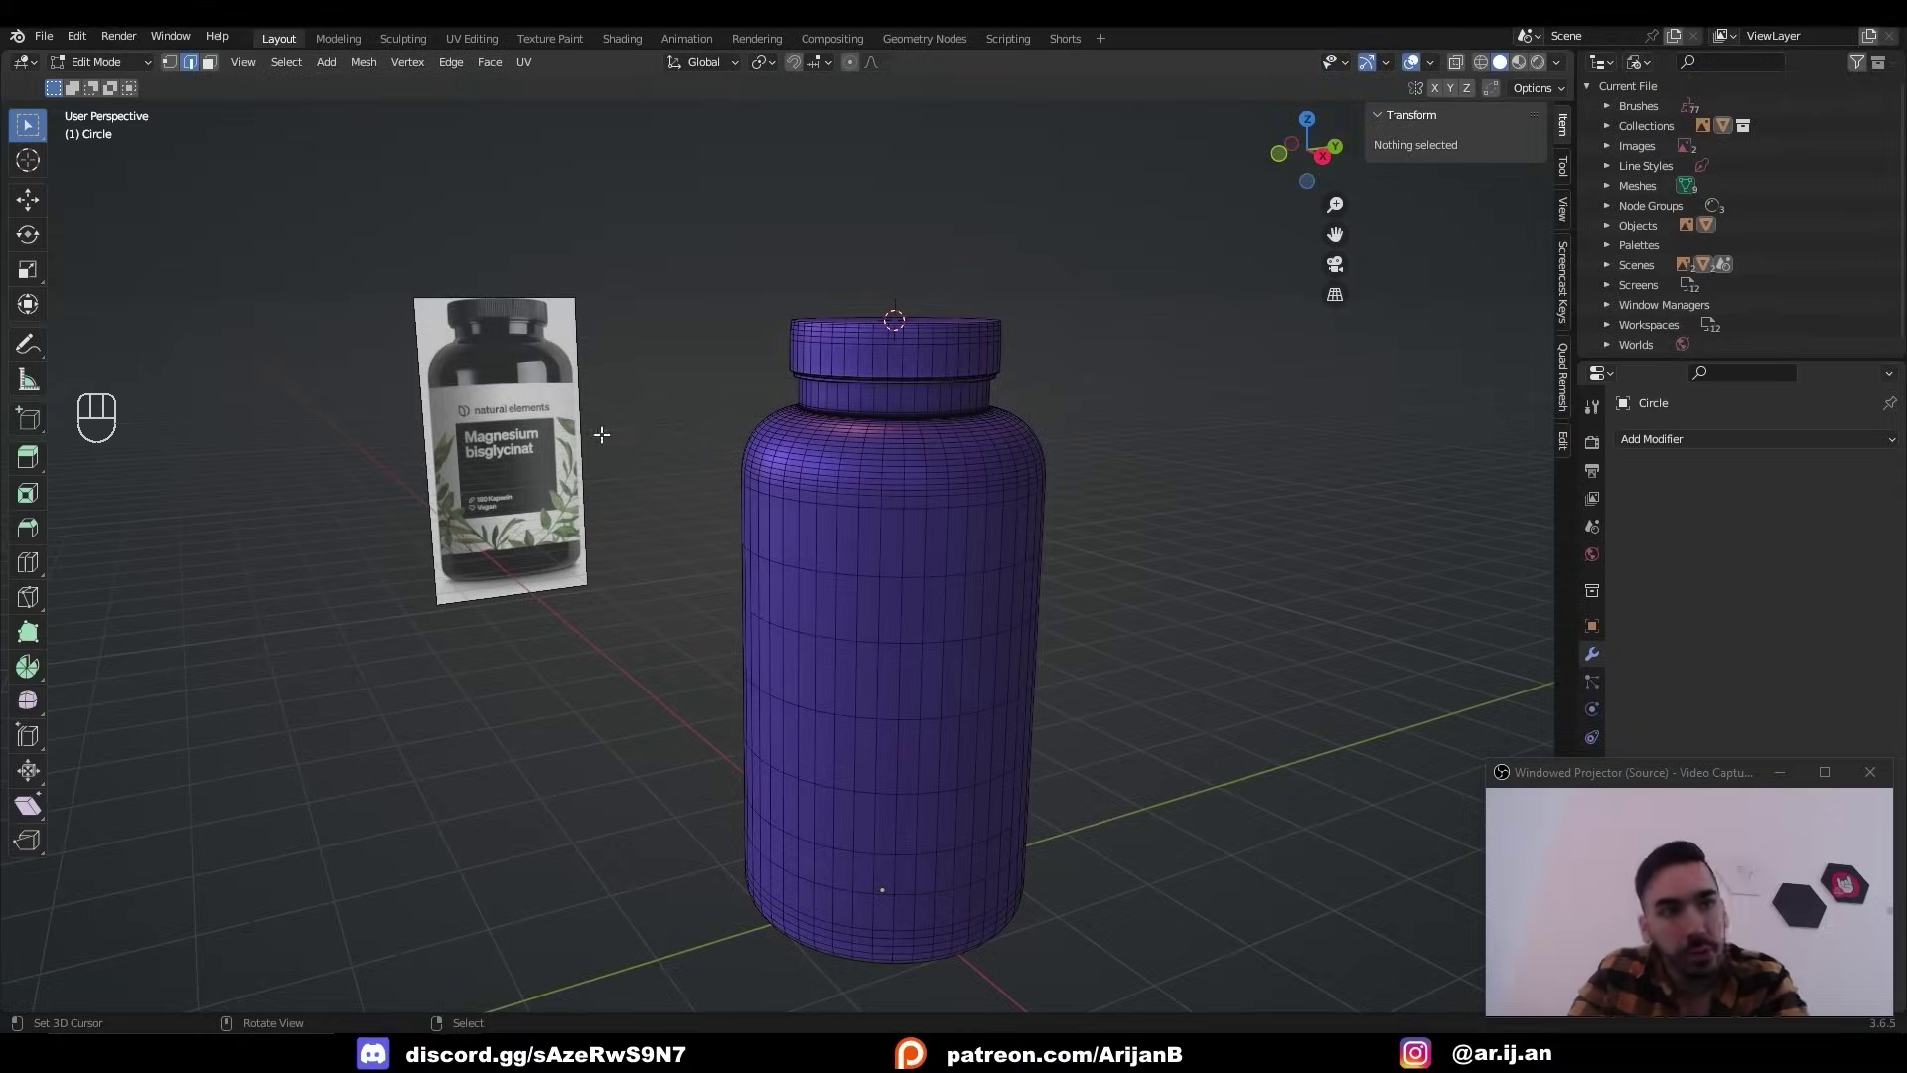
middle_click(913, 597)
middle_click(824, 728)
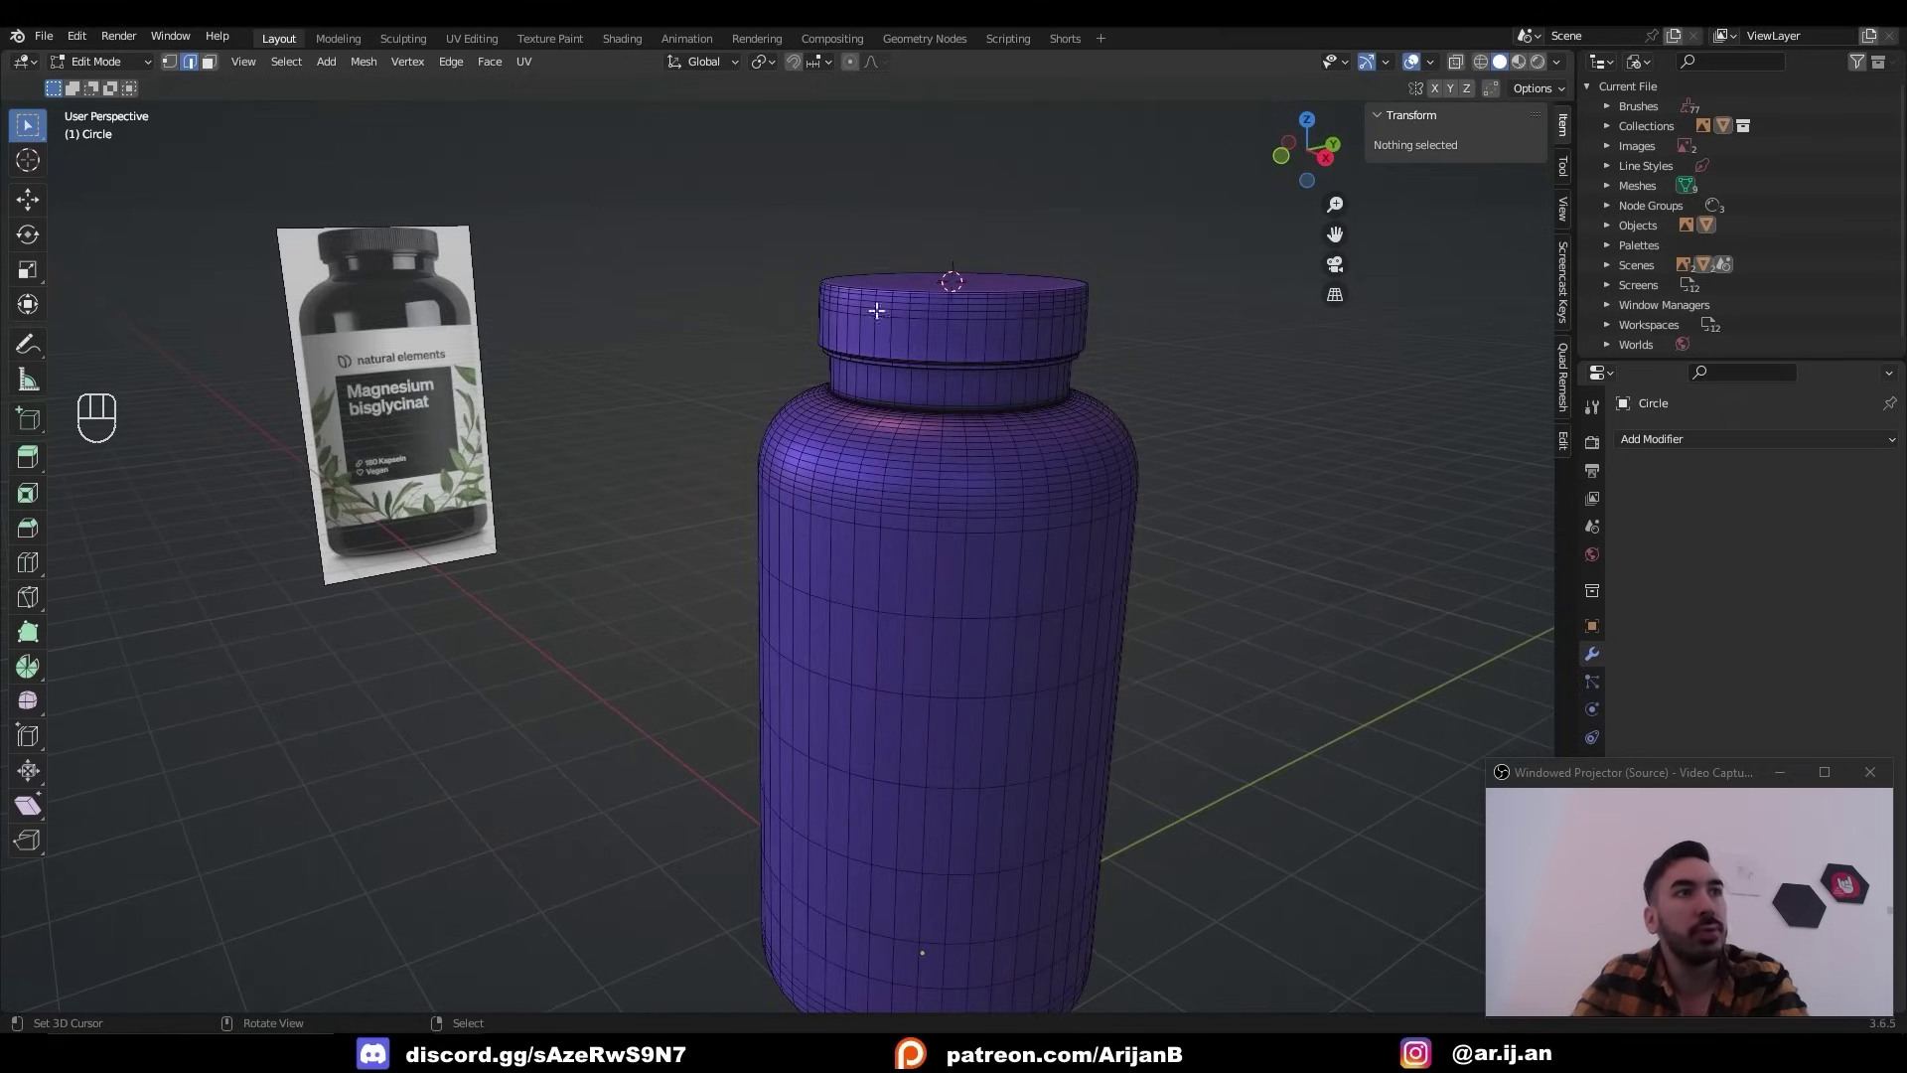
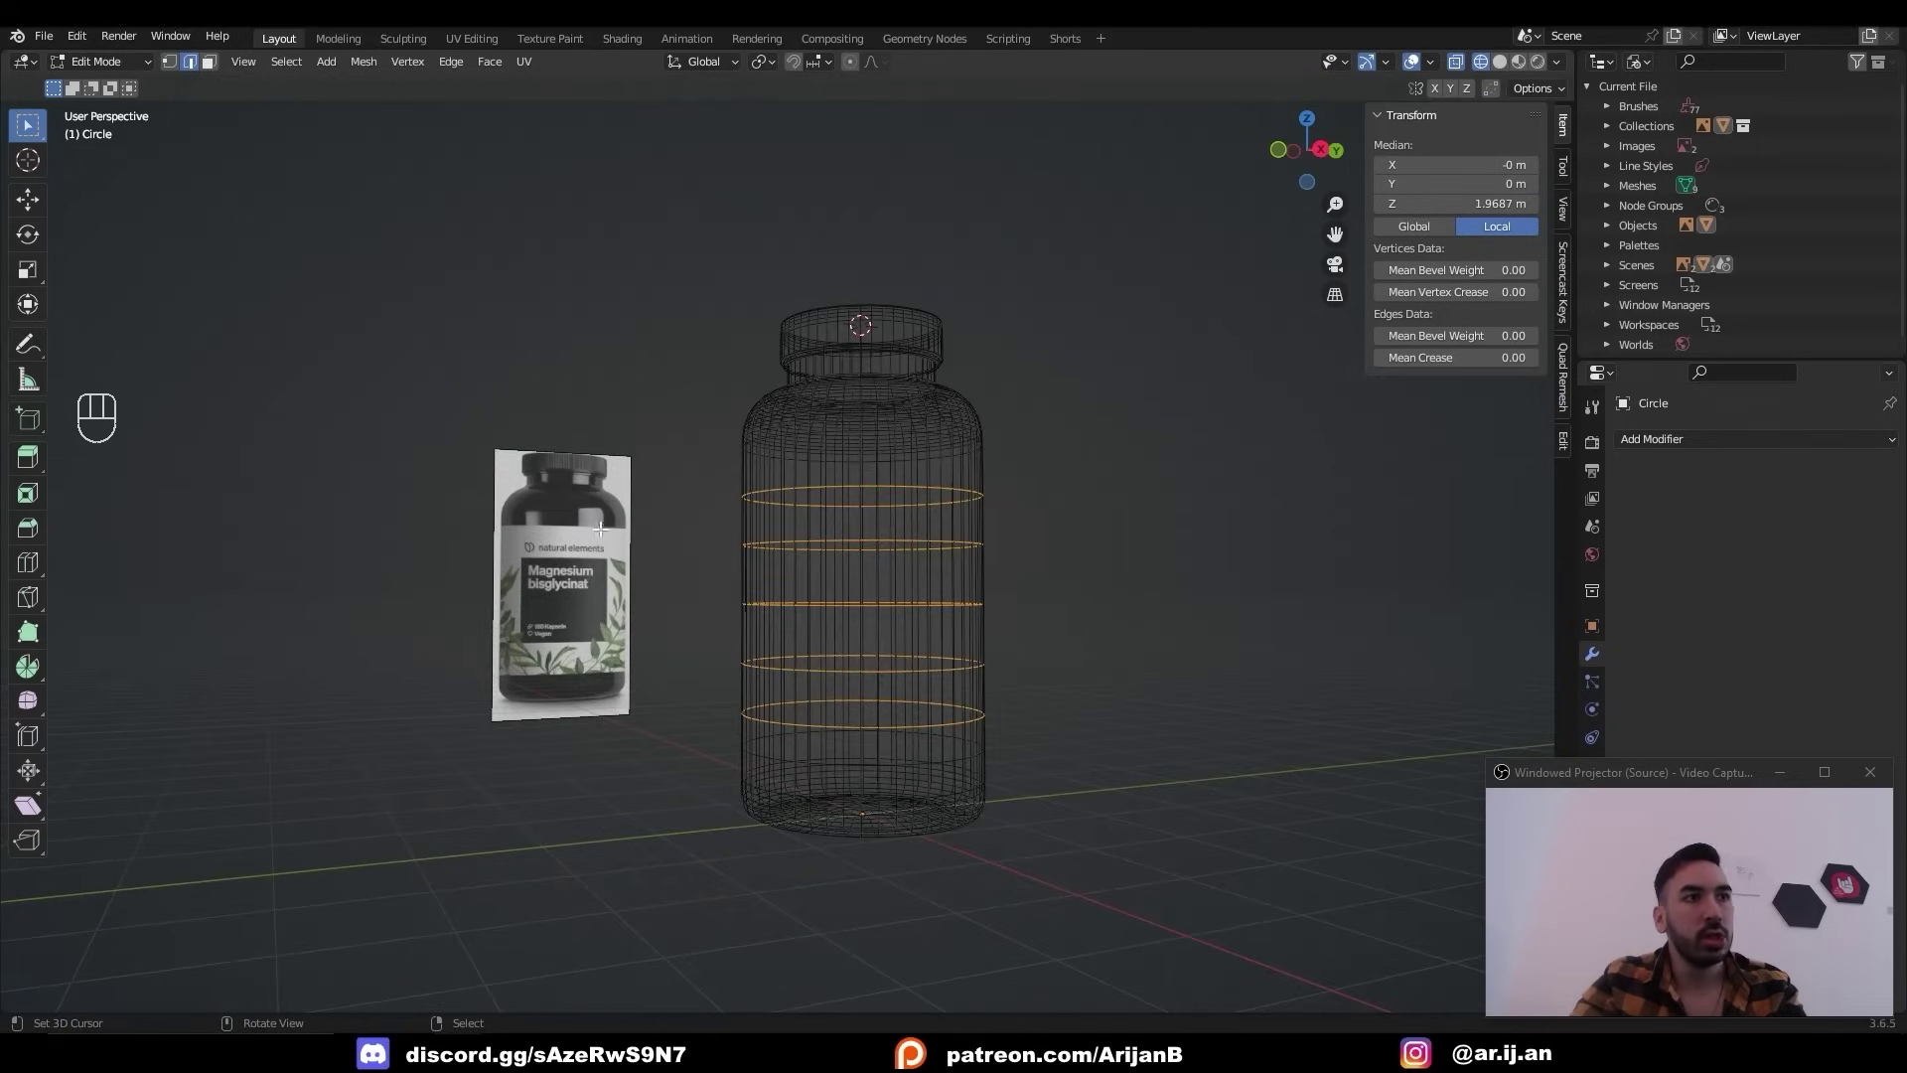
Select the label band faces, mark their border as a UV seam, then deselect all.
key("x")
key("z")
key("3")
left_click(792, 526)
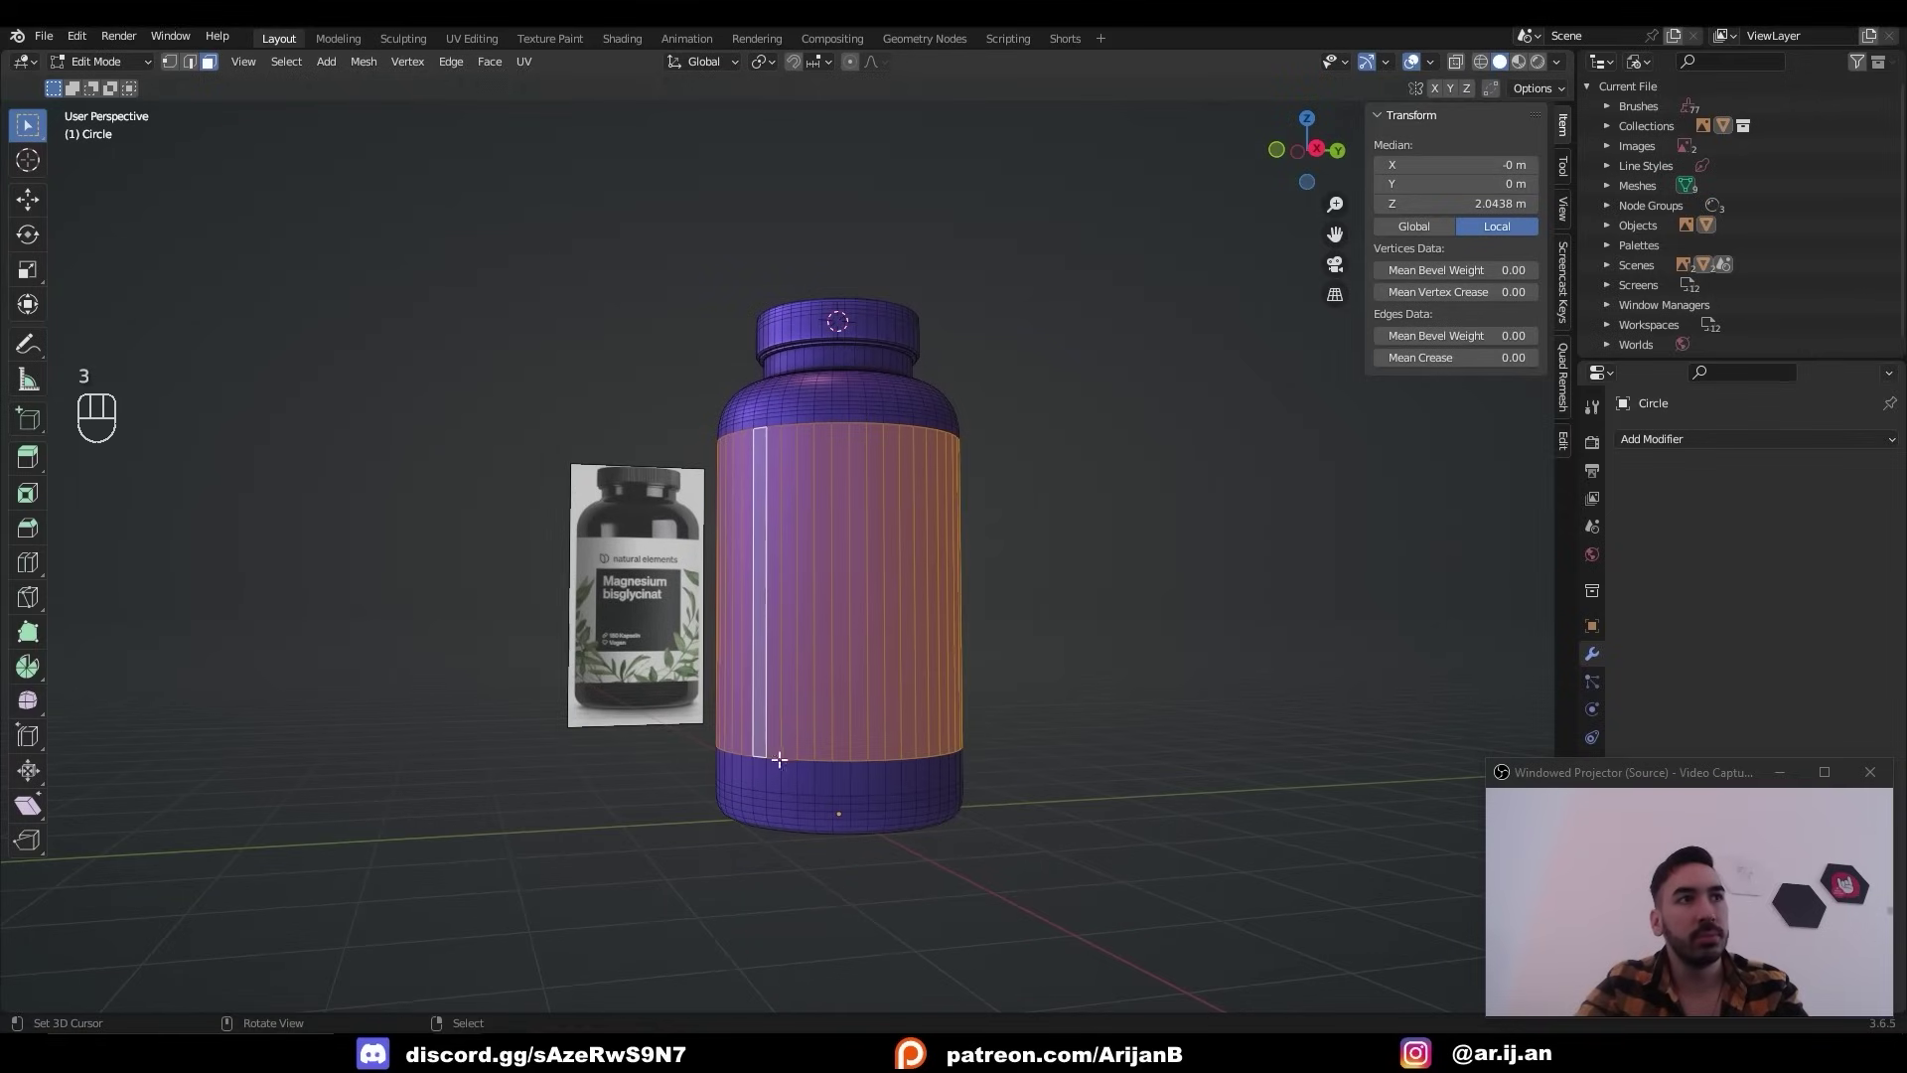
key("g")
key("3")
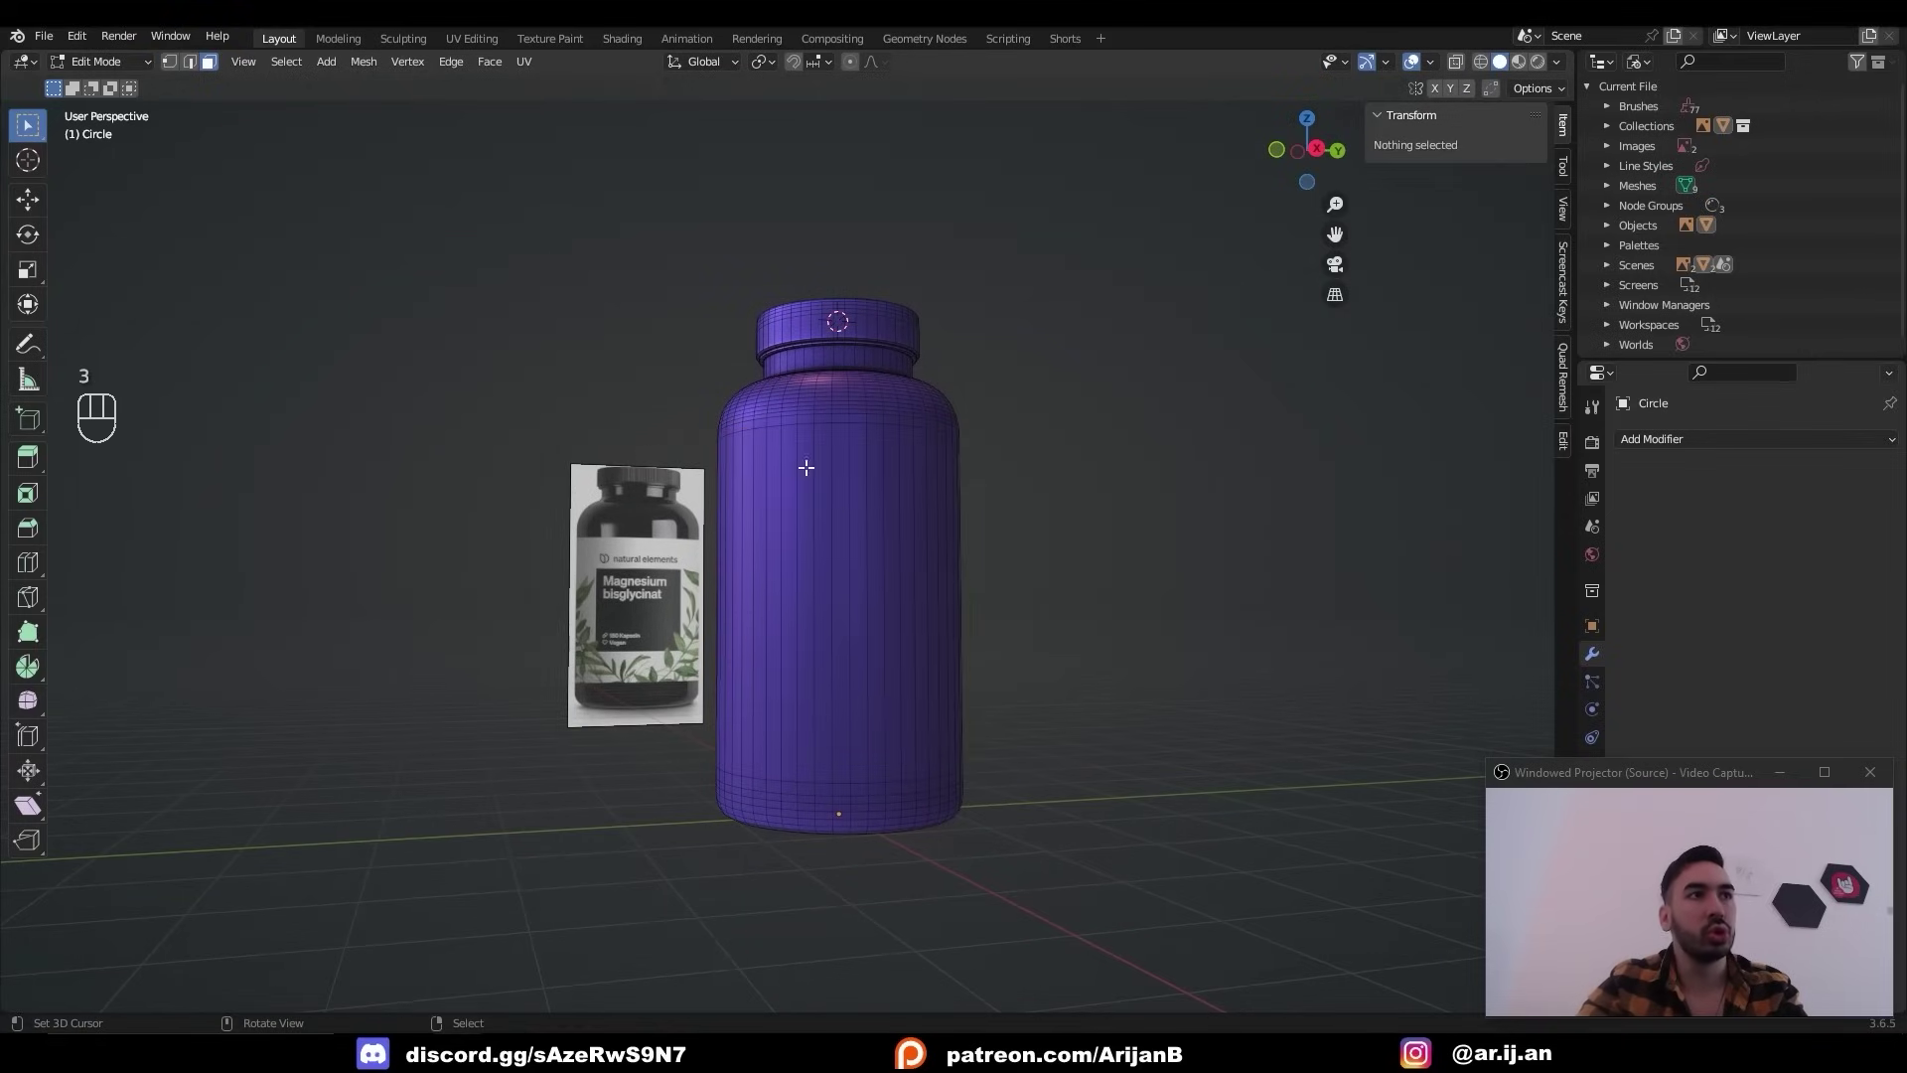
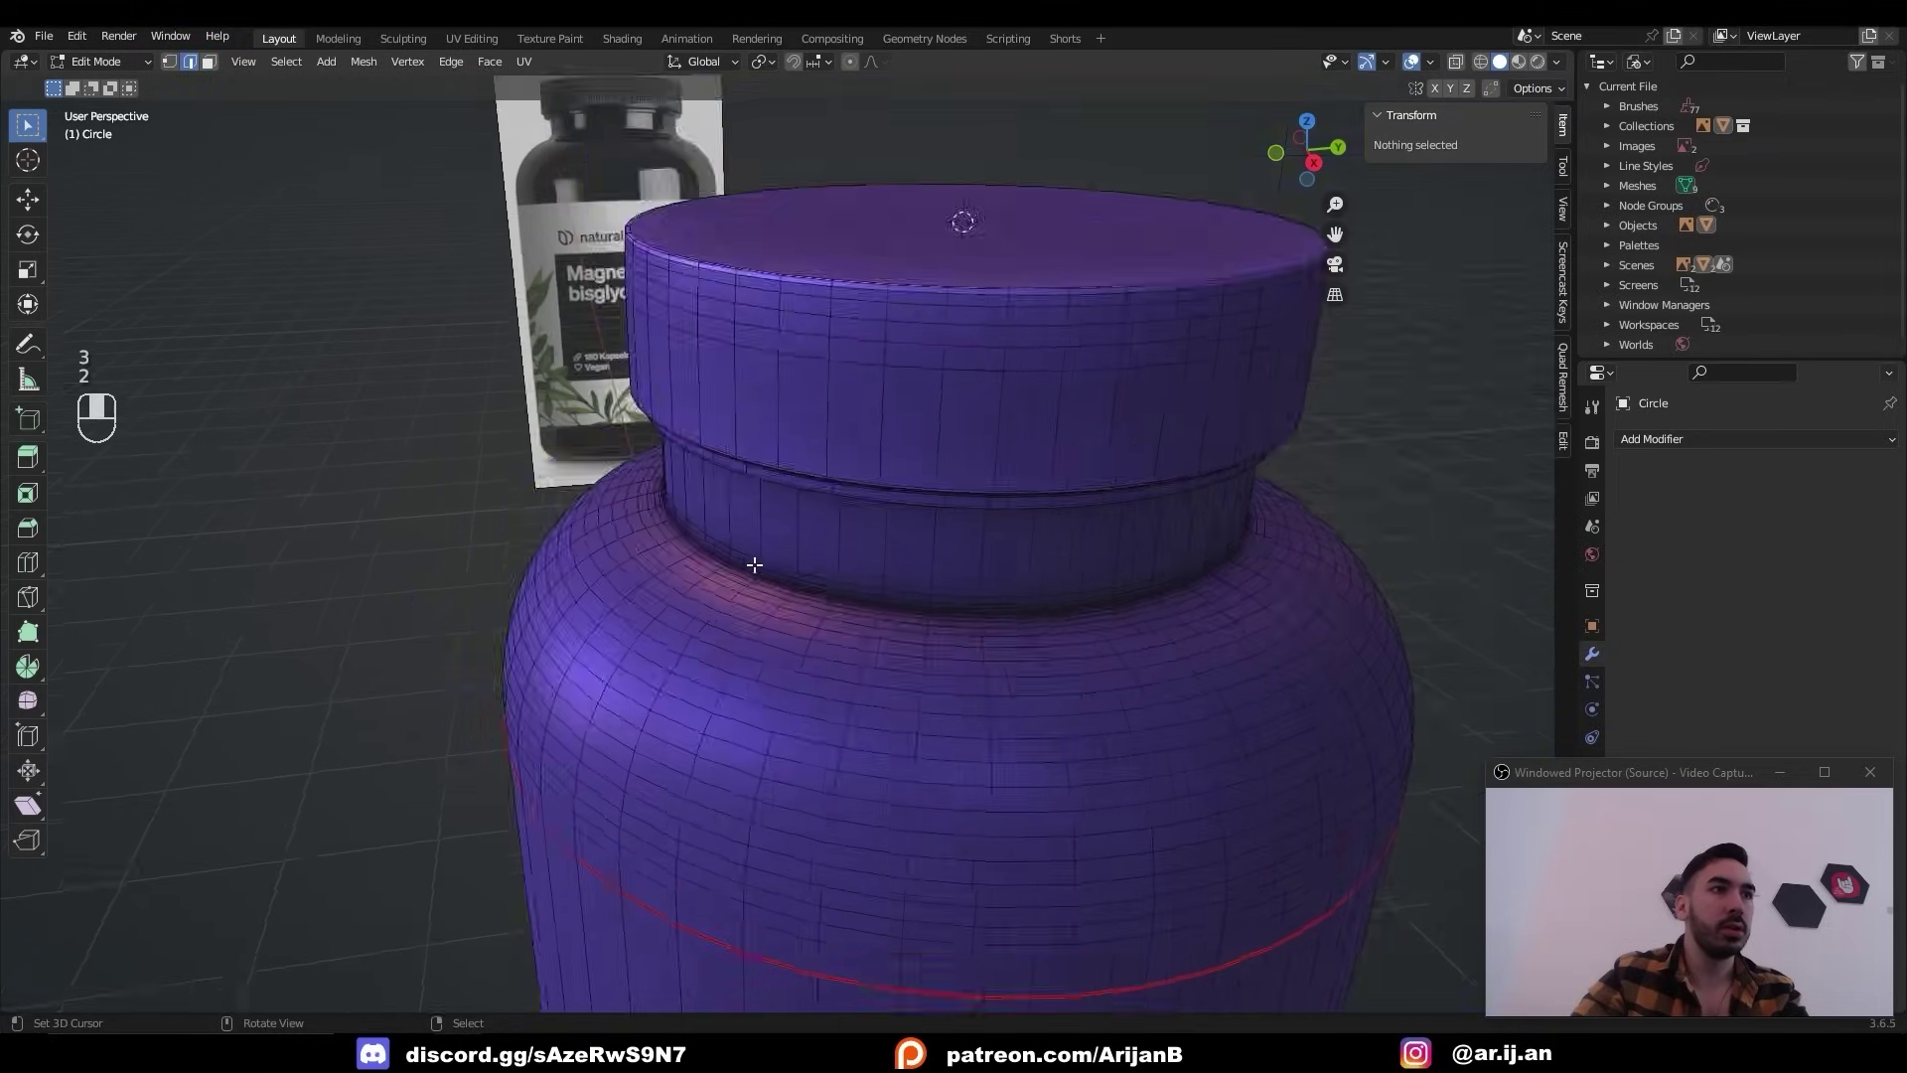
Mark the edge ring where the bottle's neck meets the shoulder as a UV seam.
left_click(767, 597)
key("ctrl+e")
left_click(574, 232)
key("ctrl+e")
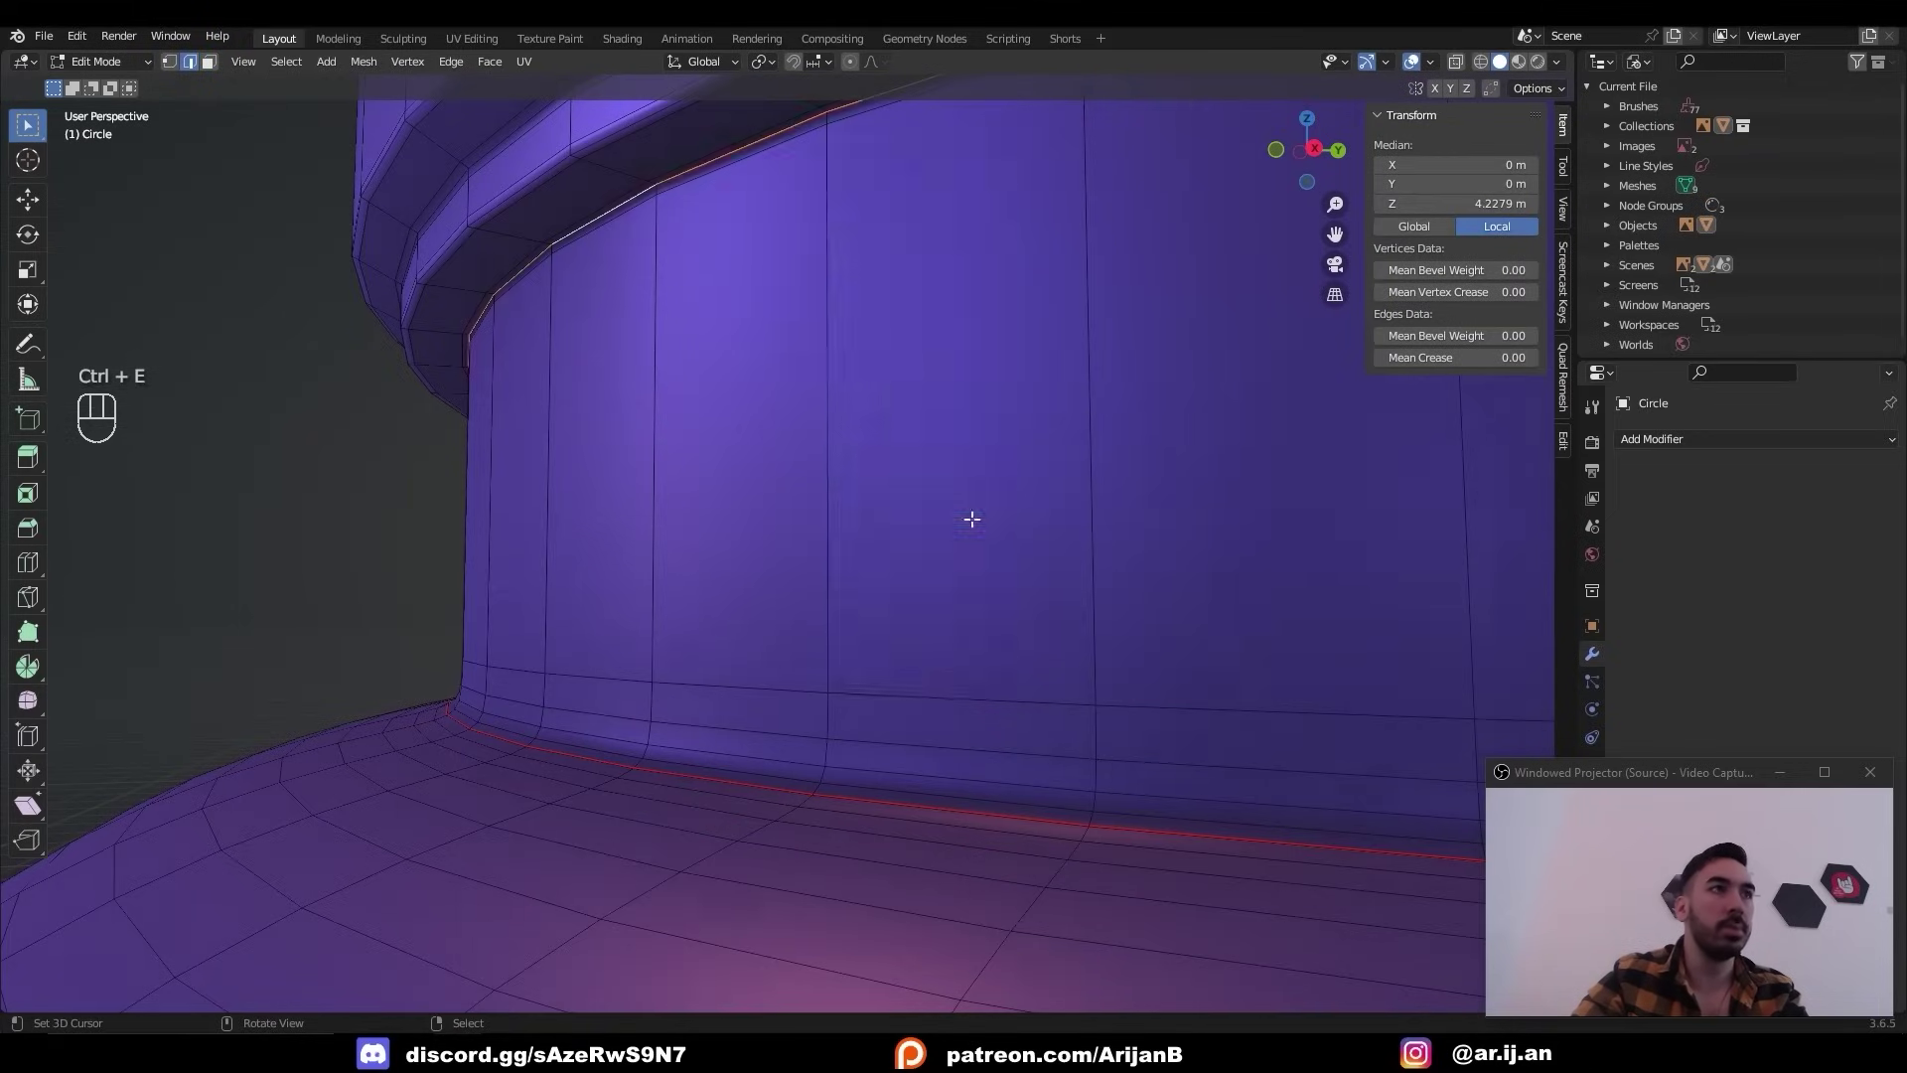
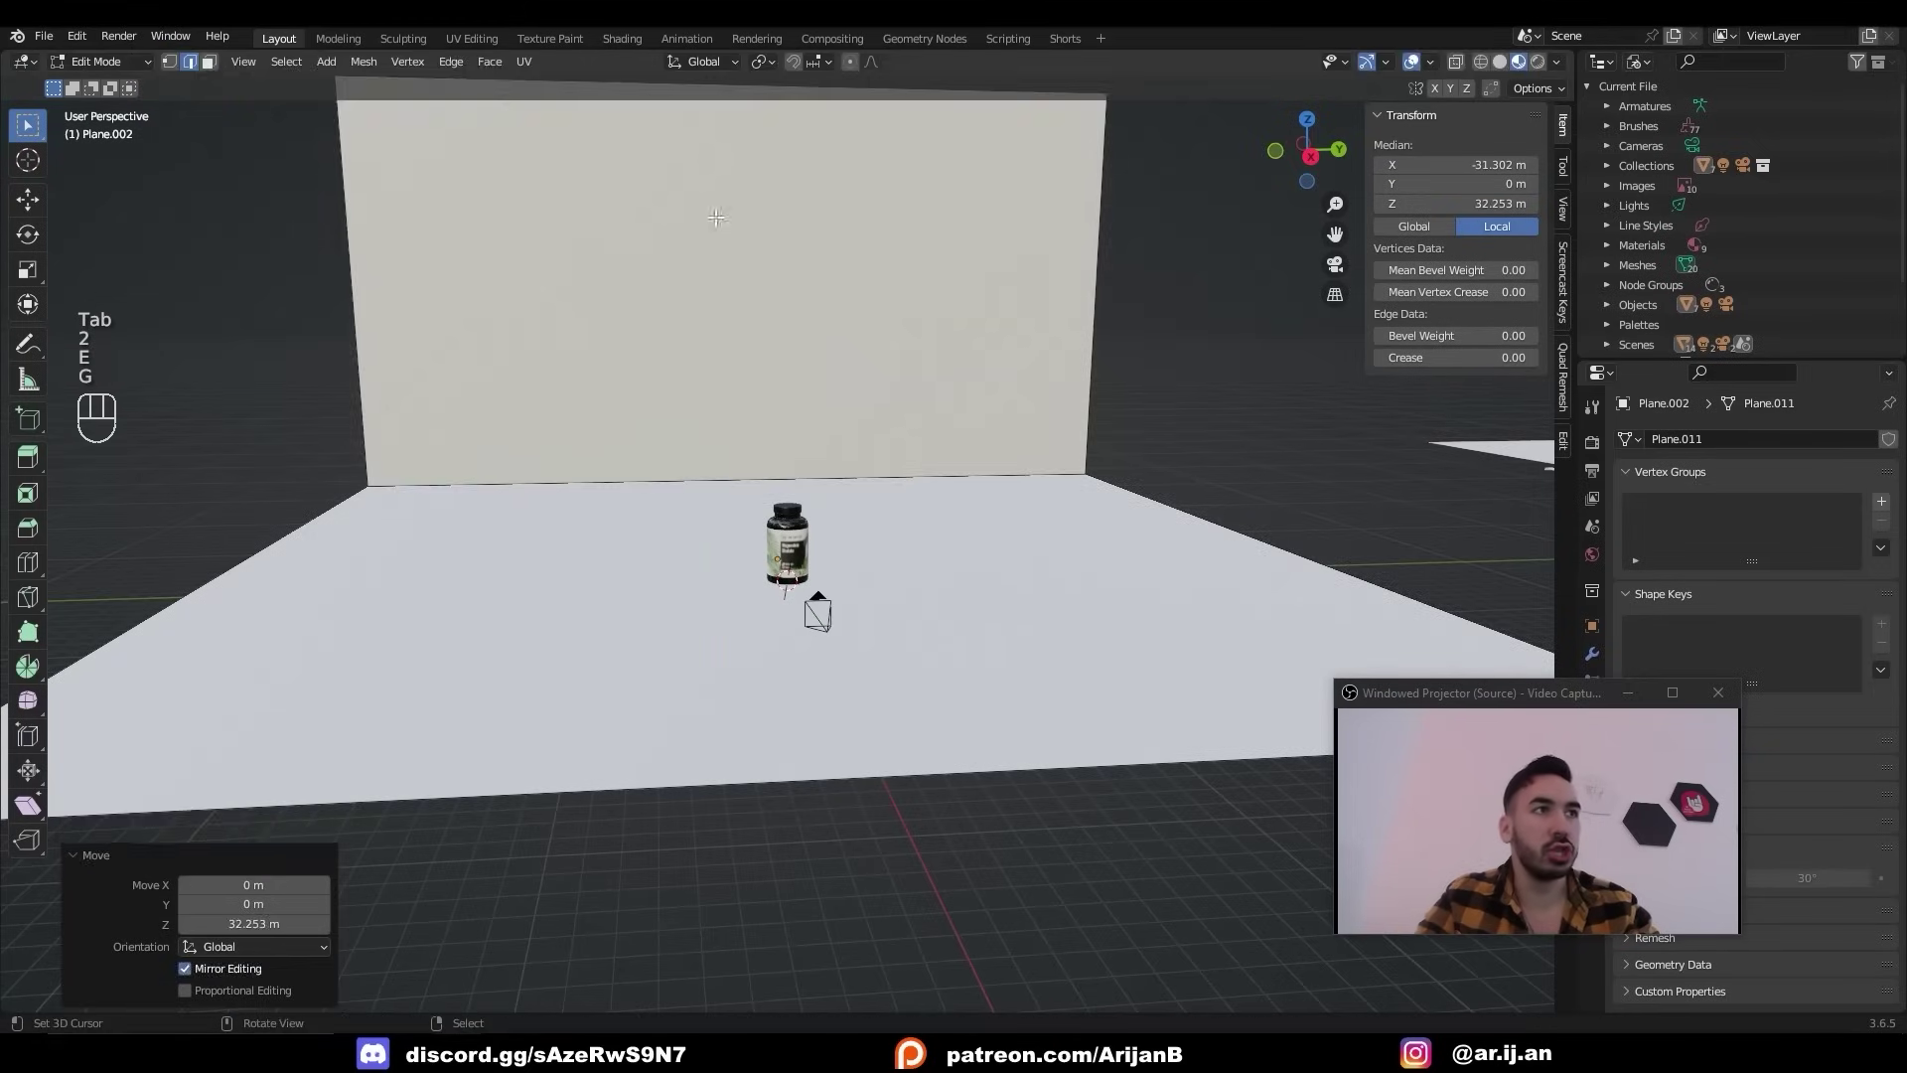
Leave Edit Mode and duplicate the labelled bottle, moving the copy to stand beside the original.
key("Tab")
middle_click(849, 564)
key("z")
key("a")
key("b")
left_click(876, 637)
key("shift+d")
key("g")
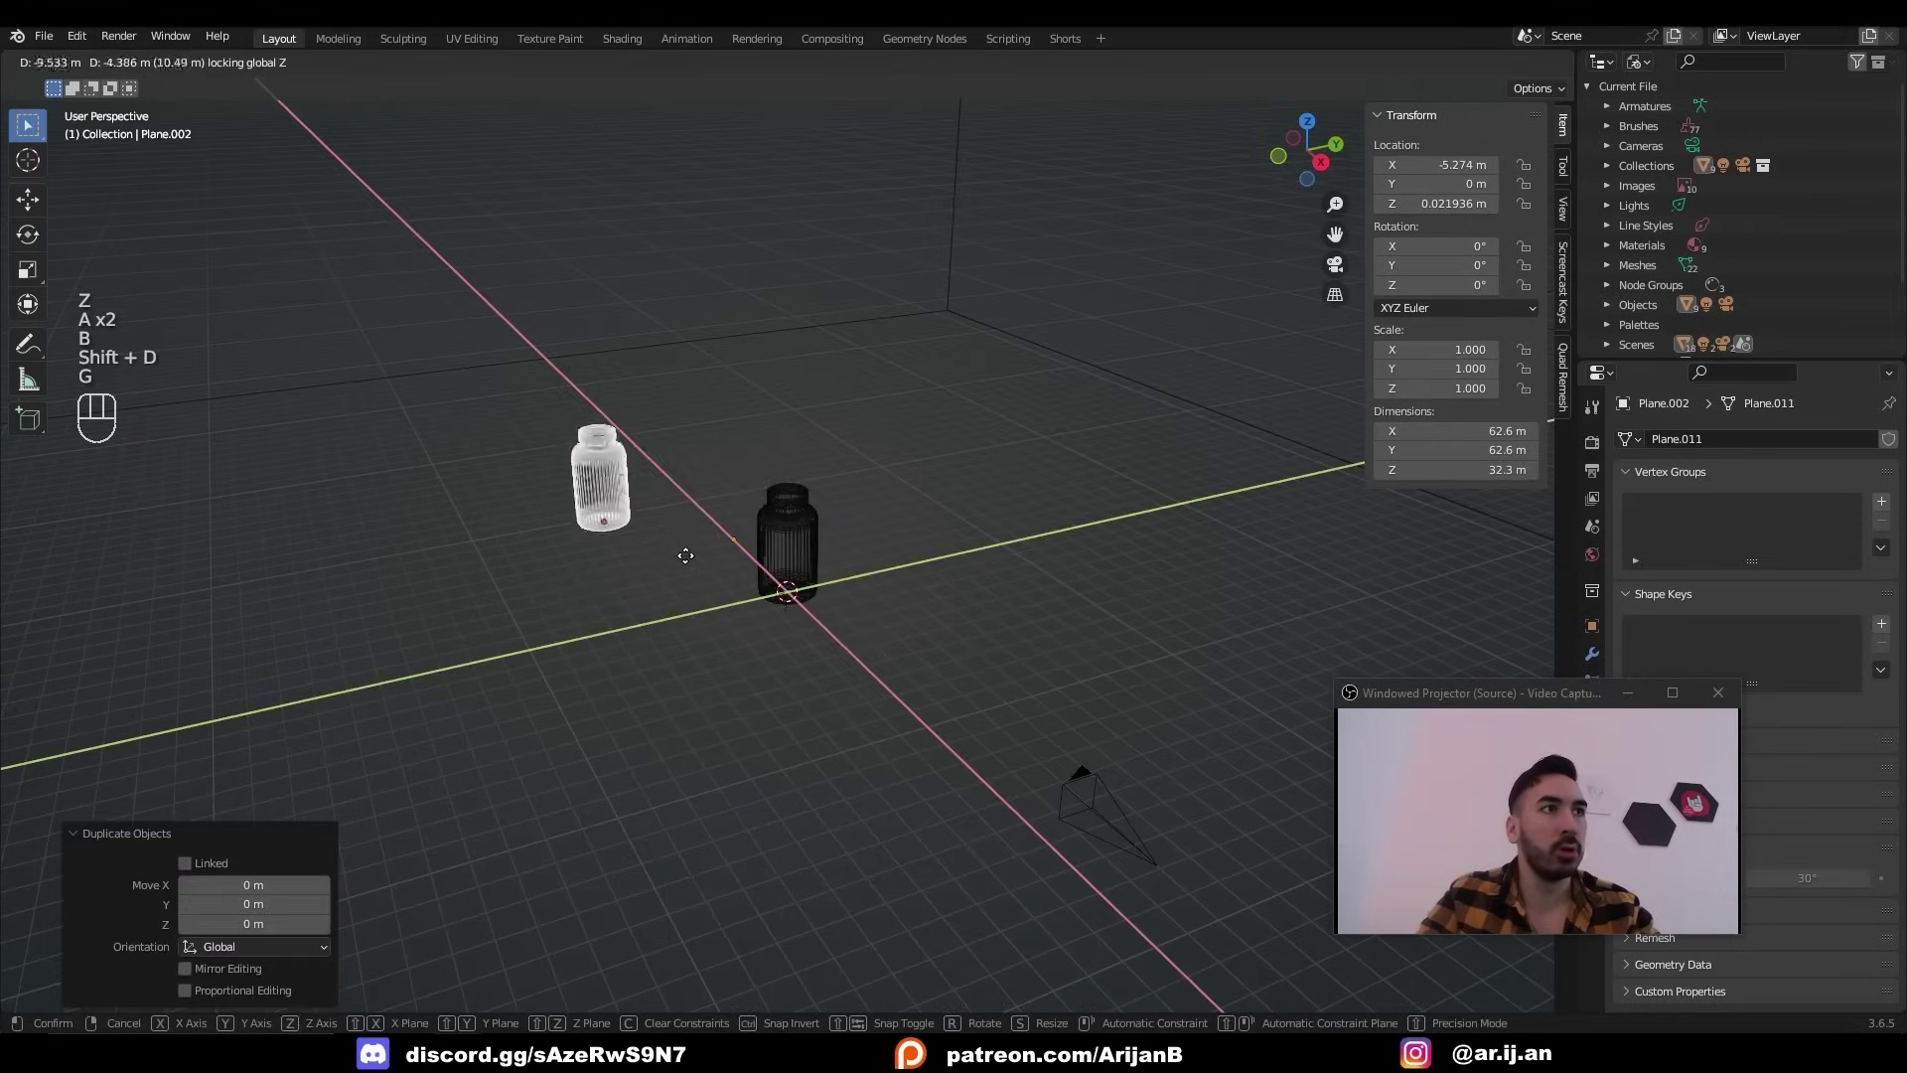
left_click(693, 538)
left_click(763, 565)
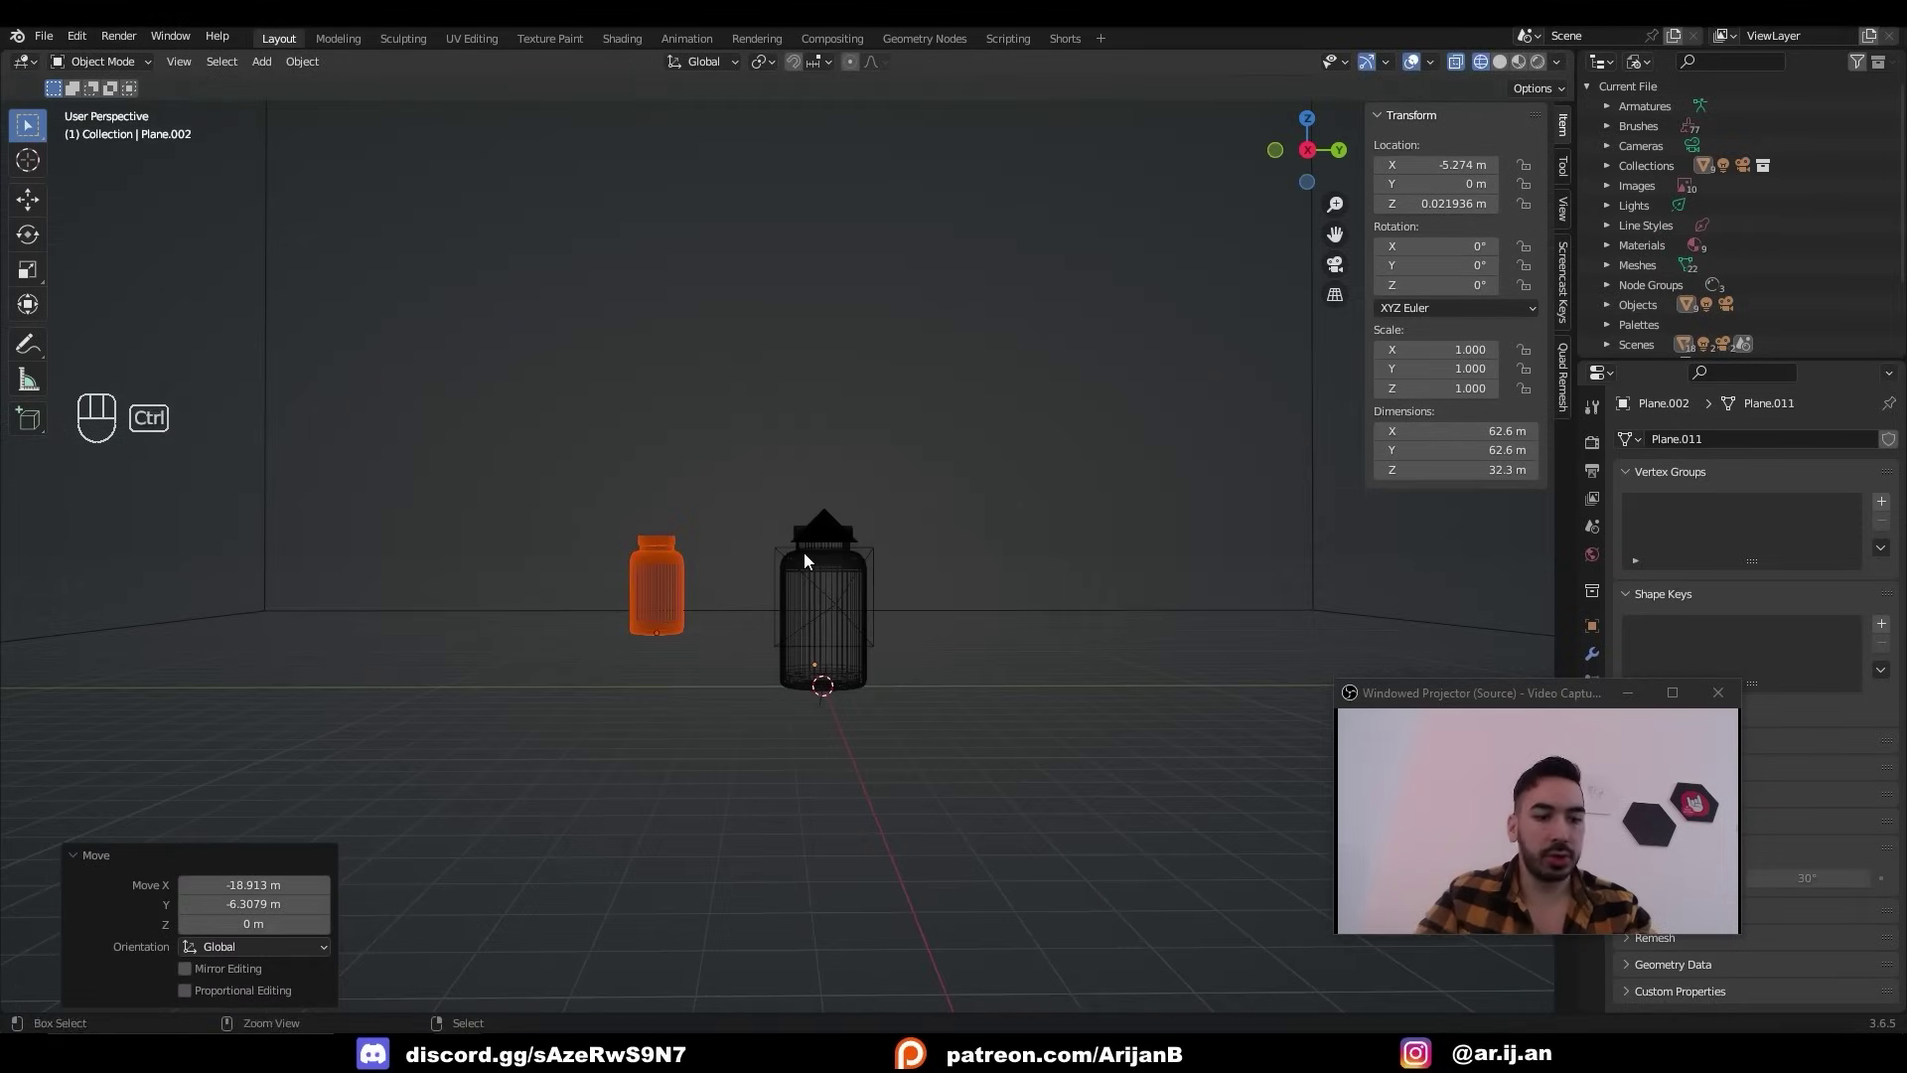
Align the camera to the current view and adjust the objects within the square 720×720 camera framing.
key("ctrl+alt+KP_0")
key("KP_Enter")
left_click(808, 393)
key("z")
key("g")
key("g")
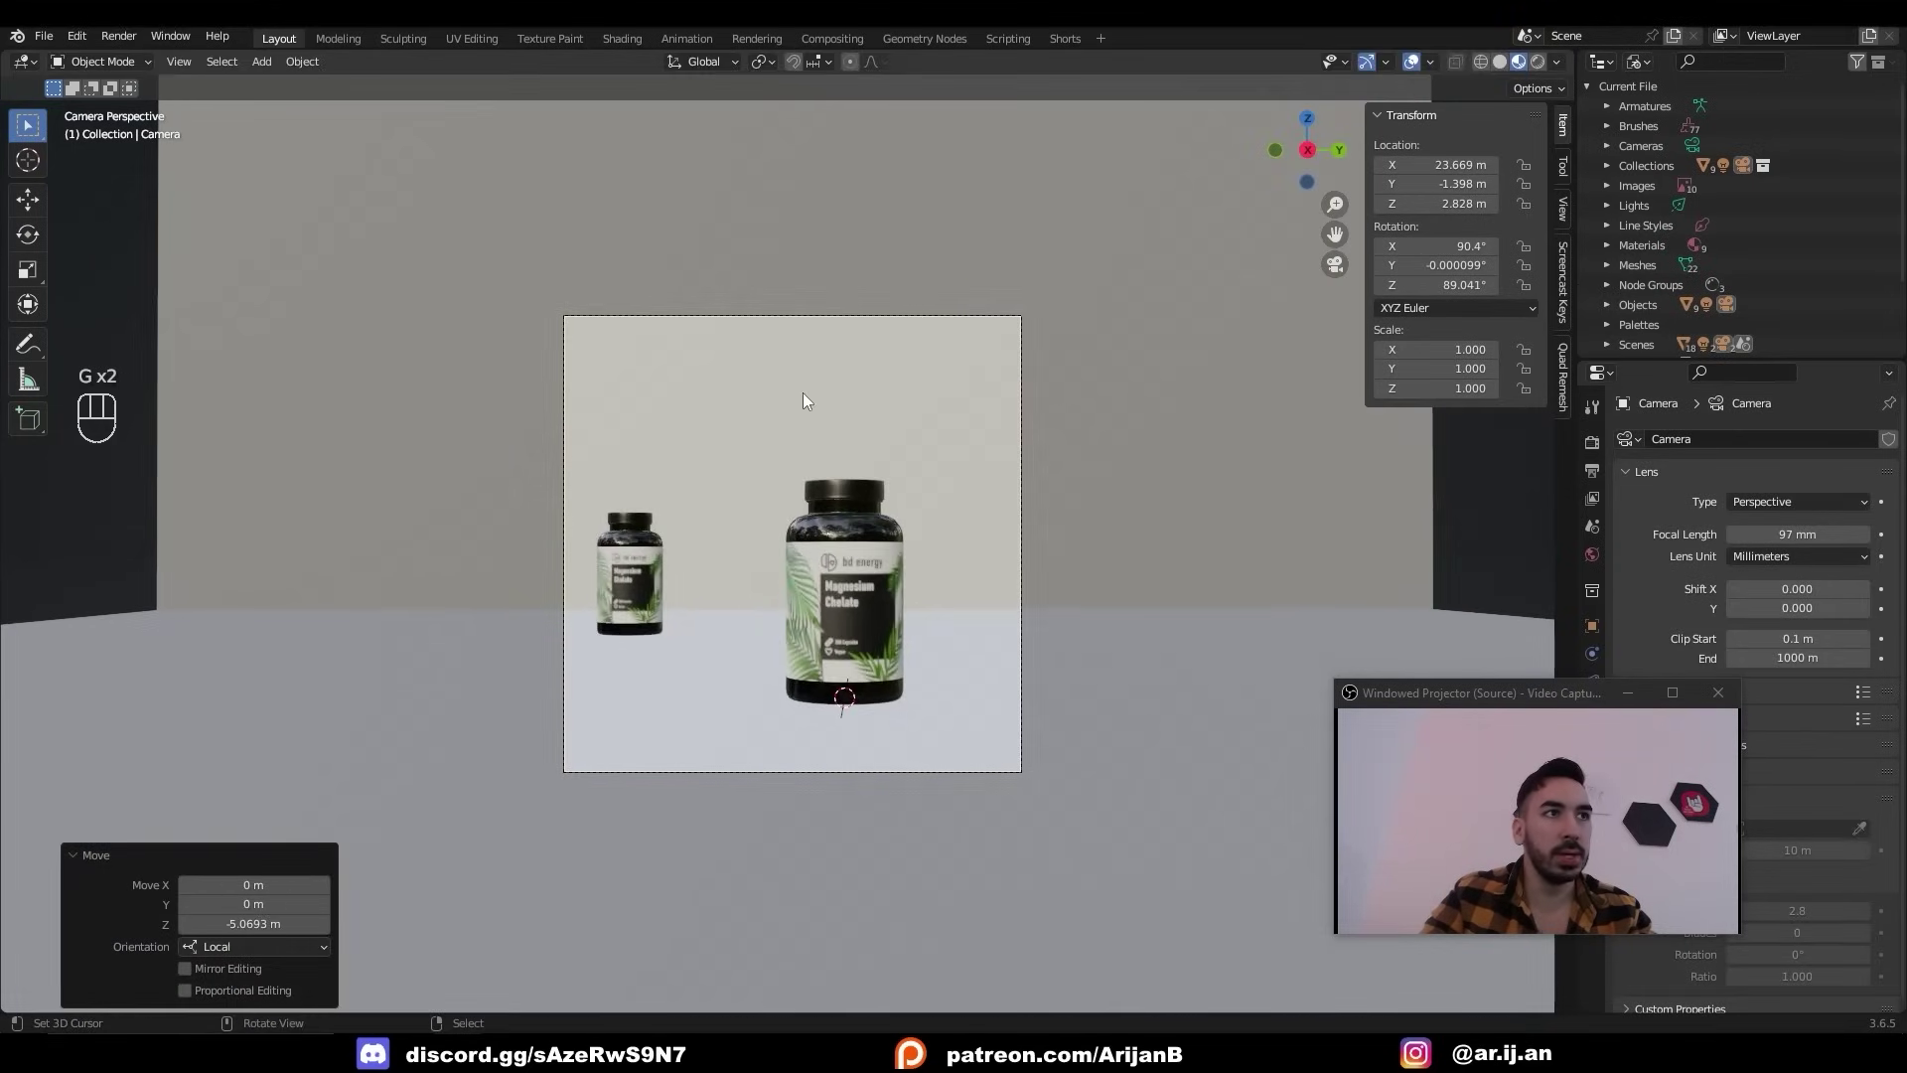
key("z")
key("a")
key("a")
key("b")
key("g")
key("z")
key("a")
key("a")
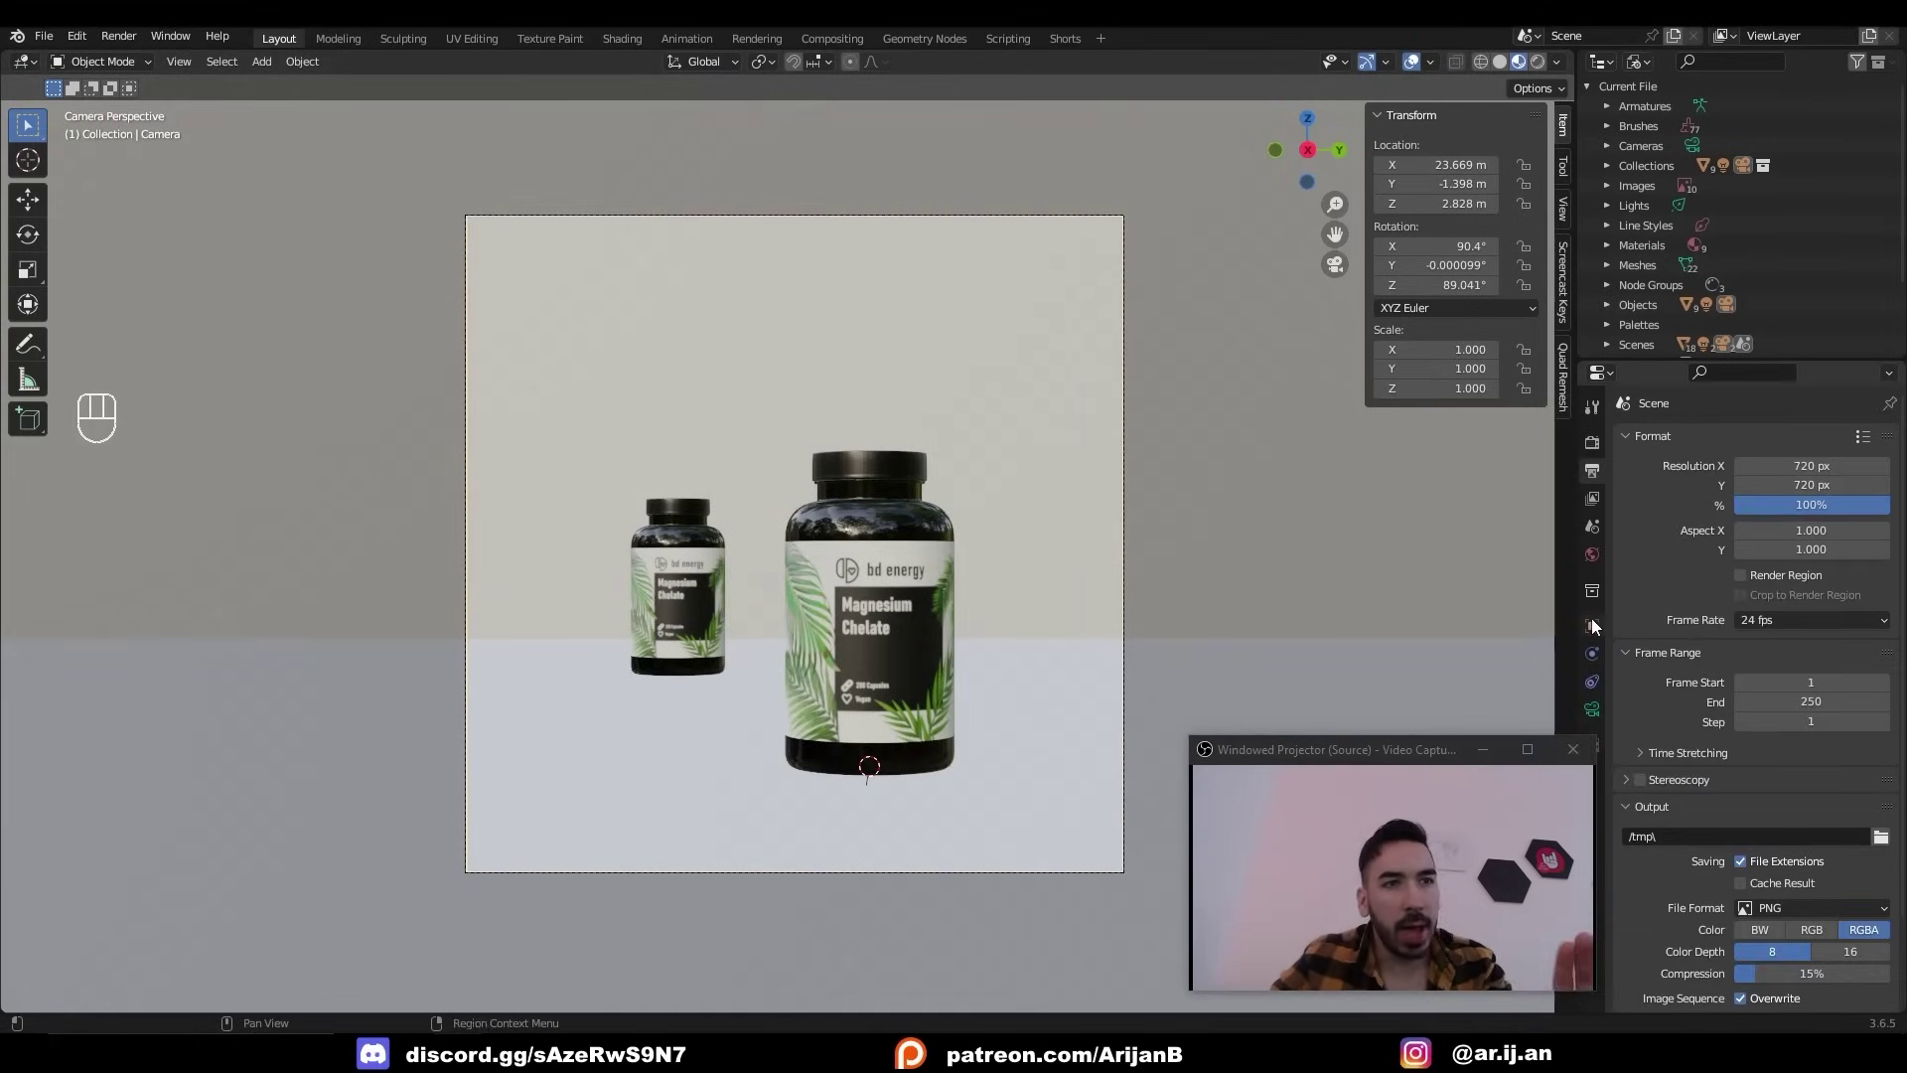